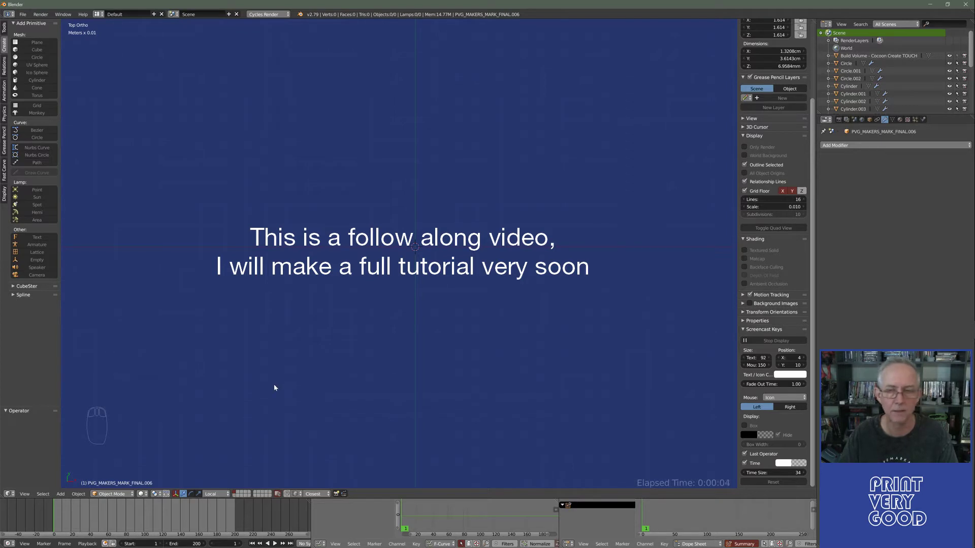
- Inspect the trial cylinder against the drawing, delete it, and bring the Add Mesh list back up
key("f")
key("f")
key("f")
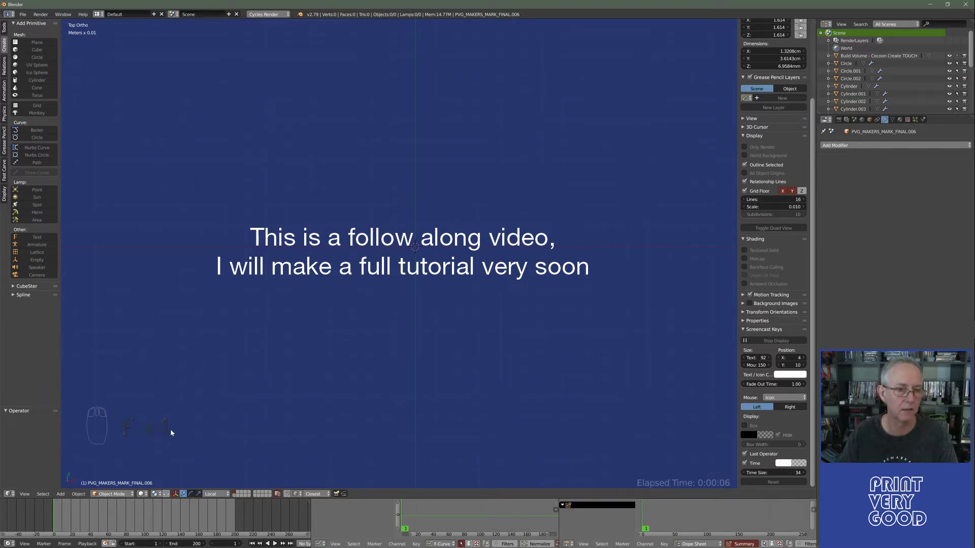
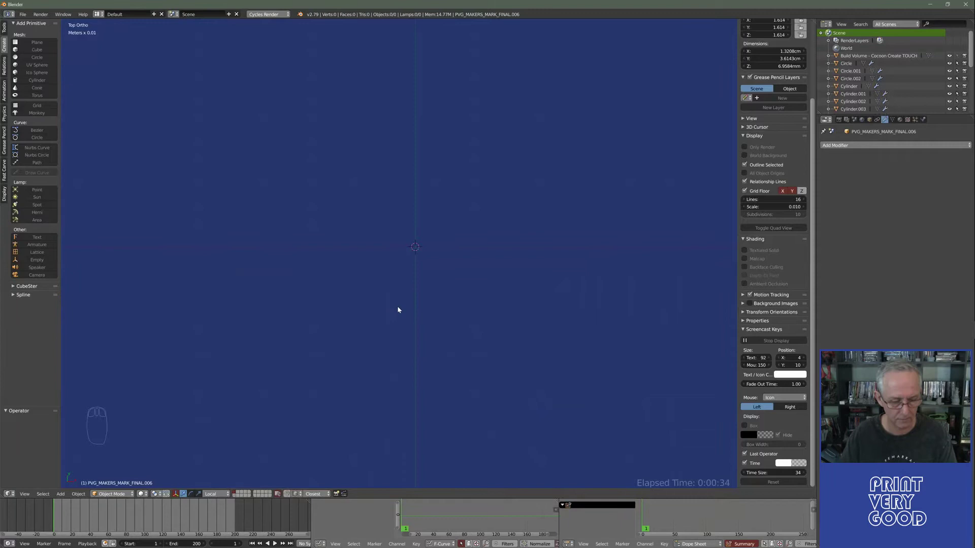
key("shift+a")
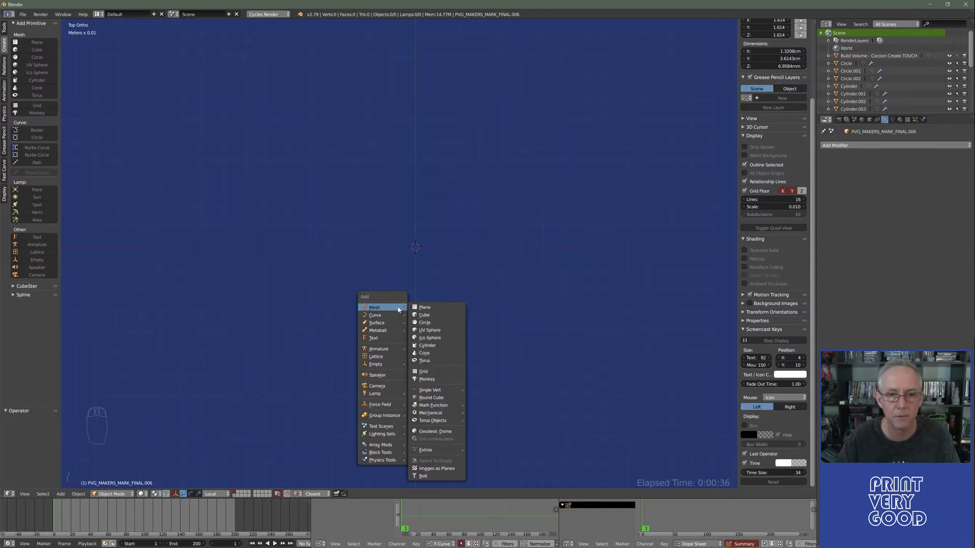
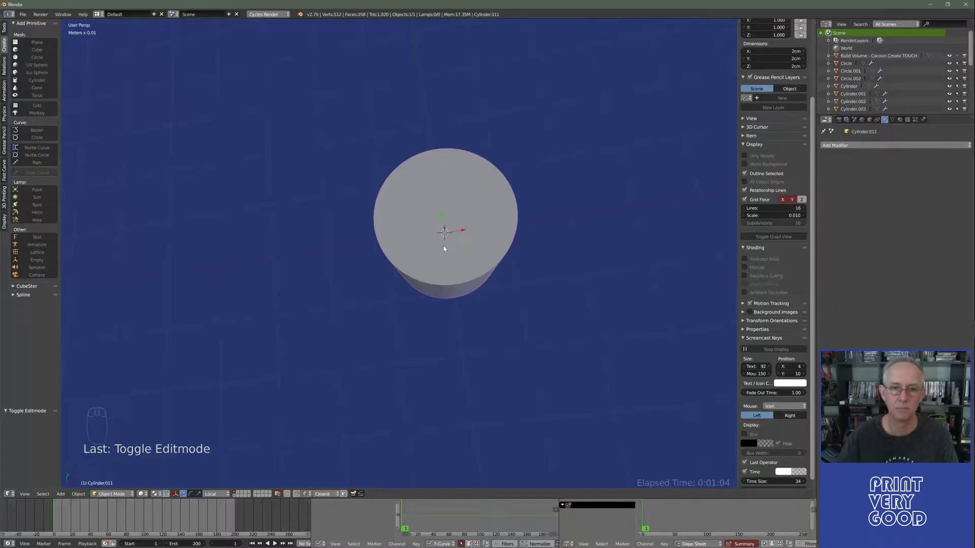
left_click_drag(446, 248, 357, 287)
key("Delete")
key("shift+a")
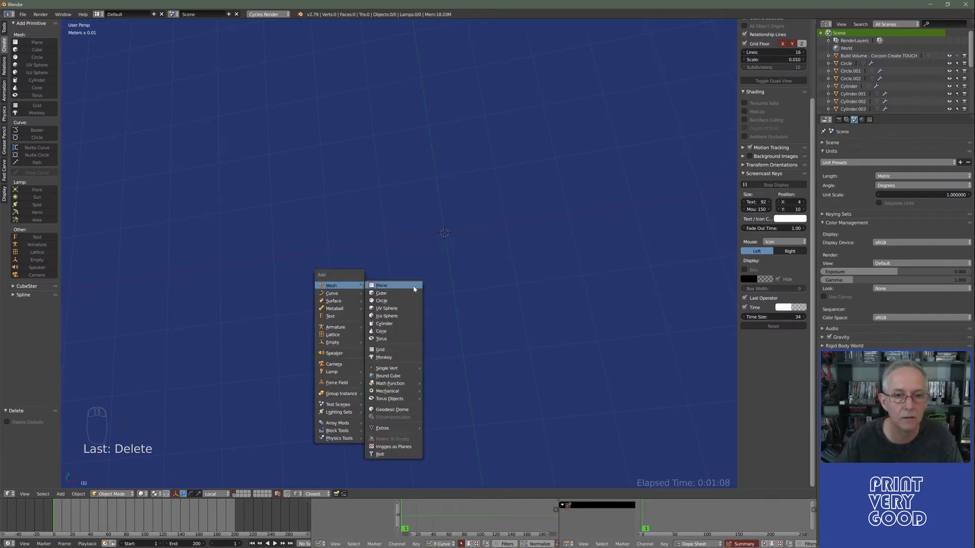
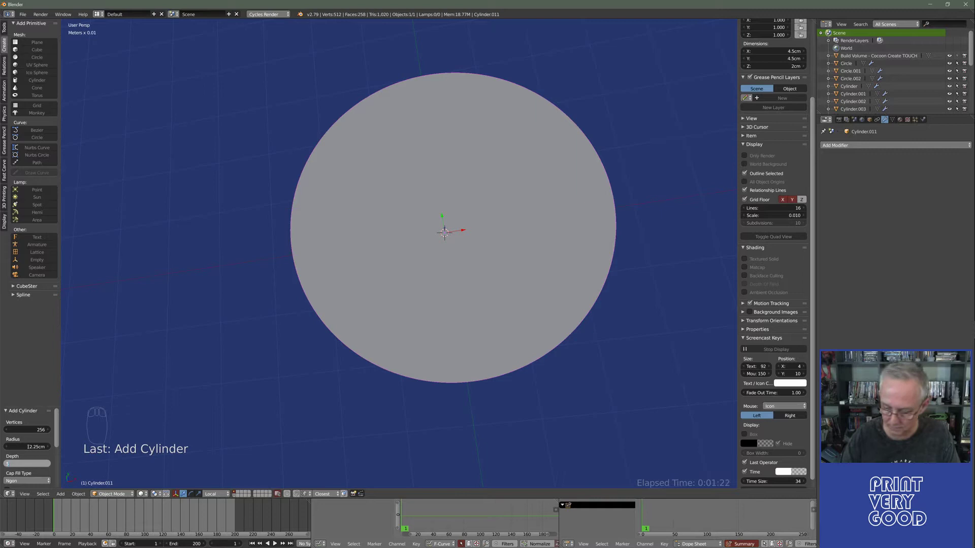
- Add the main boss cylinder with radius 2.25 cm and depth 5 cm, checked against the drawing
key("m")
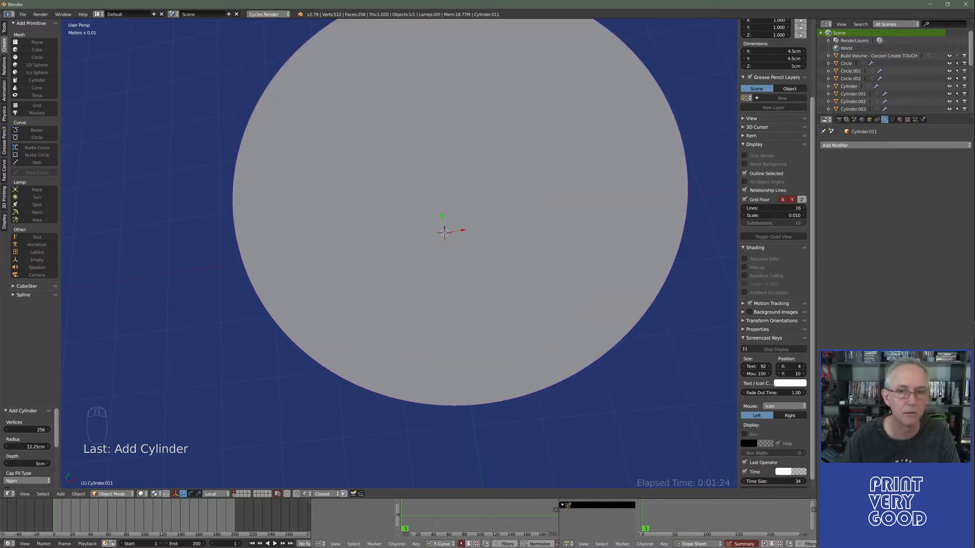
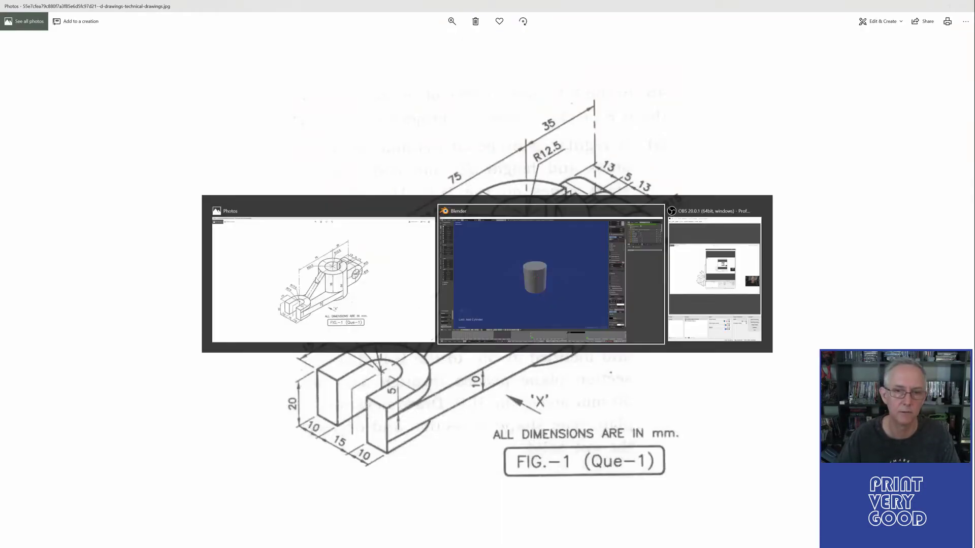
key("shift+a")
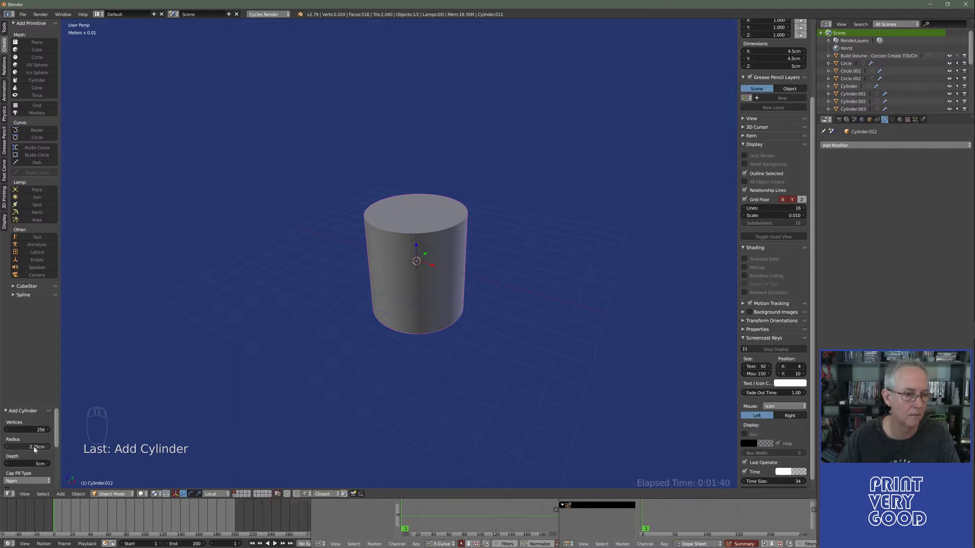
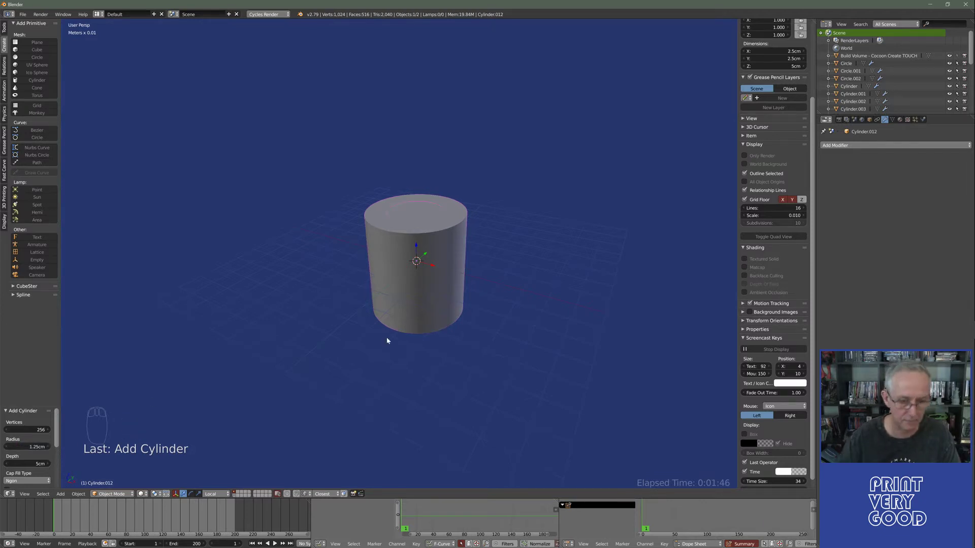
- Edit the narrow 2.5 cm cylinder in wireframe, selecting all its geometry and scaling it within the boss
key("Tab")
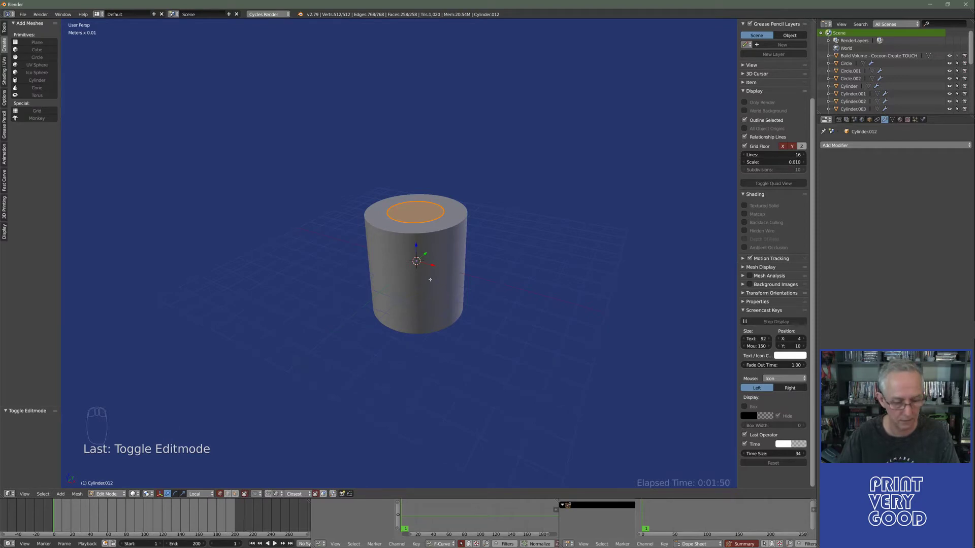
key("Tab")
key("z")
key("Tab")
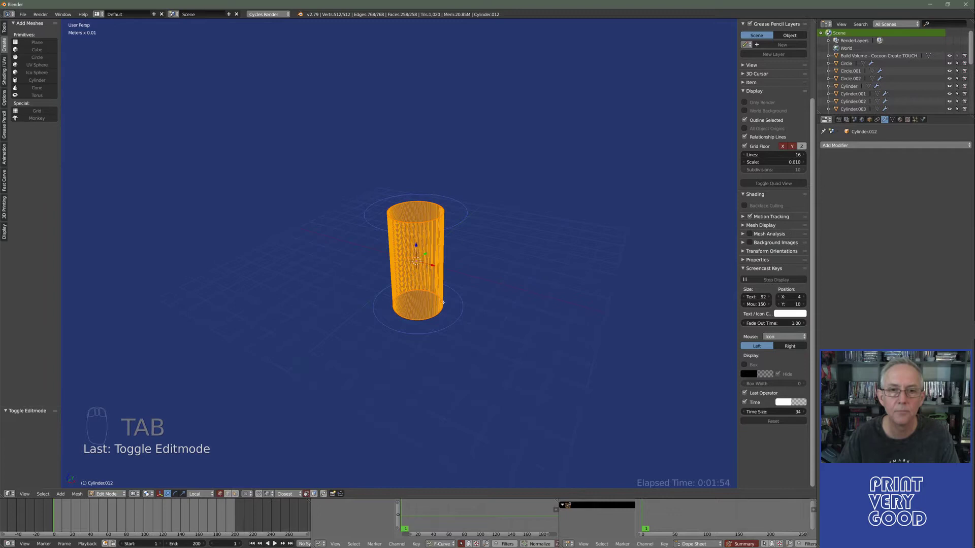
key("s")
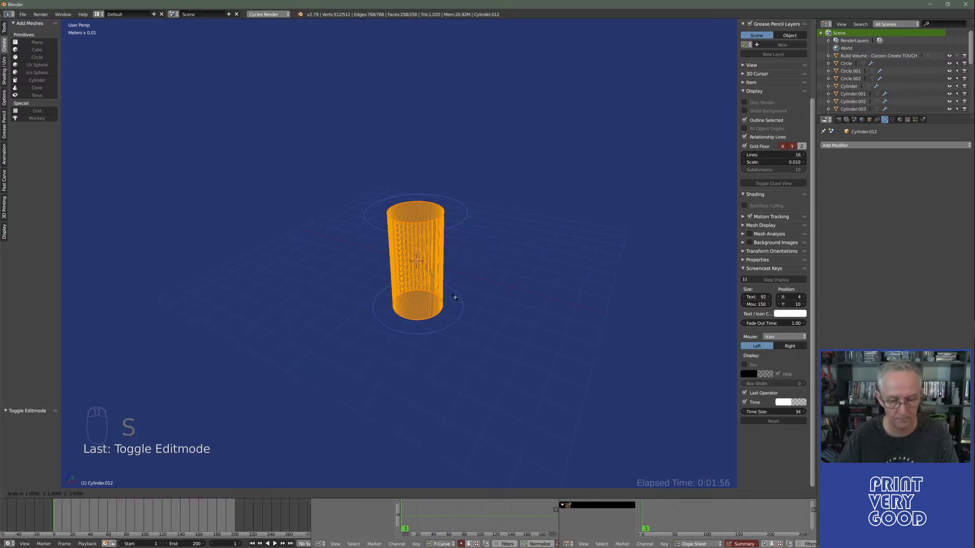
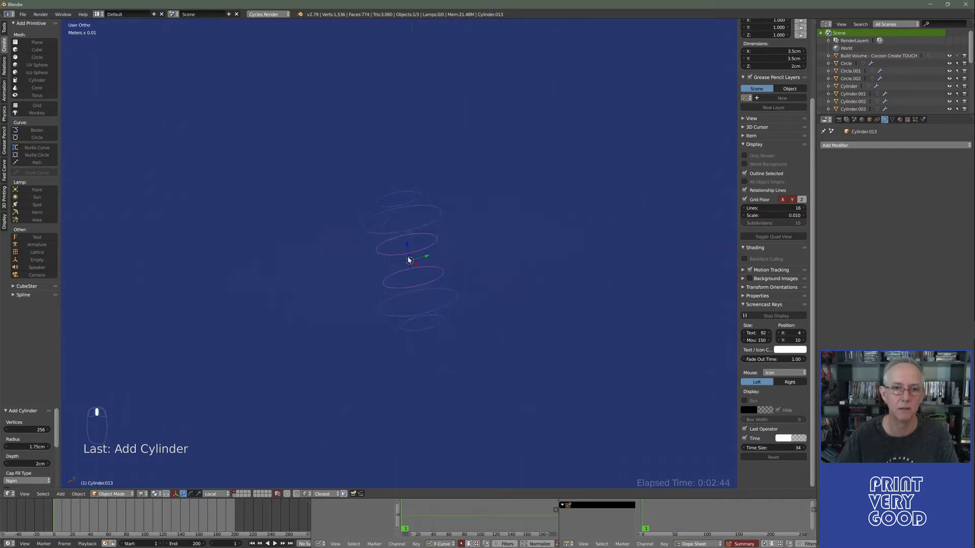
- Back in solid shading, move the short 3.5 cm cylinder 7.5 cm along Y as the end boss
key("z")
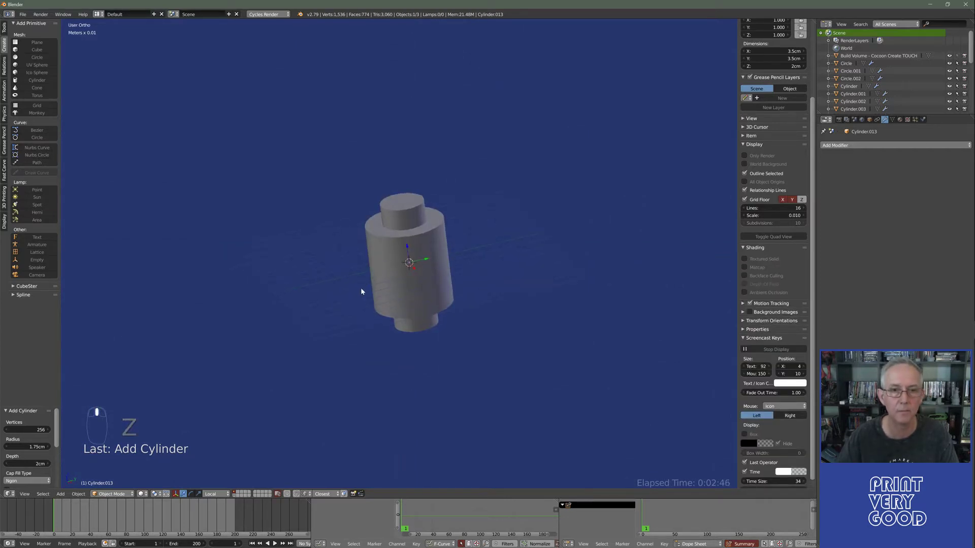
left_click_drag(438, 289, 479, 270)
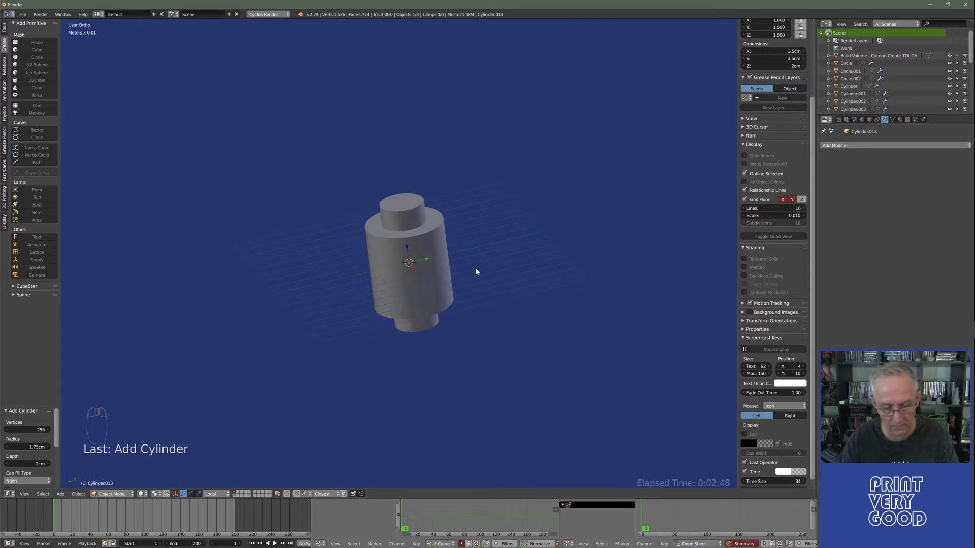
key("g")
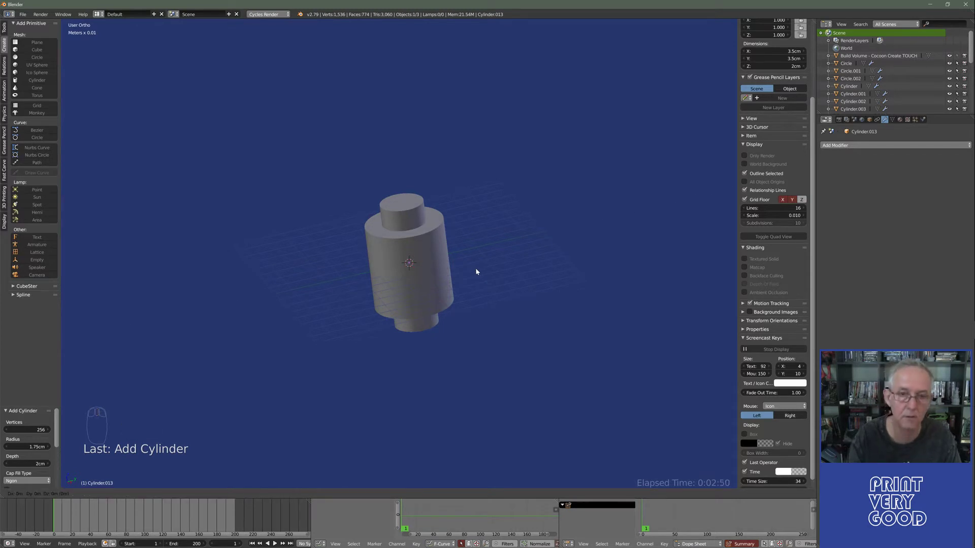
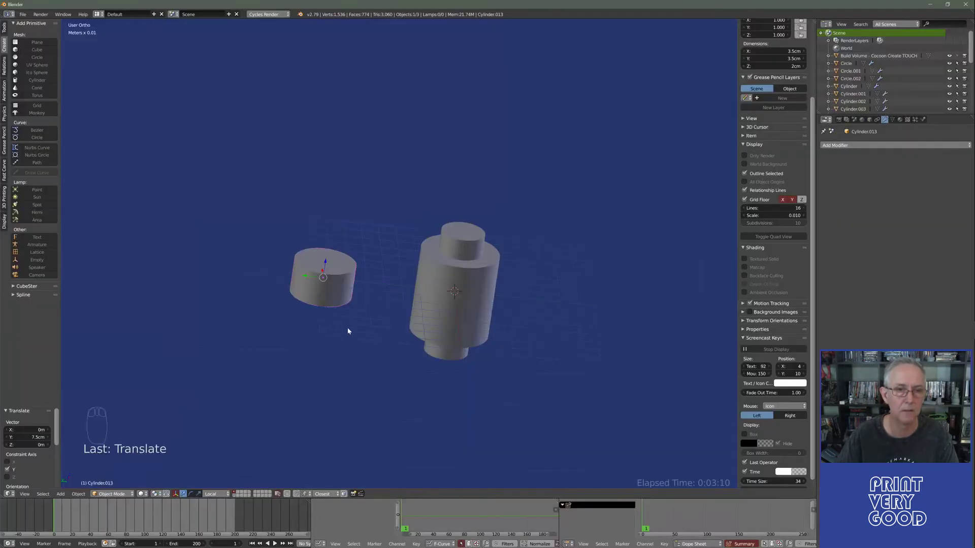
- Add a cylinder of radius 0.75 cm, depth 3 cm, and move it 7.5 cm along Y into the end boss
key("shift+a")
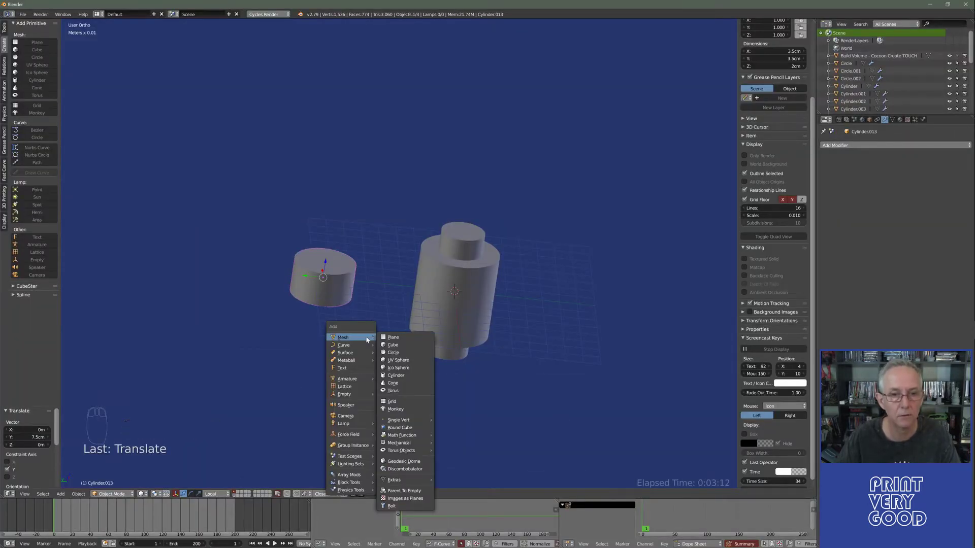
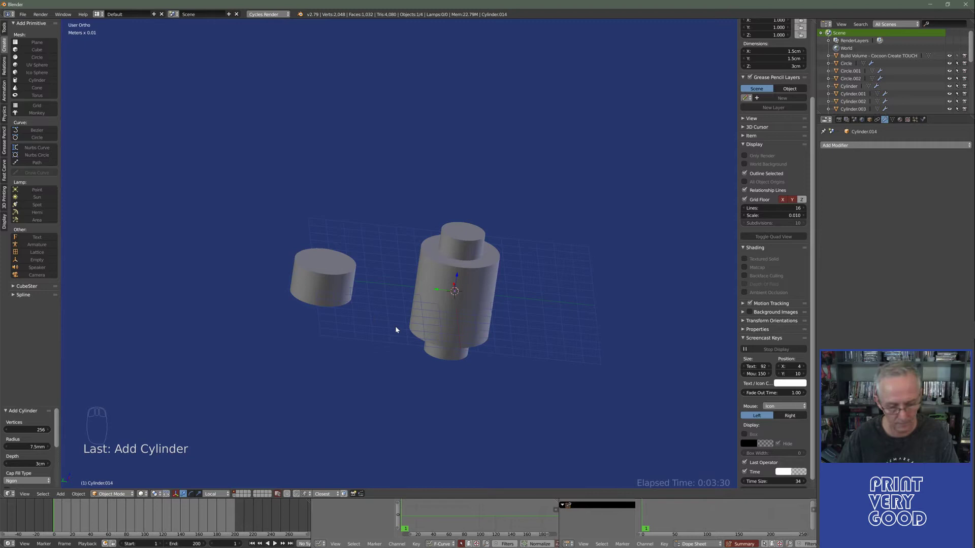
key("g")
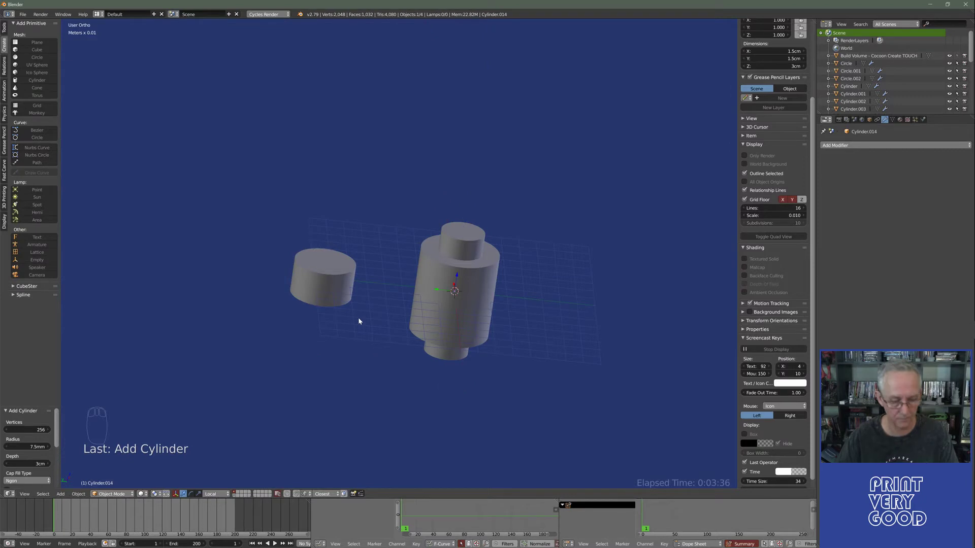
key("g")
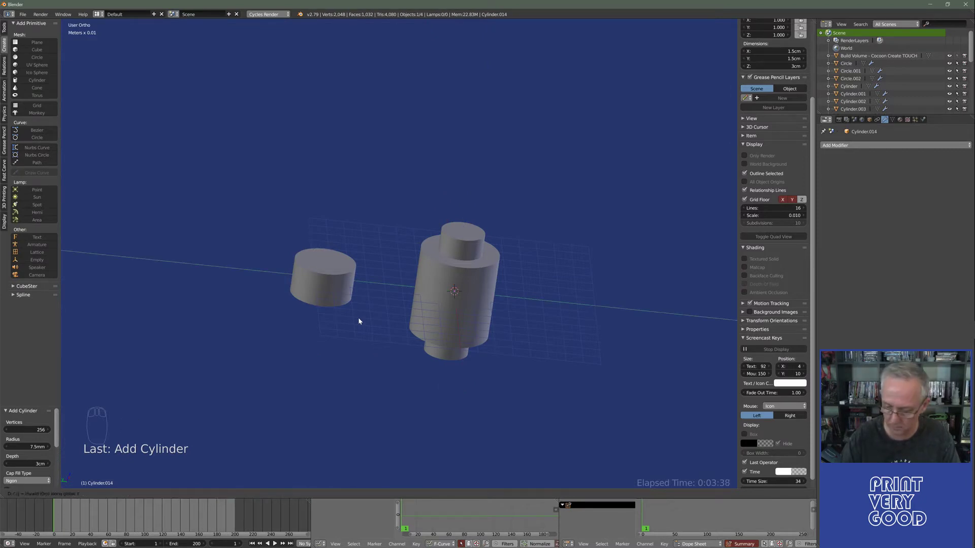
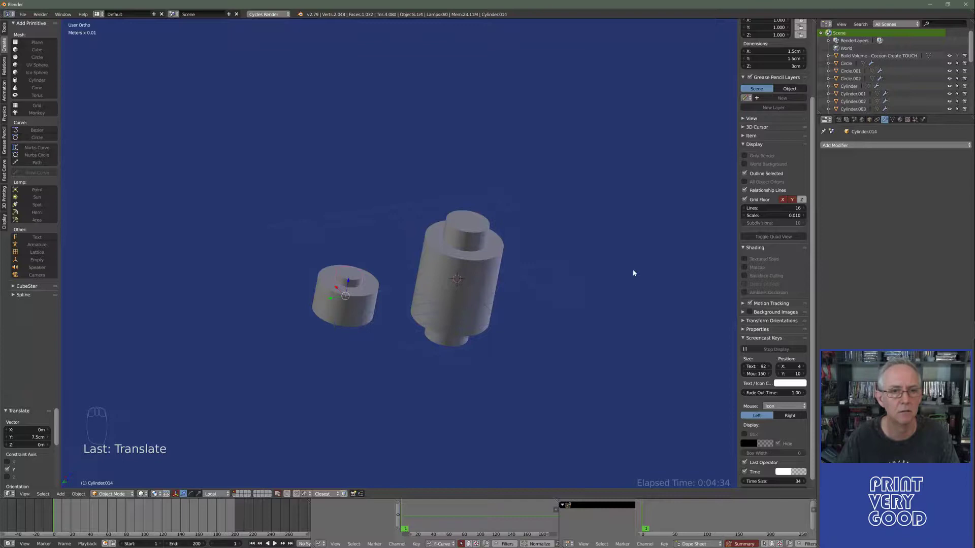
- Add a cylinder of radius 1.5 cm, depth 3.1 cm, and place it -3.5 cm along Y beside the main boss
key("shift+a")
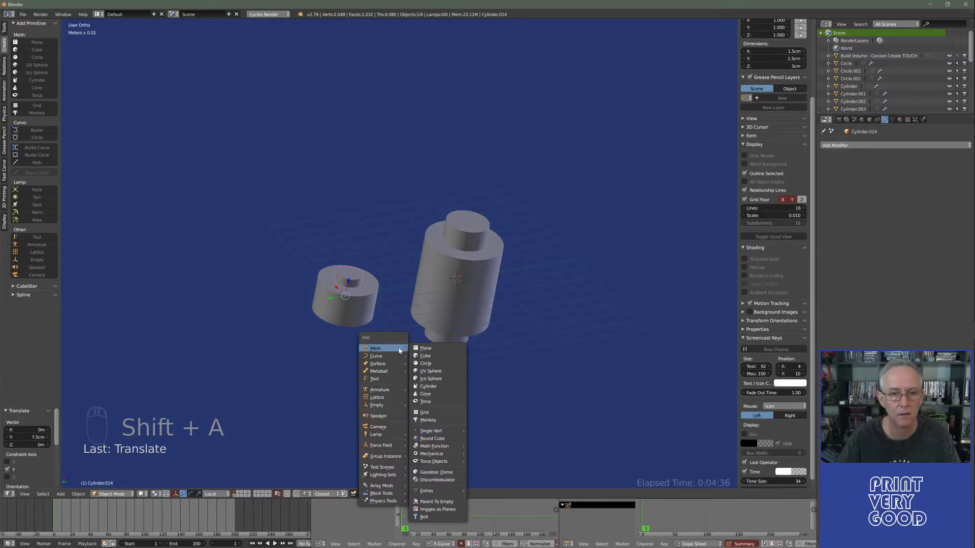
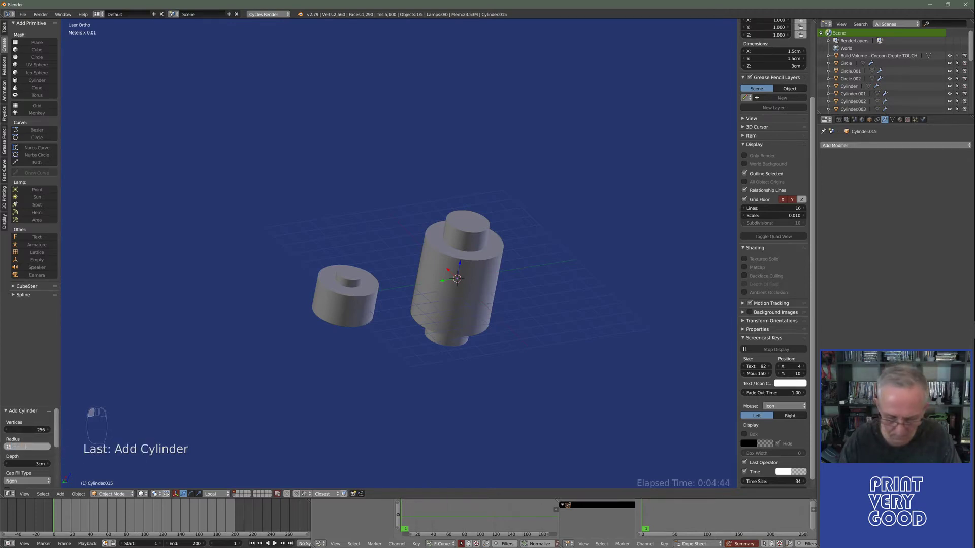
key("m")
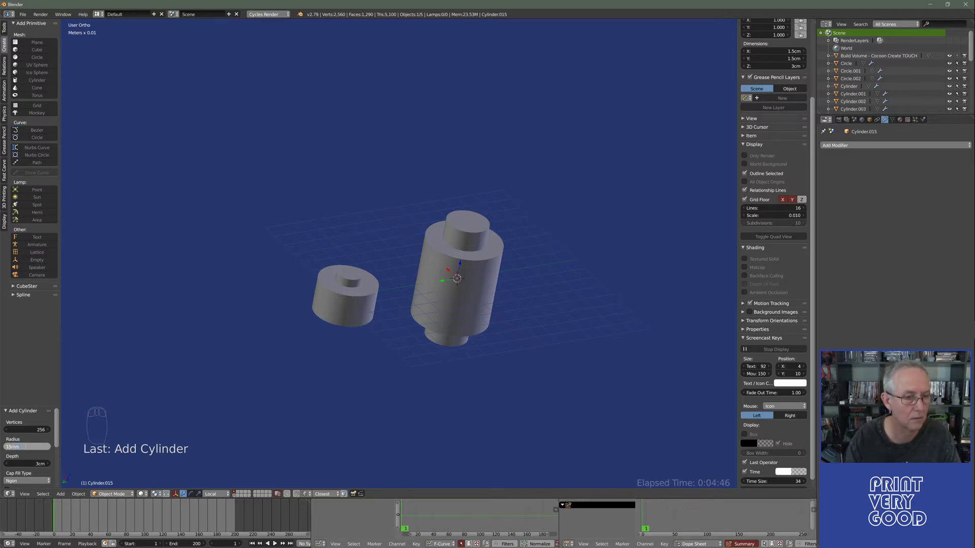
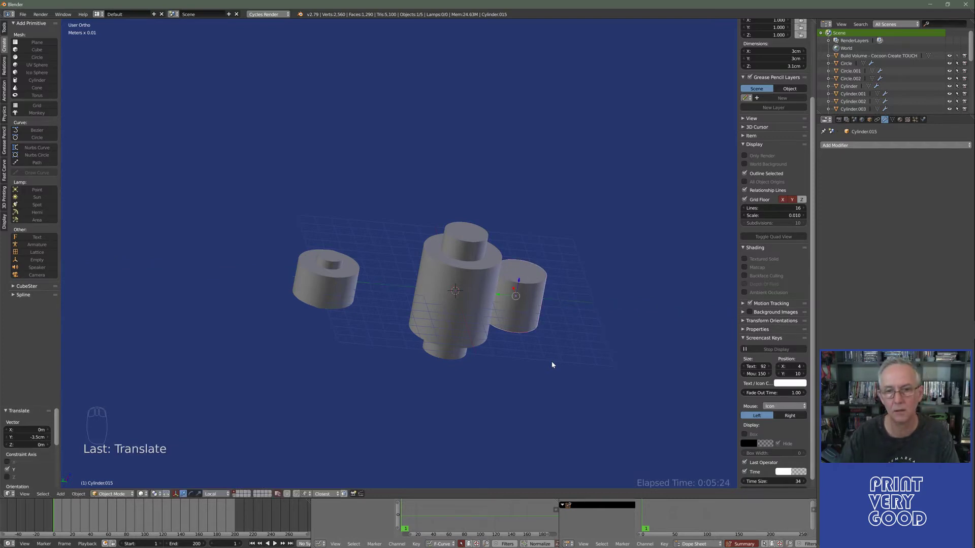
left_click_drag(448, 361, 410, 351)
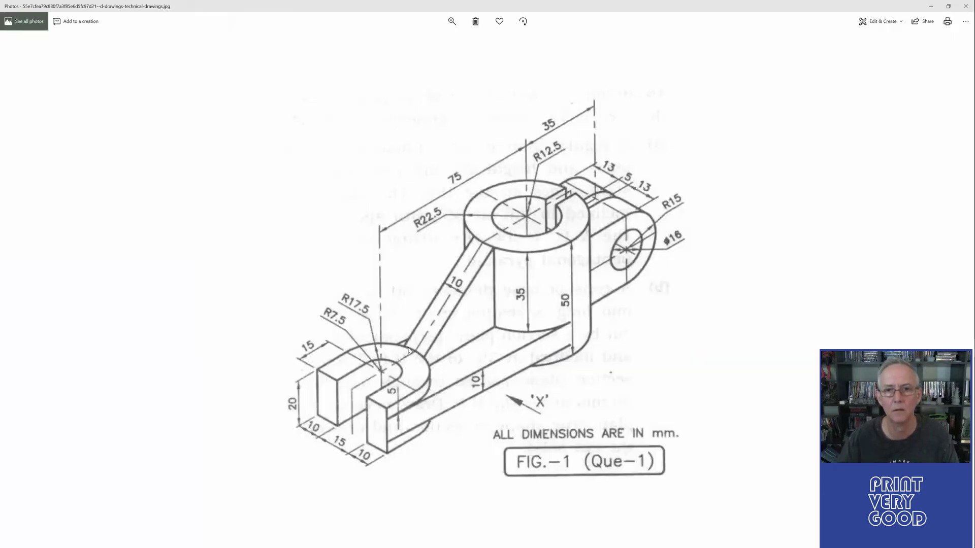
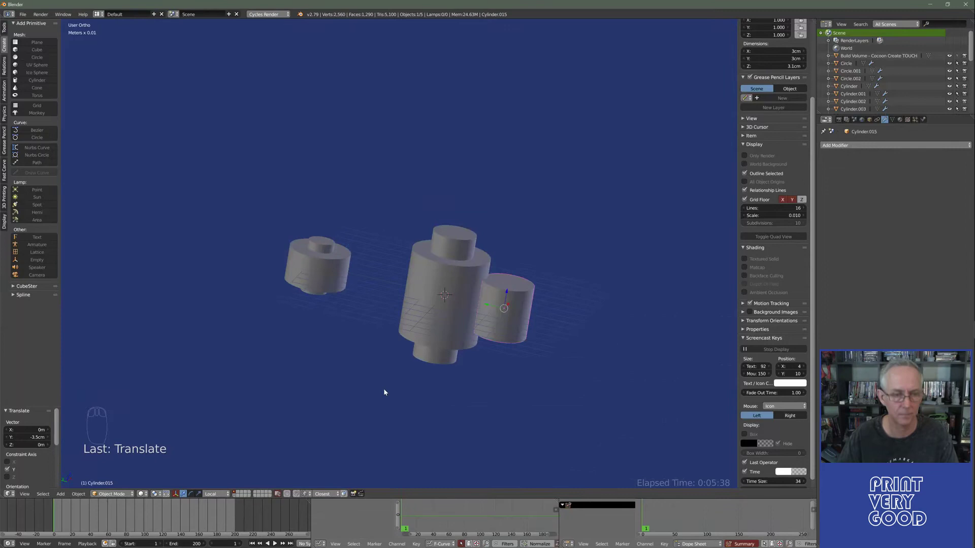
- Add a cylinder of radius 0.8 cm, depth 3.5 cm, and move it -3.5 cm along Y into the side boss
key("shift+a")
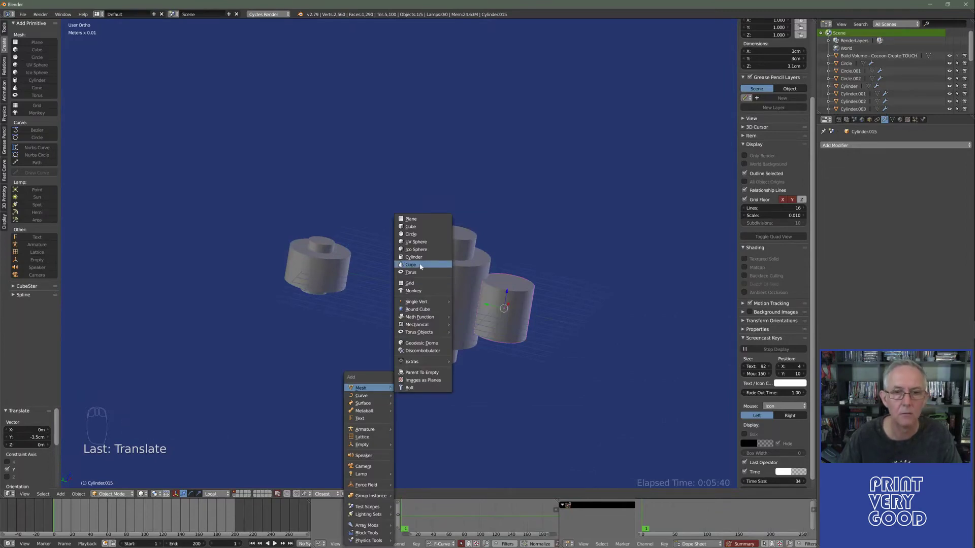
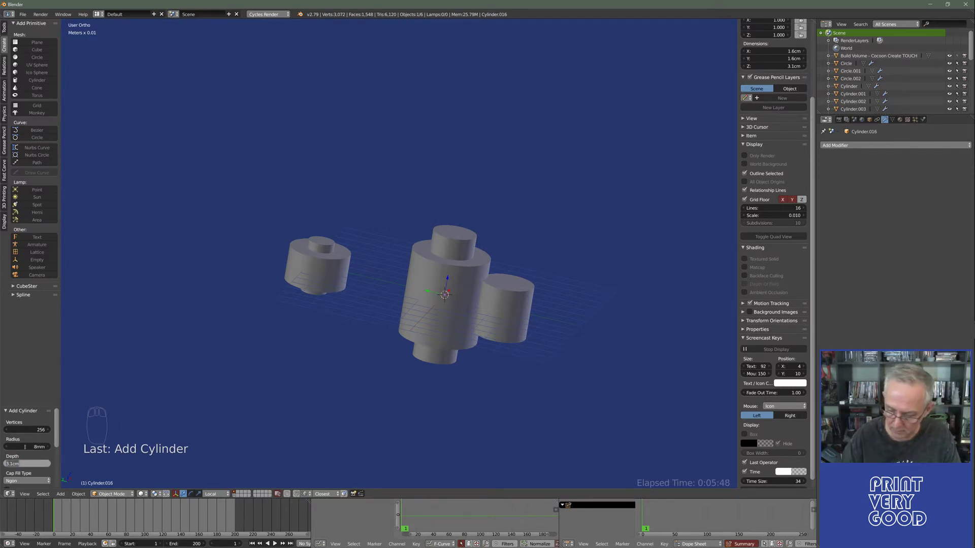
key("m")
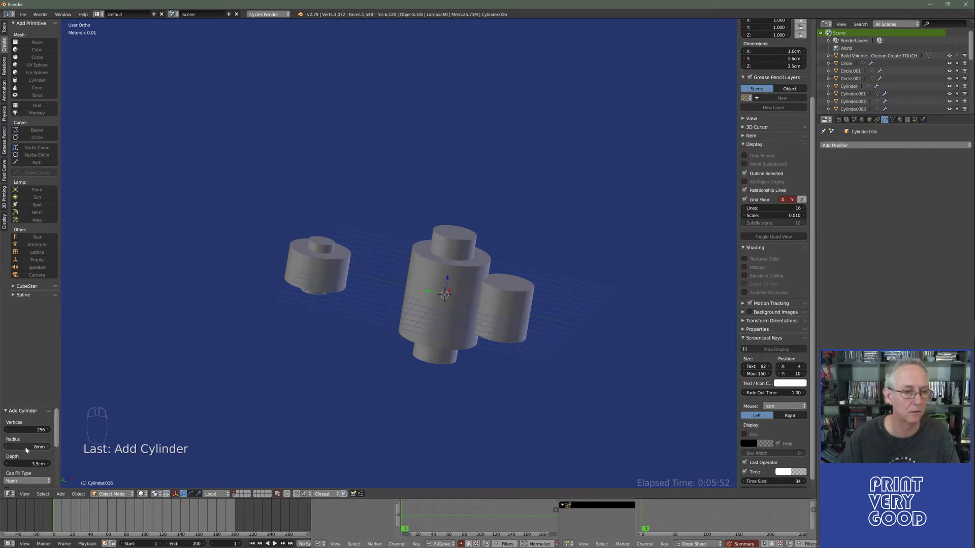
key("g")
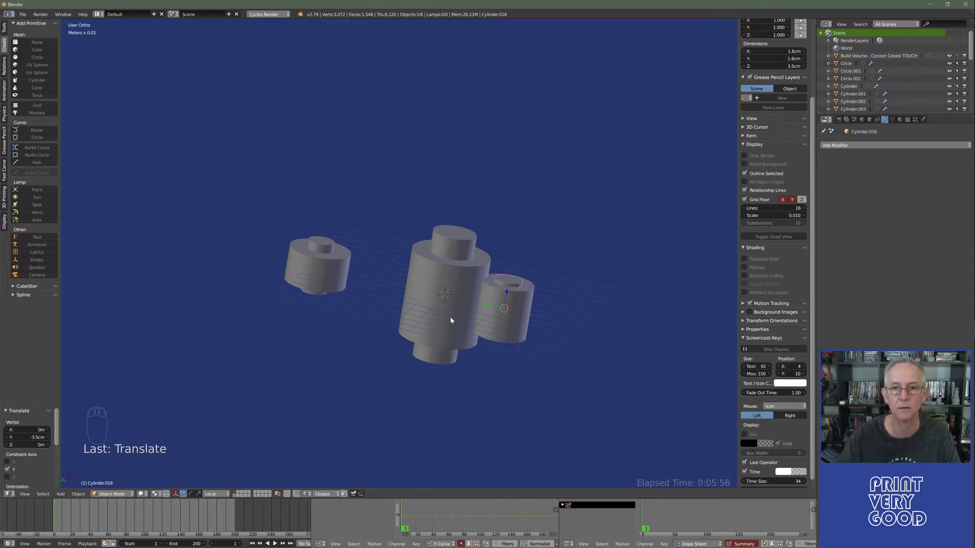
left_click_drag(398, 310, 395, 413)
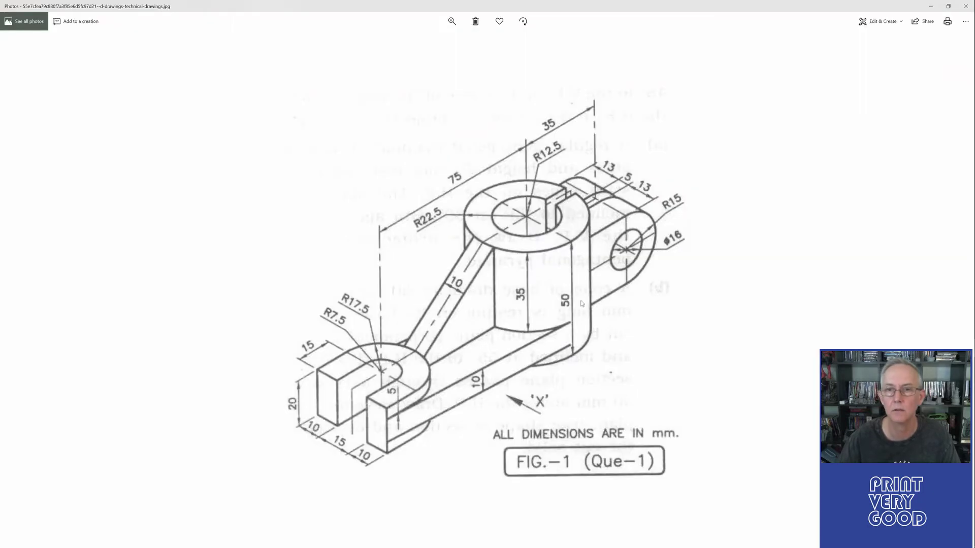
left_click_drag(421, 356, 540, 263)
left_click(540, 263)
left_click_drag(540, 263, 573, 342)
key("r")
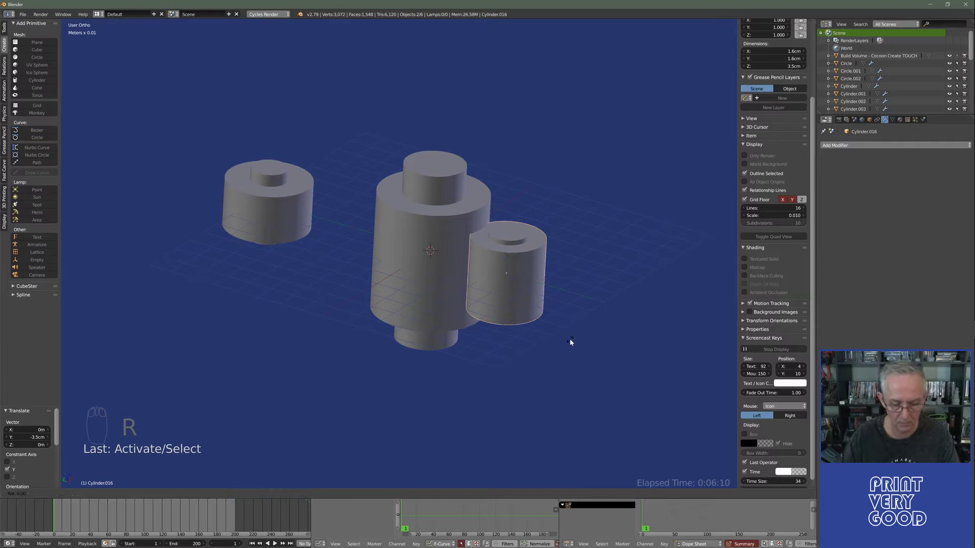
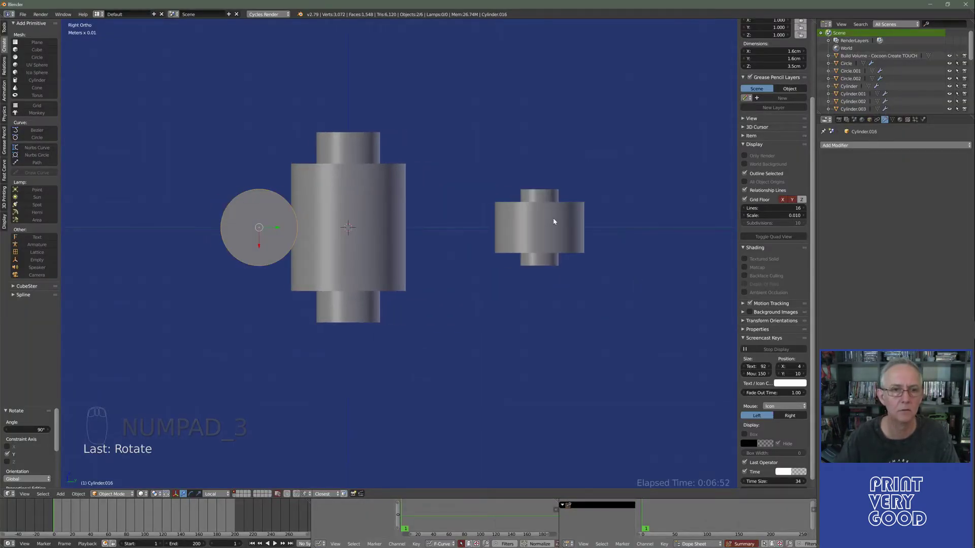
- Rotate the side boss and its hole cylinder 90° about Y and lower them along Z against the main boss
left_click_drag(364, 277, 348, 224)
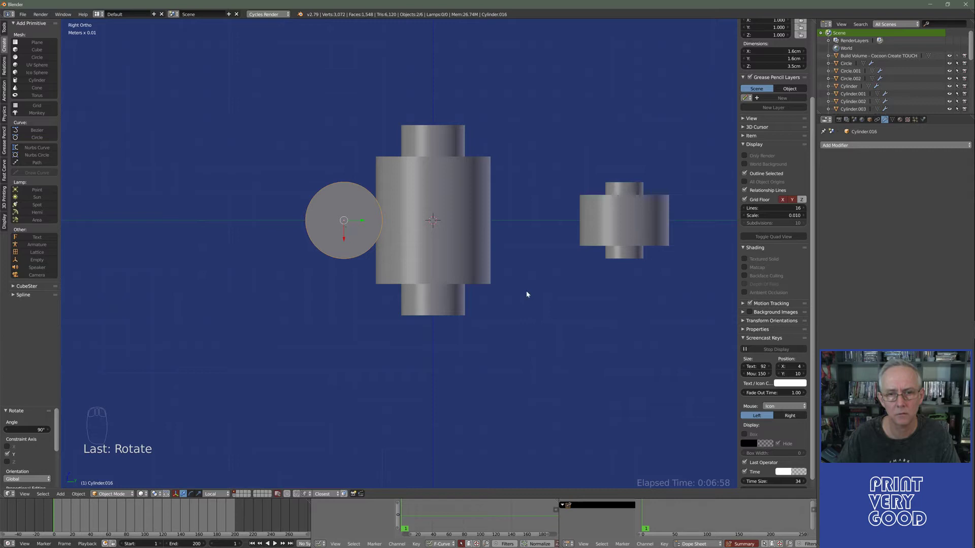
key("g")
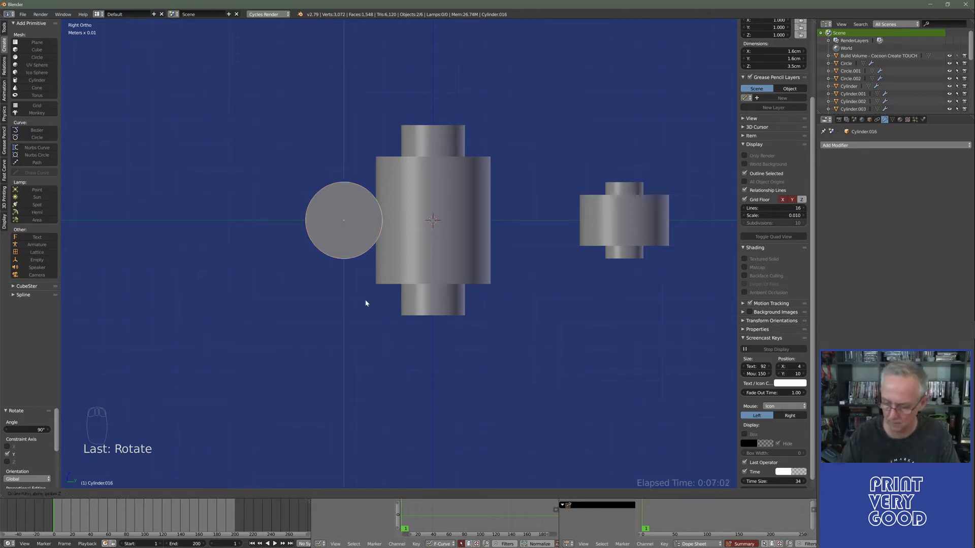
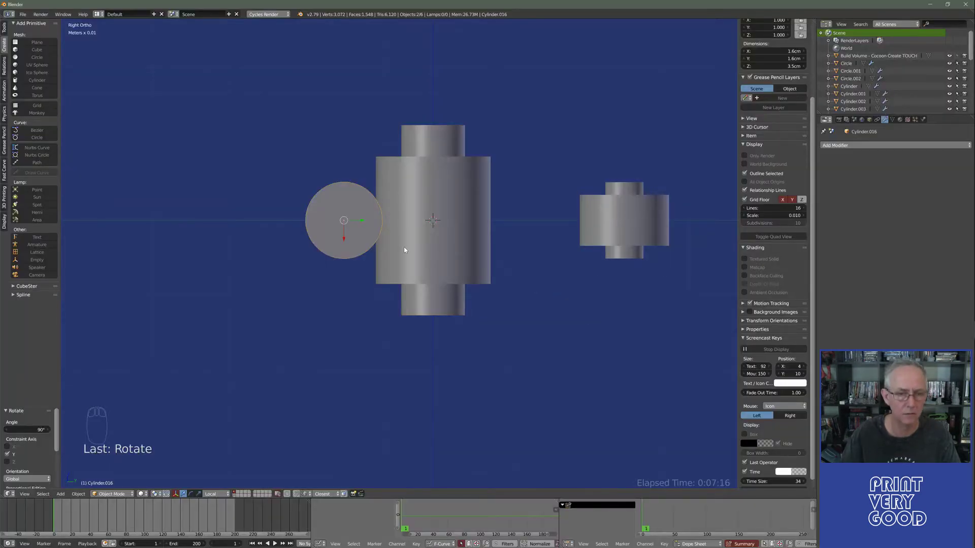
key("g")
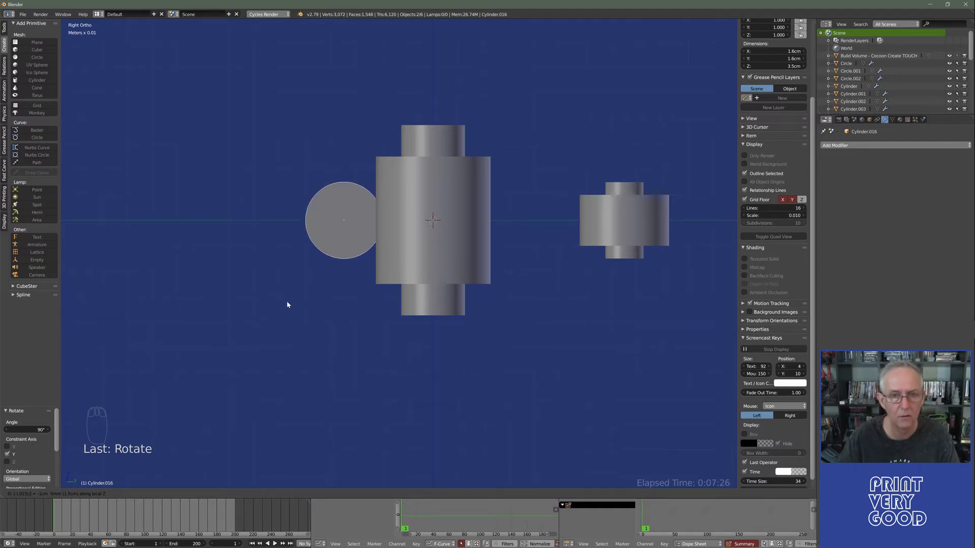
left_click_drag(345, 241, 352, 280)
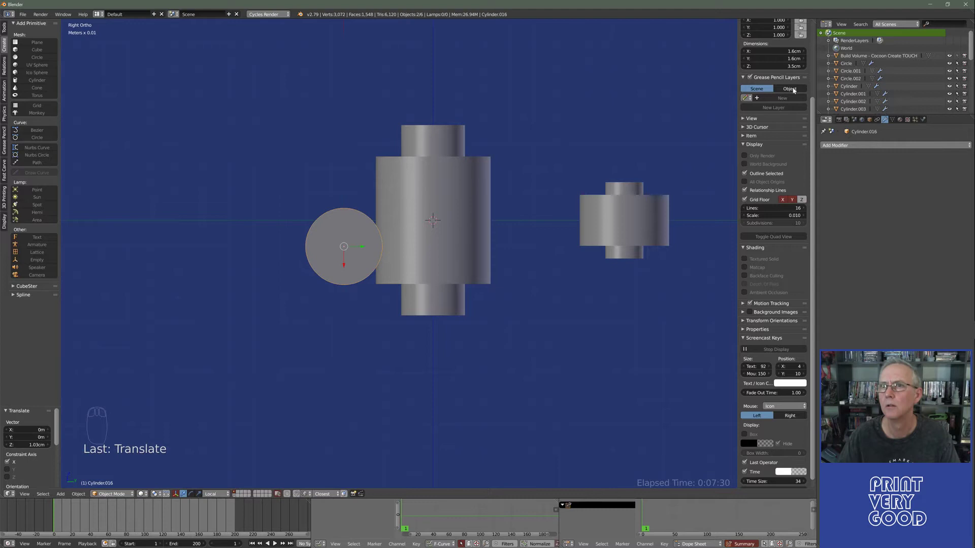
- Set the side boss Location Z to -1 cm and snap the 3D cursor to the main boss's bottom face
left_click_drag(817, 134, 778, 53)
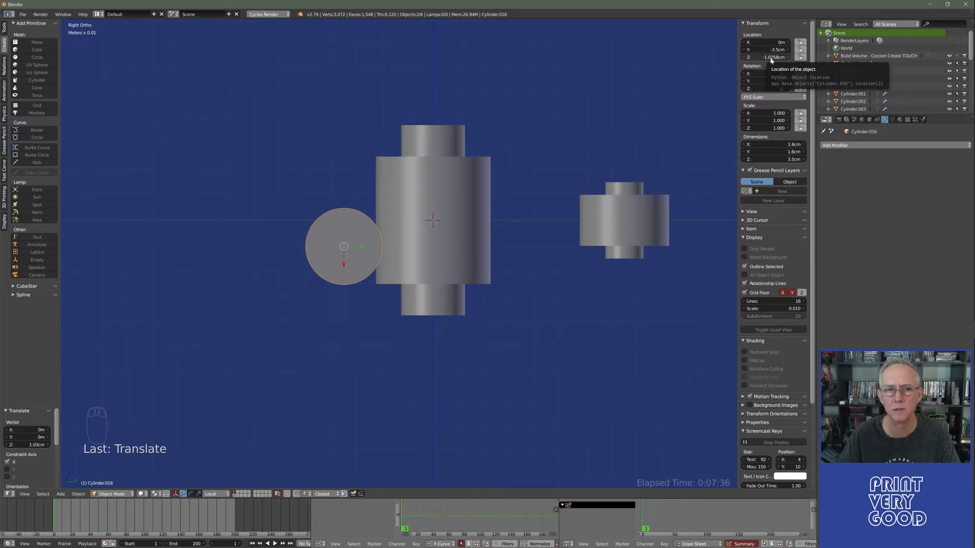
key("z")
left_click_drag(393, 290, 393, 289)
key("KP_3")
key("KP_1")
key("z")
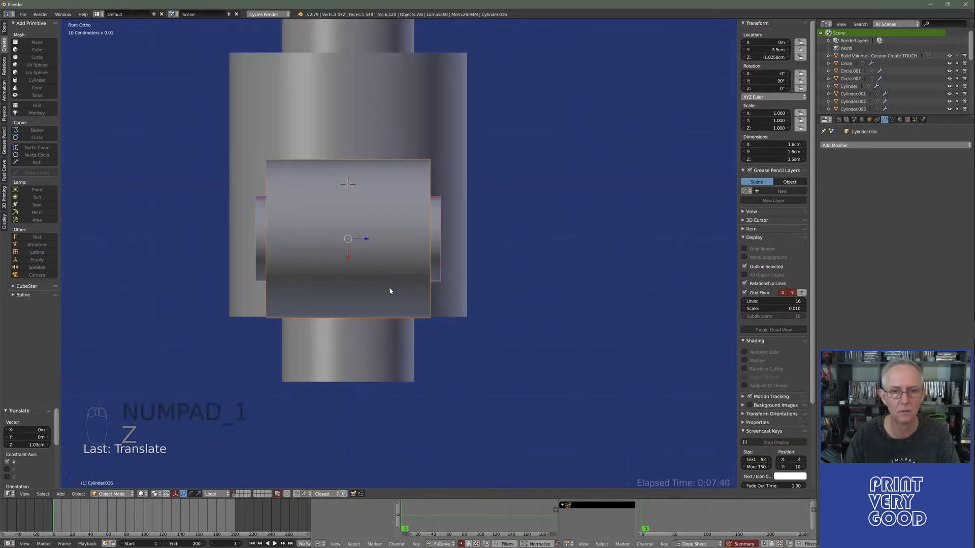
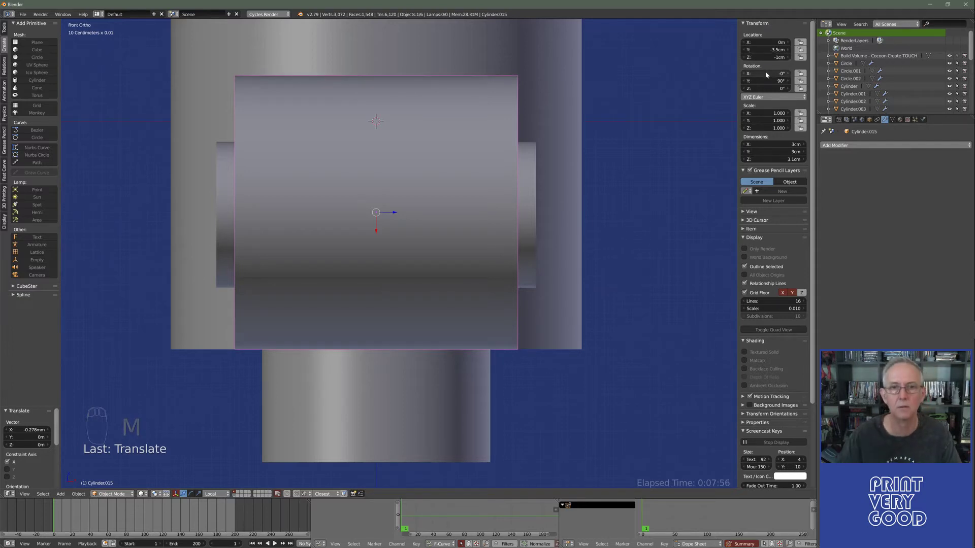
left_click_drag(530, 182, 435, 275)
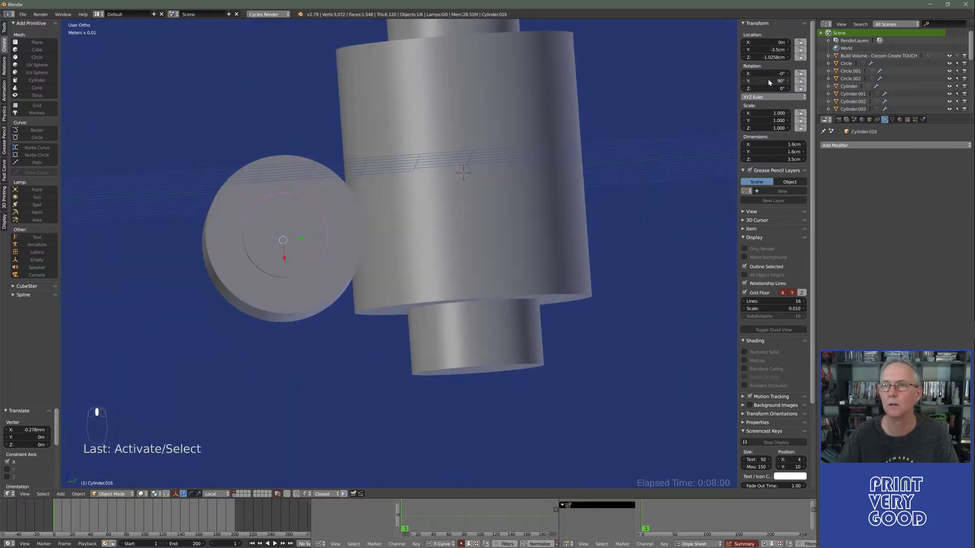
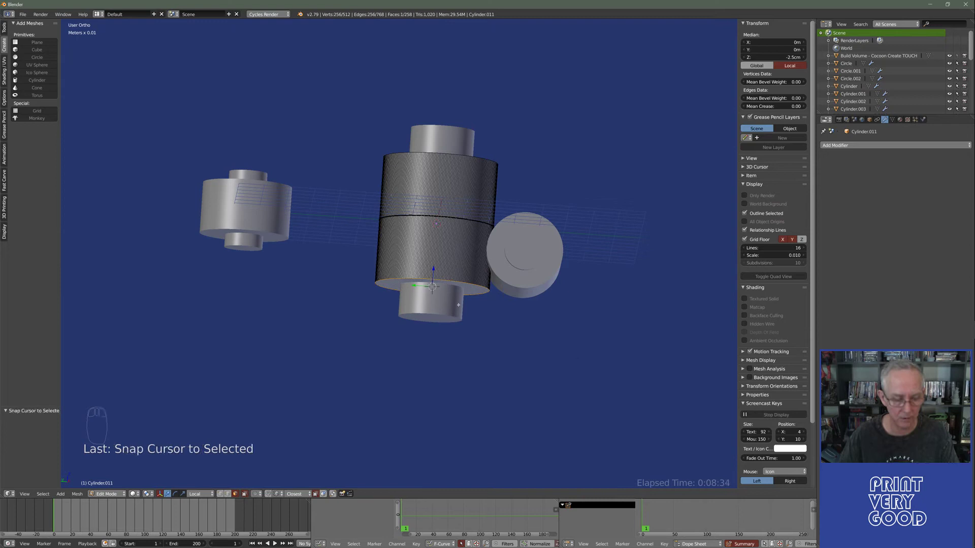
- Set the main boss's origin to the 3D cursor at its base
key("Tab")
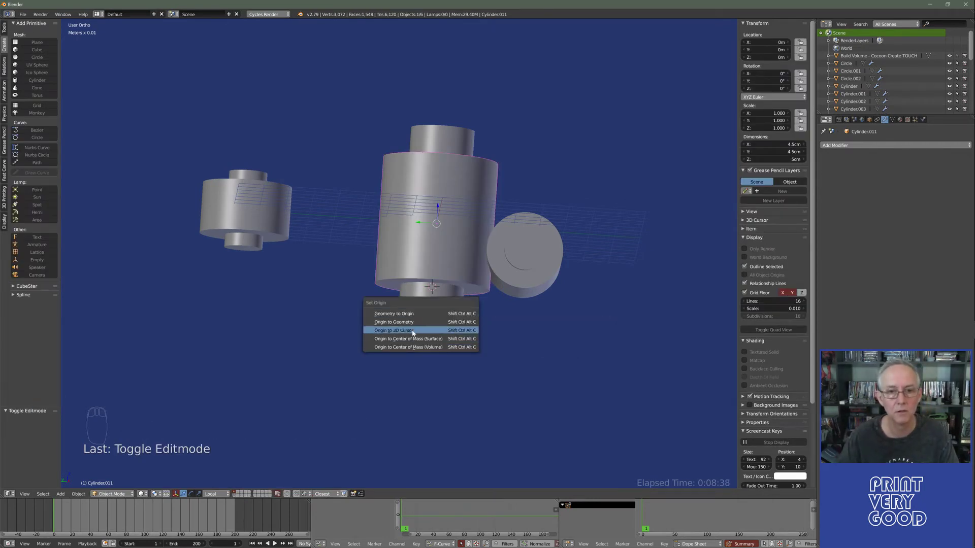
left_click_drag(451, 311, 409, 335)
left_click_drag(413, 333, 542, 236)
left_click_drag(542, 235, 483, 301)
left_click(573, 231)
- Join the side boss pieces into the main boss with Ctrl+J and inspect the combined part
key("z")
left_click(492, 287)
left_click_drag(483, 302, 483, 301)
key("ctrl+j")
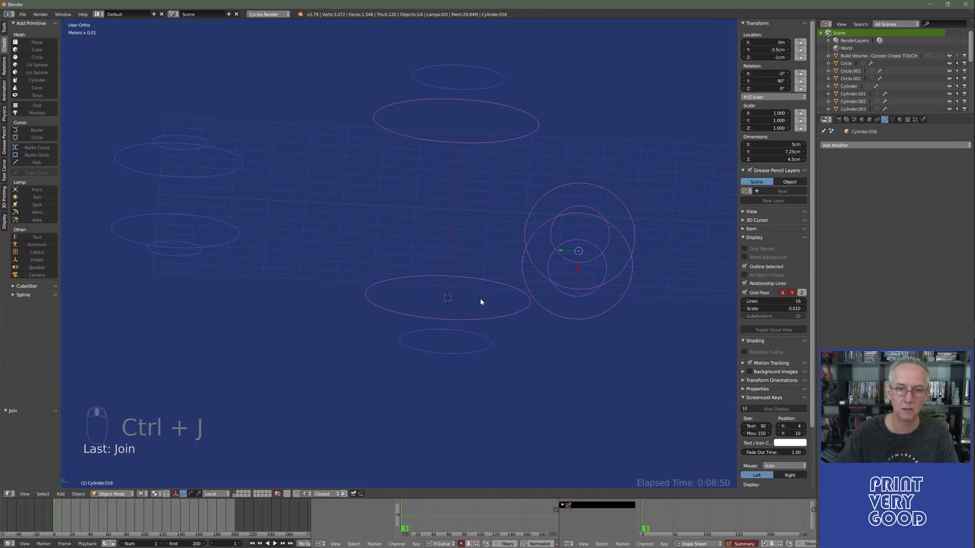
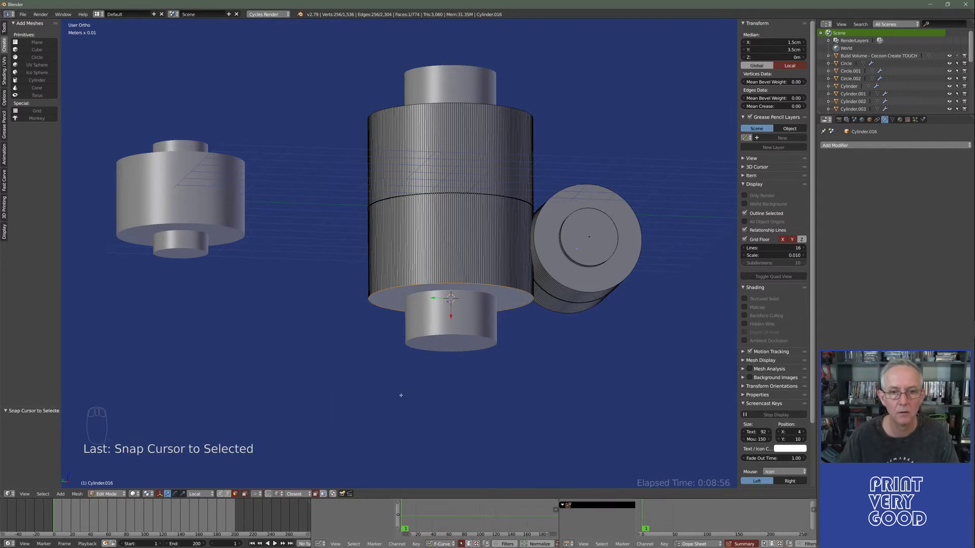
key("Tab")
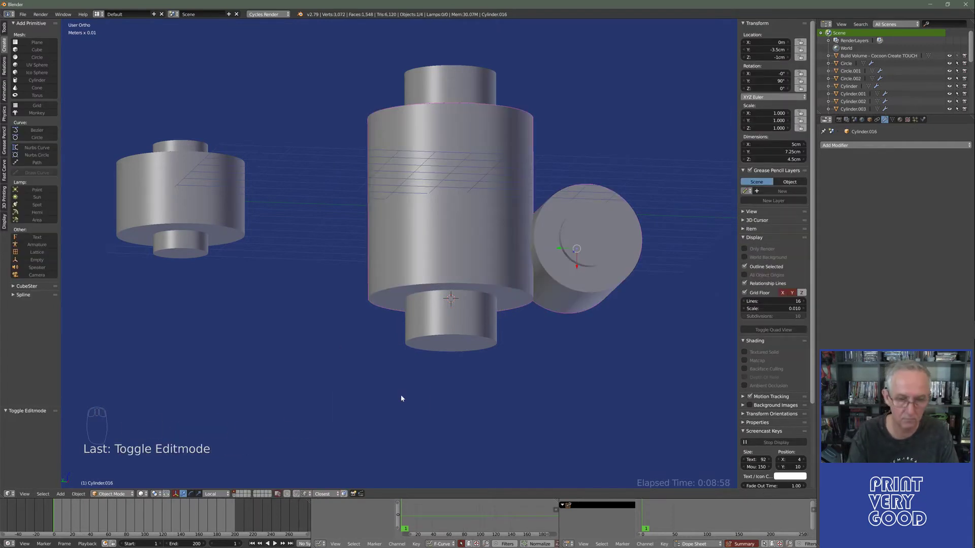
left_click_drag(406, 317, 766, 54)
left_click_drag(769, 58, 769, 58)
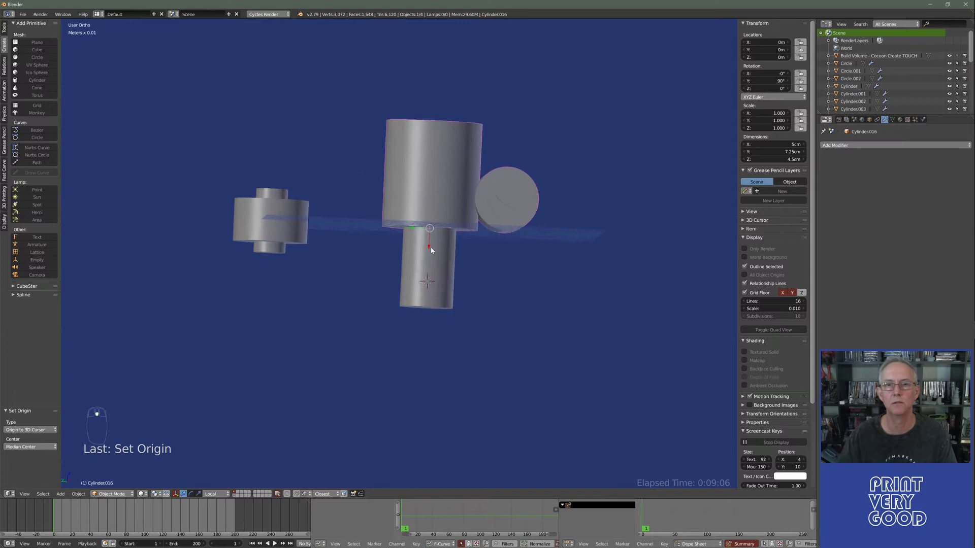
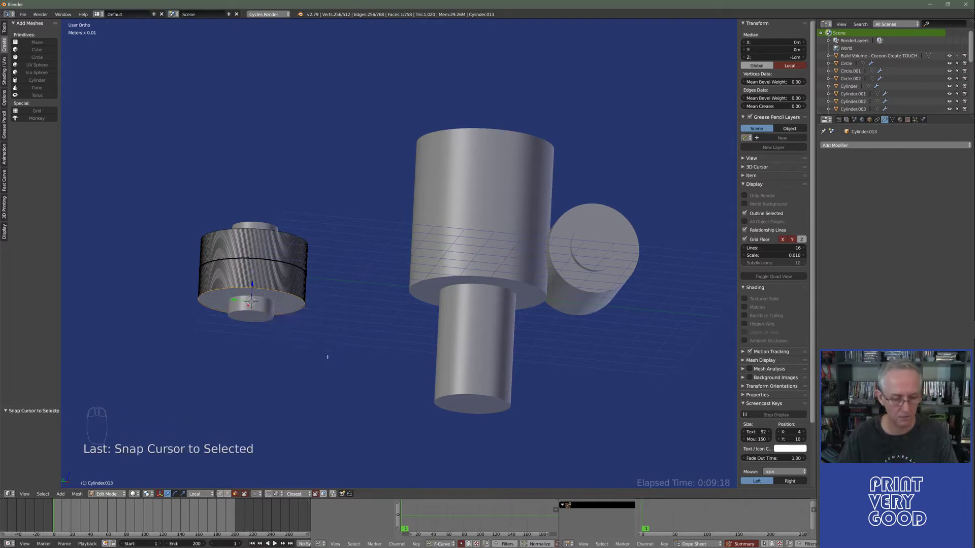
- Leave Edit Mode and orbit around the cylinders to check the side boss placement
key("Tab")
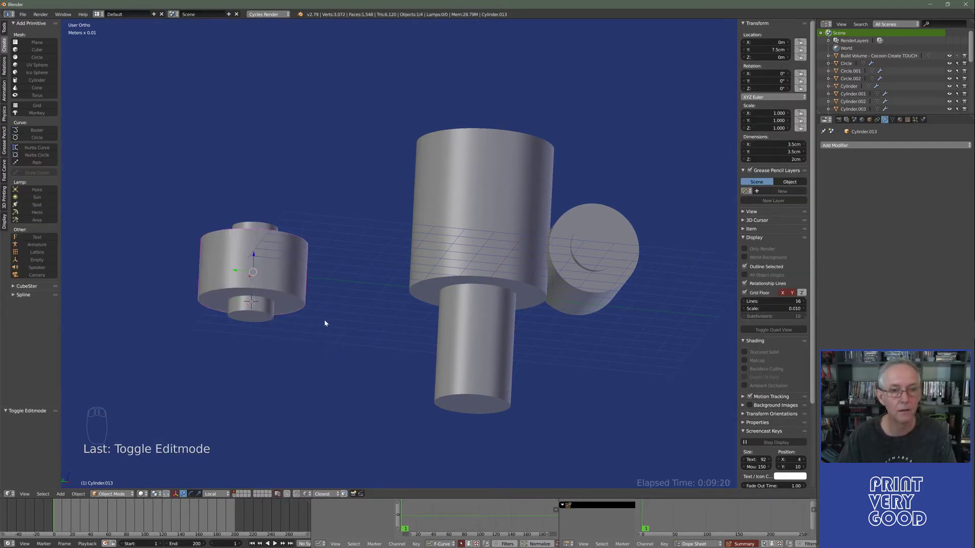
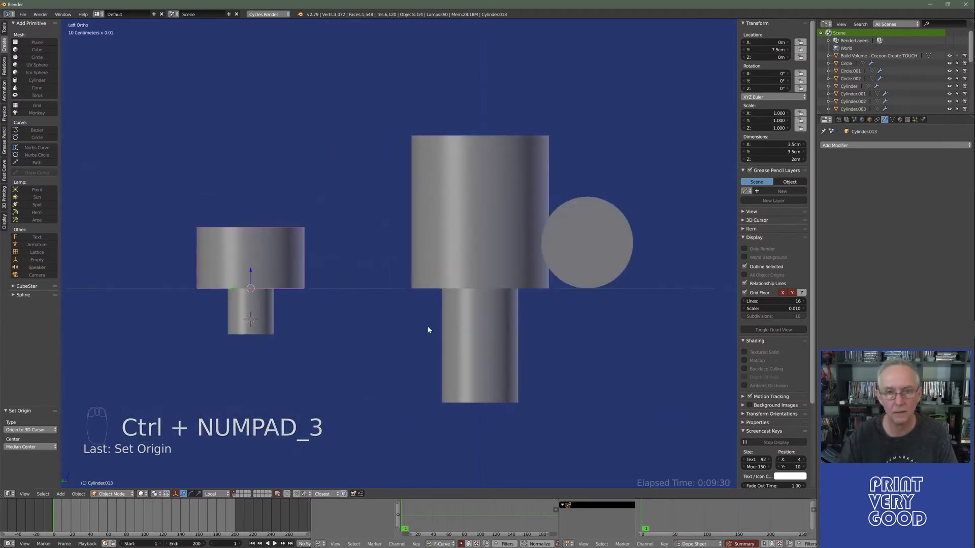
left_click_drag(480, 282, 540, 295)
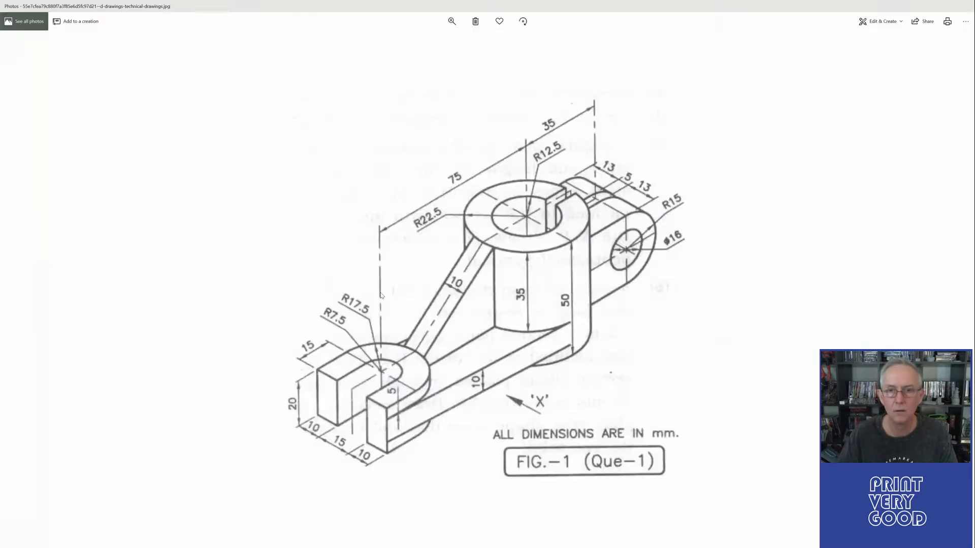
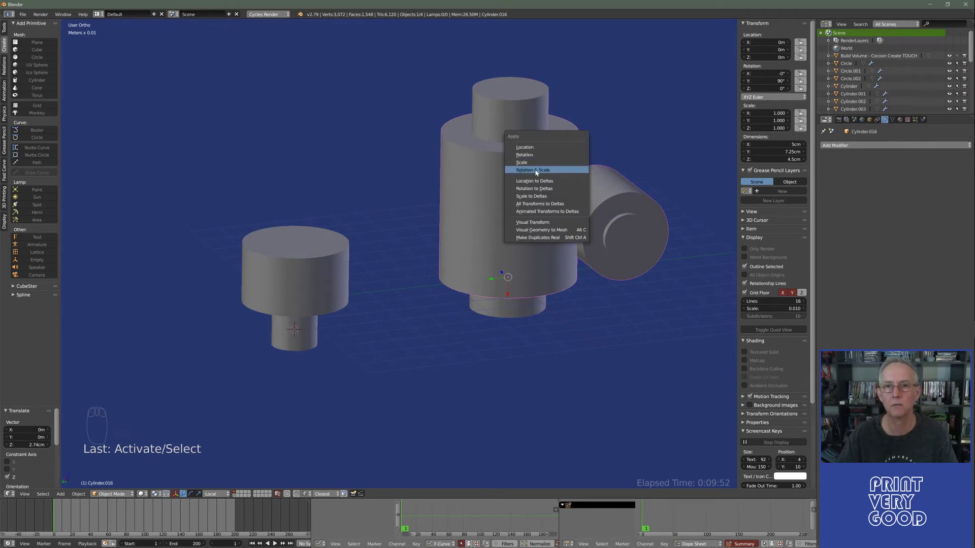
- Apply the side boss's rotation and scale before the boolean cut
left_click_drag(540, 106, 769, 115)
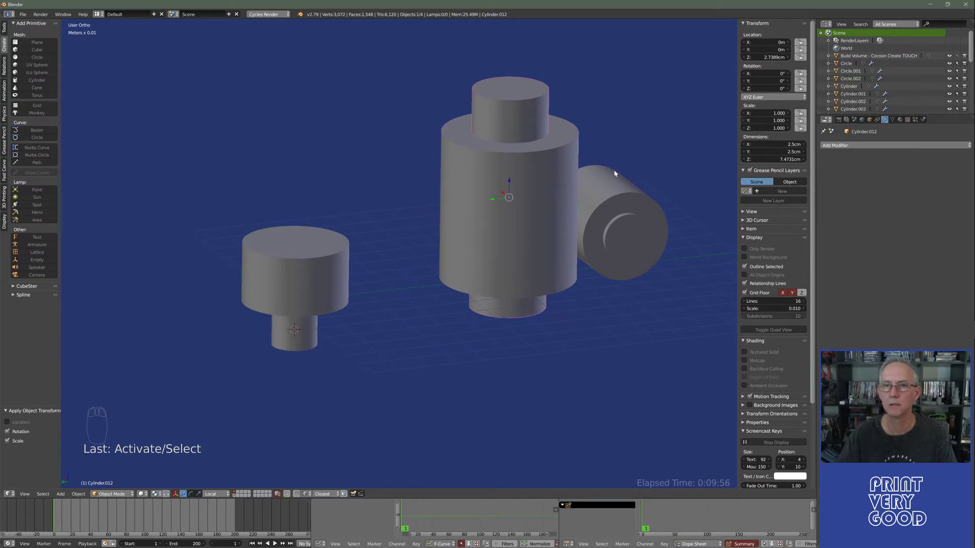
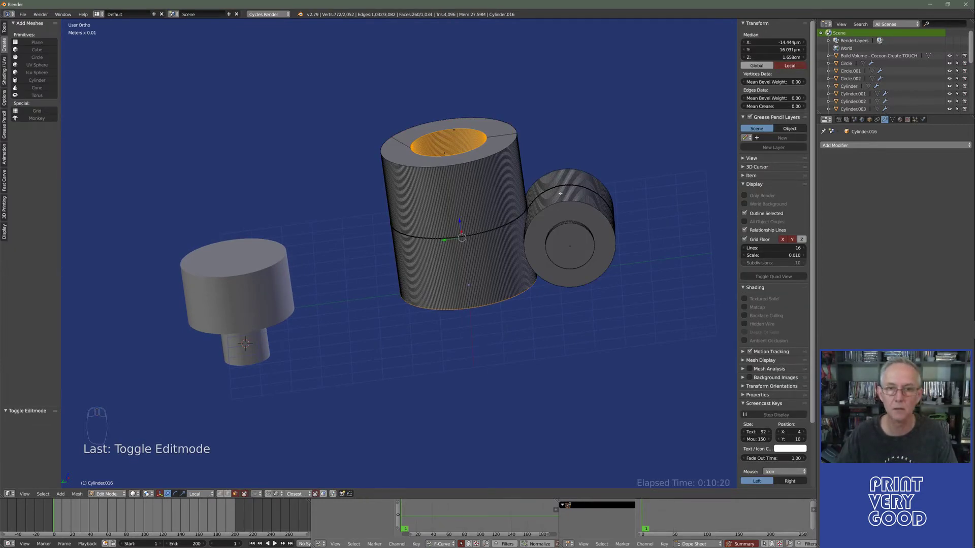
- Select the side boss's linked geometry in Edit Mode, then clear the selection
key("a")
key("l")
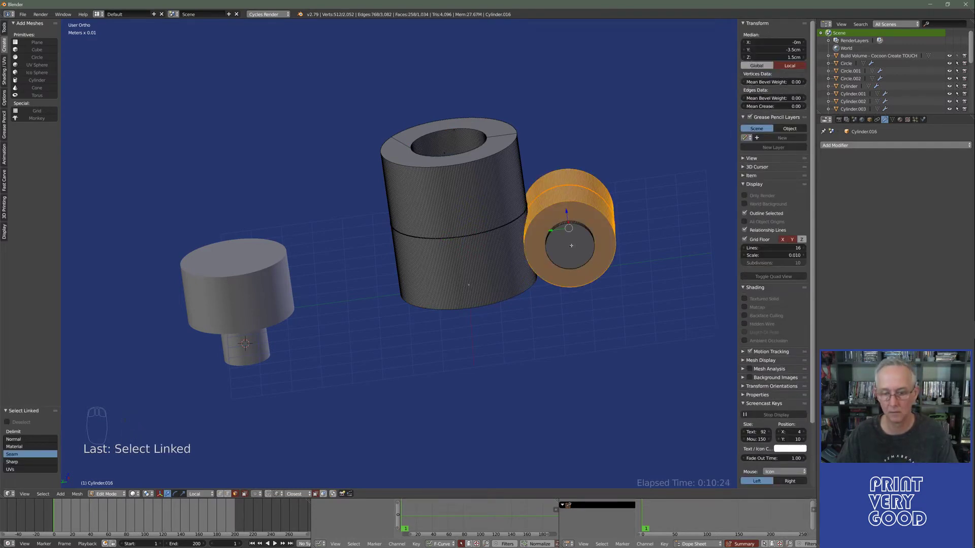
key("p")
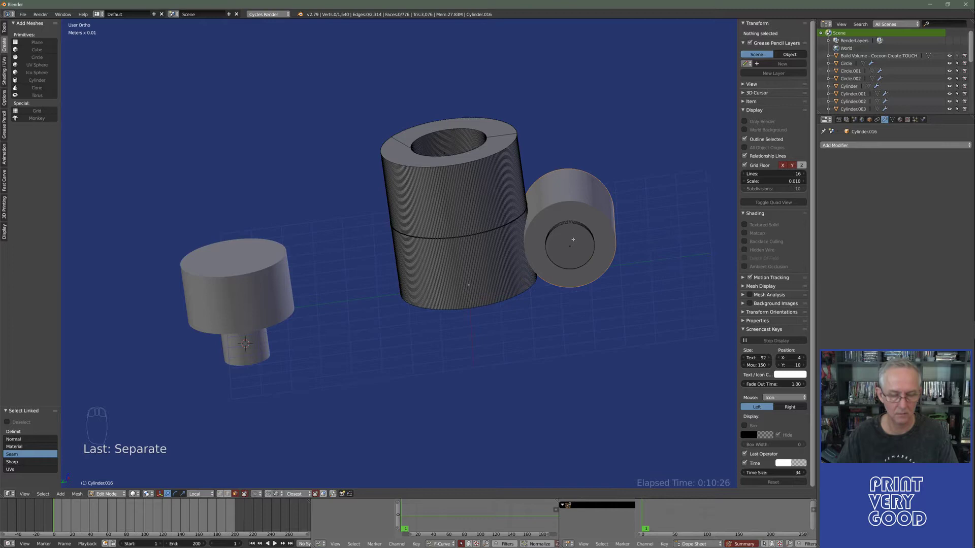
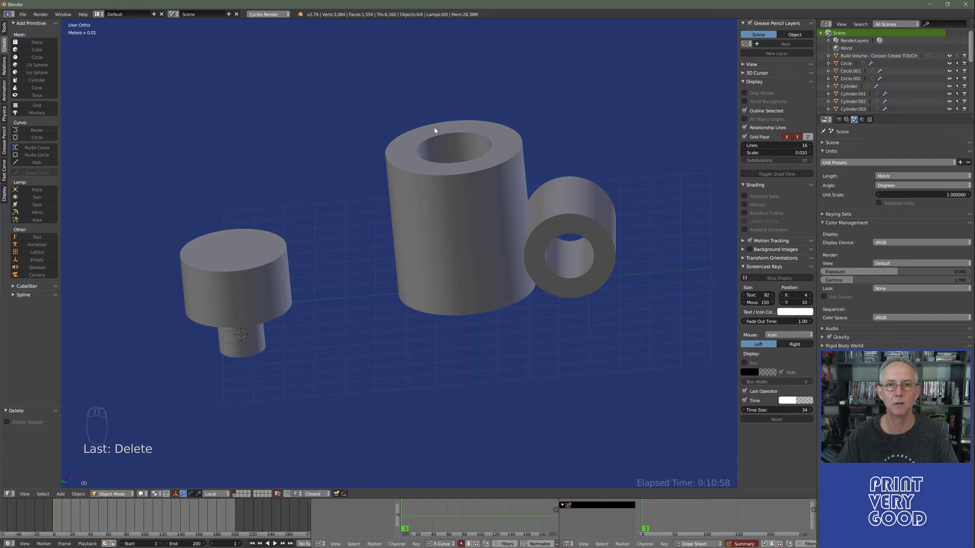
left_click_drag(474, 225, 481, 158)
left_click_drag(481, 158, 439, 185)
left_click(429, 227)
left_click_drag(439, 186, 375, 238)
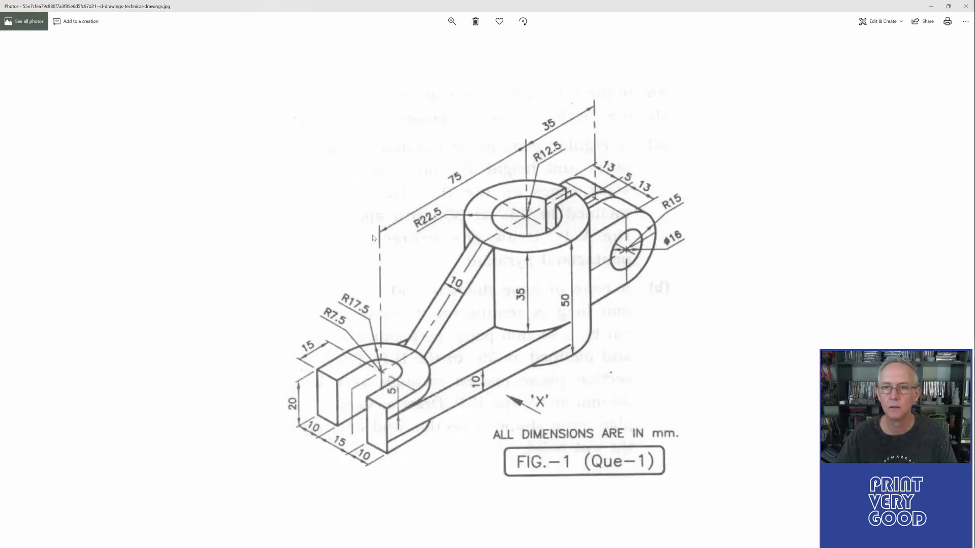
left_click_drag(498, 263, 276, 267)
- Cut the hole through the short cylinder with a Boolean Difference using the small cylinder, applied
left_click_drag(277, 267, 280, 252)
left_click_drag(239, 287, 723, 136)
left_click_drag(279, 252, 841, 184)
left_click_drag(845, 149, 853, 188)
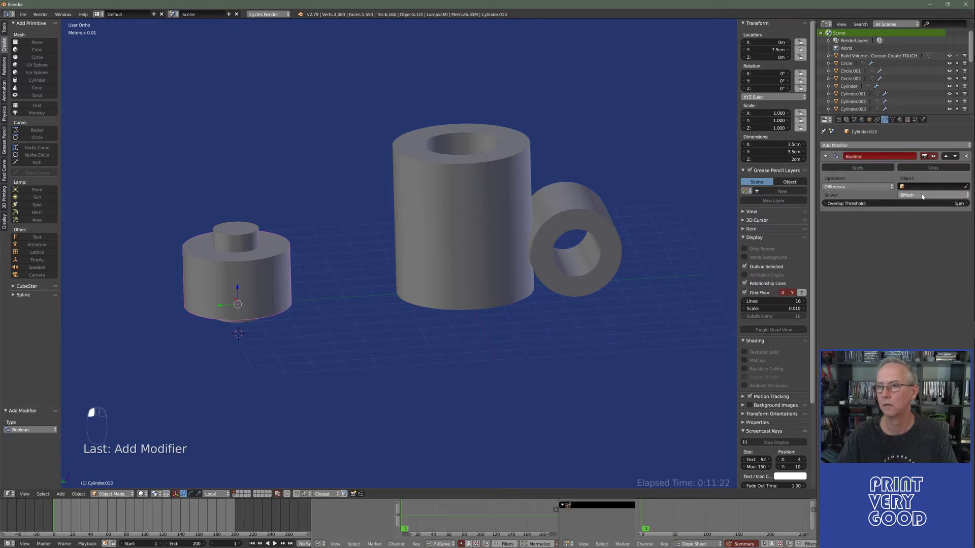
left_click(960, 187)
left_click_drag(970, 188, 307, 283)
key("z")
- Delete the small cutting cylinder, leaving the end boss hollow
left_click_drag(872, 171, 258, 223)
left_click_drag(258, 224, 373, 269)
key("Delete")
key("z")
left_click_drag(356, 284, 389, 356)
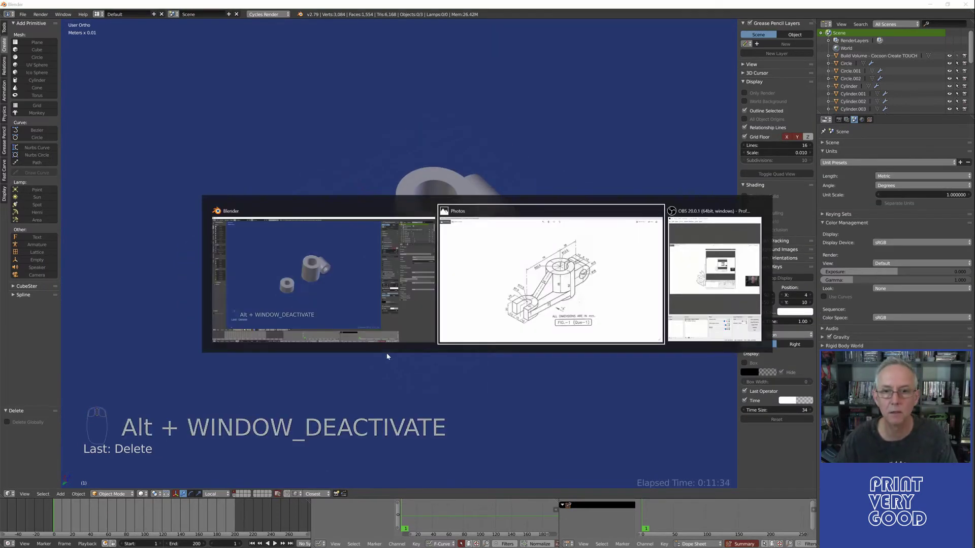
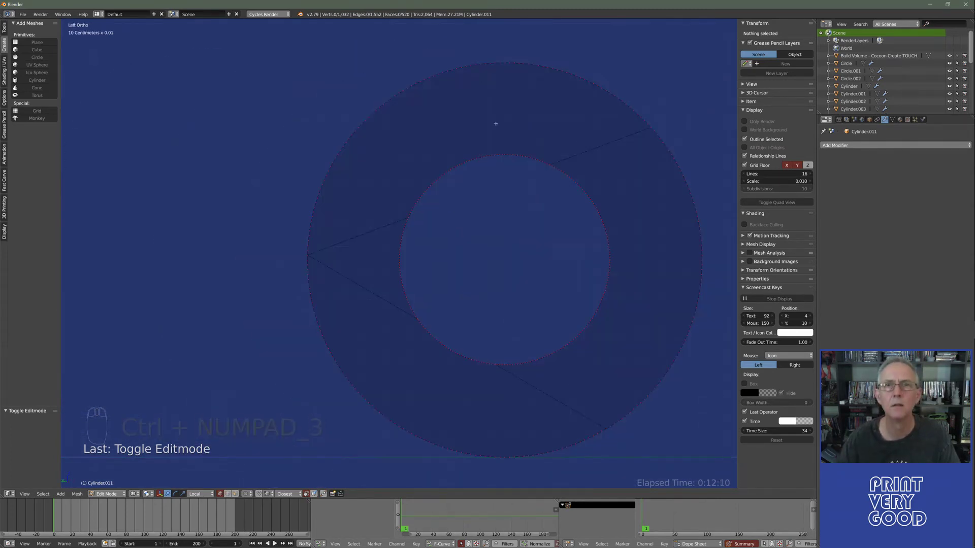
- View along the ring's axis in X-ray and box-select the outer rim's left vertices
key("a")
key("a")
key("b")
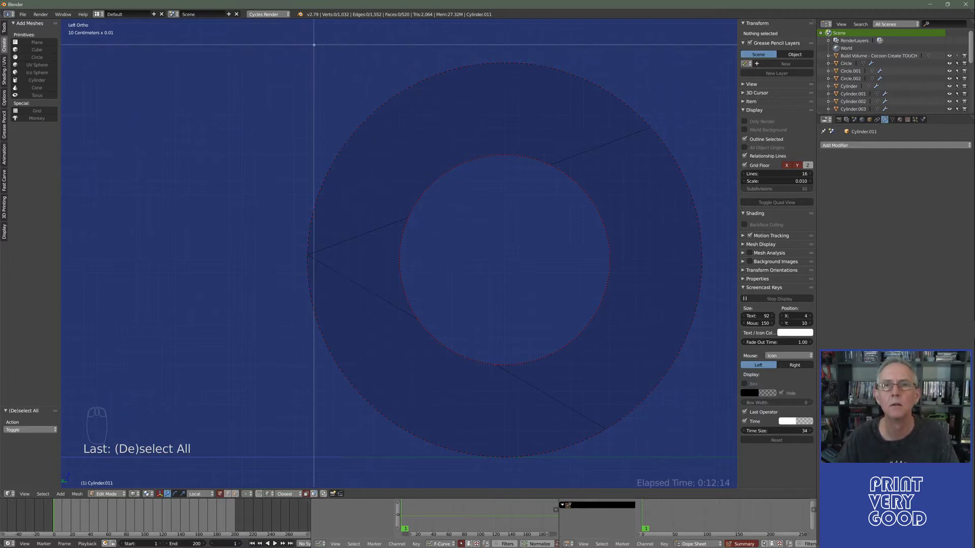
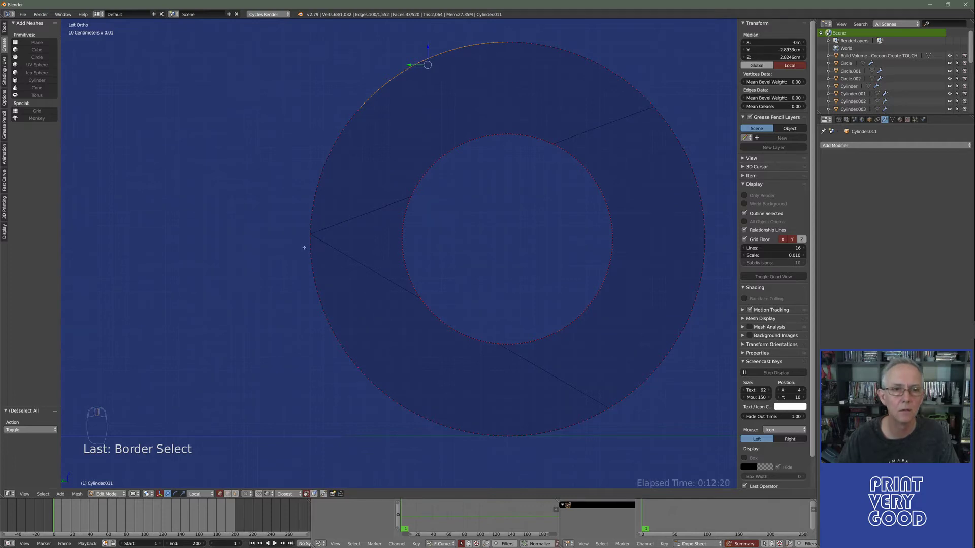
key("b")
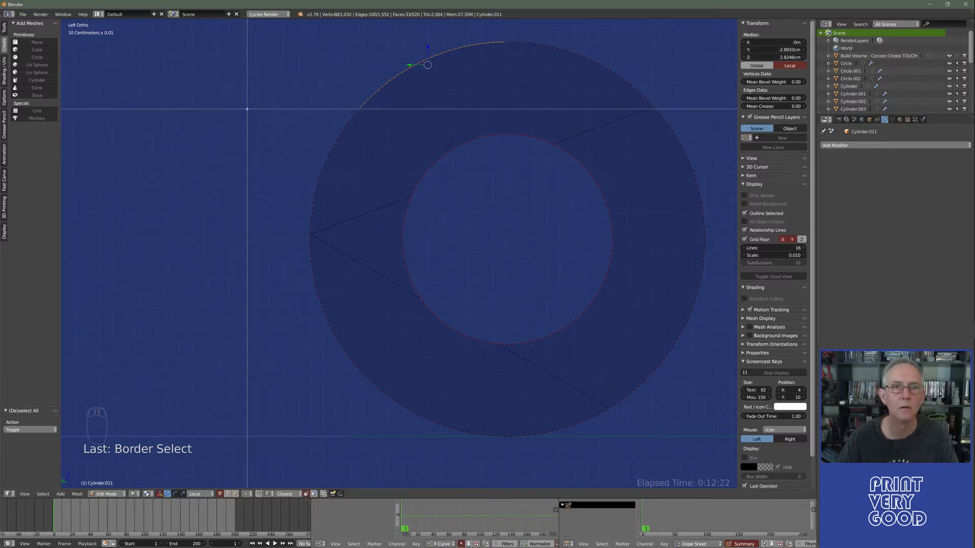
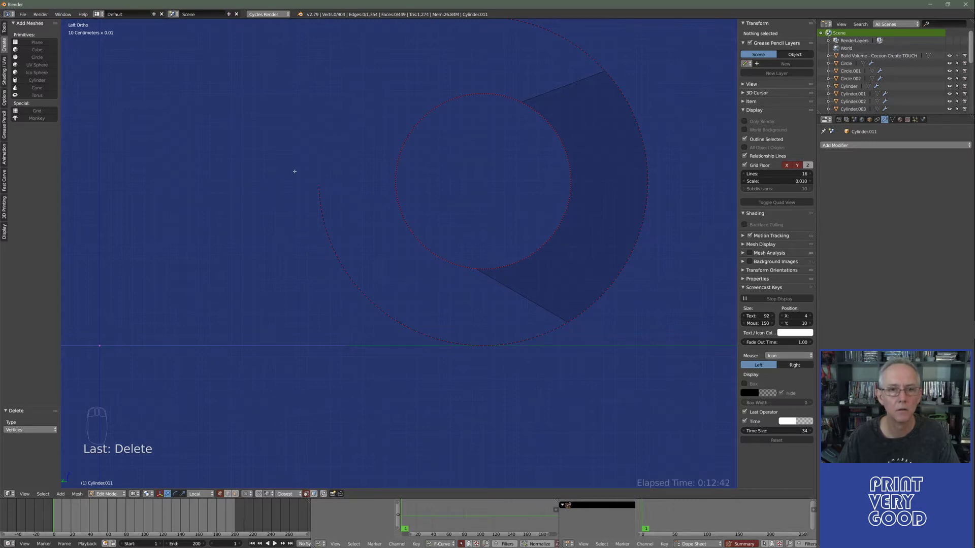
- Box-select and delete the leftover outer vertices on the ring's open side
key("b")
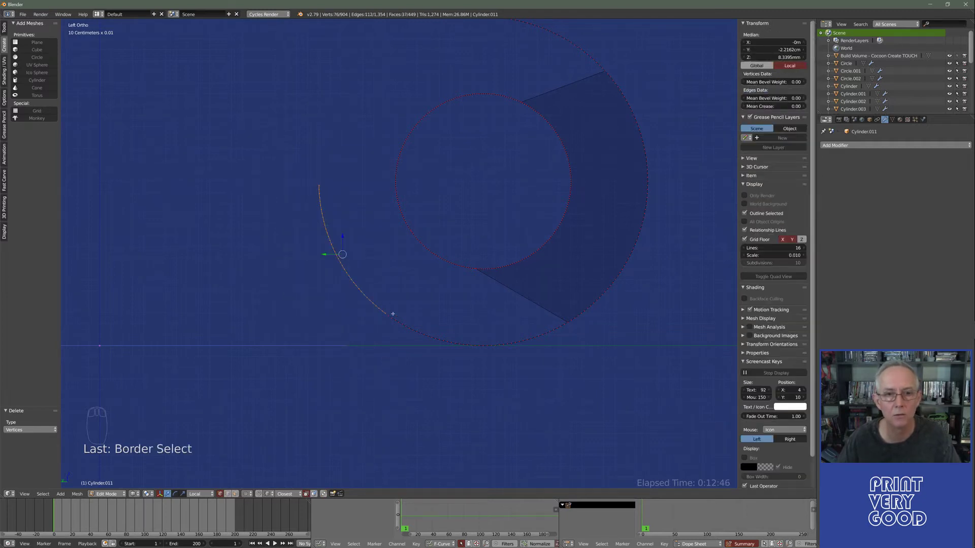
key("Delete")
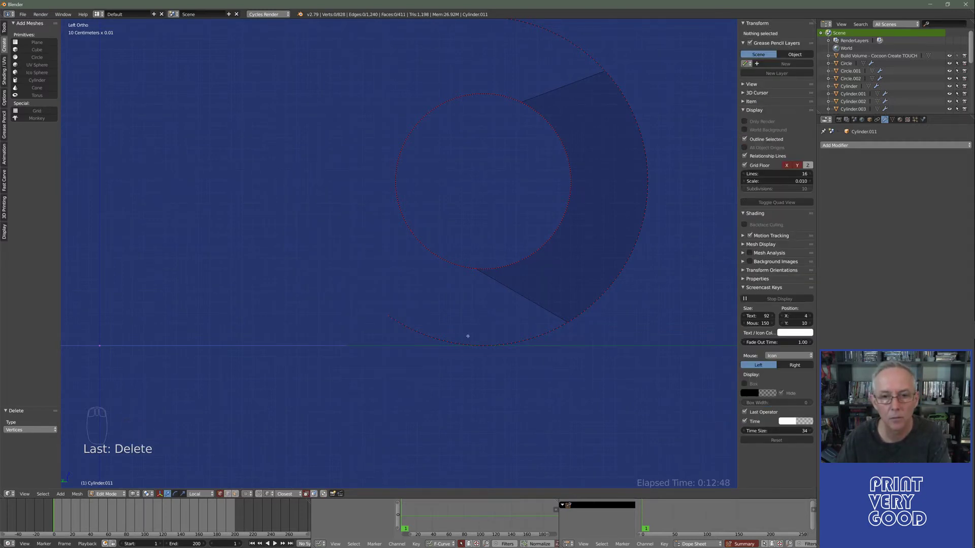
key("b")
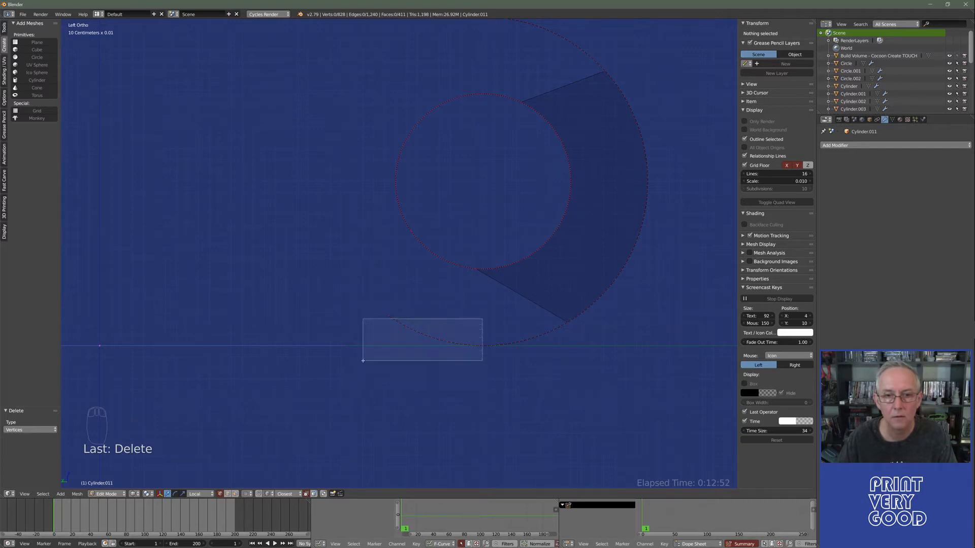
key("Delete")
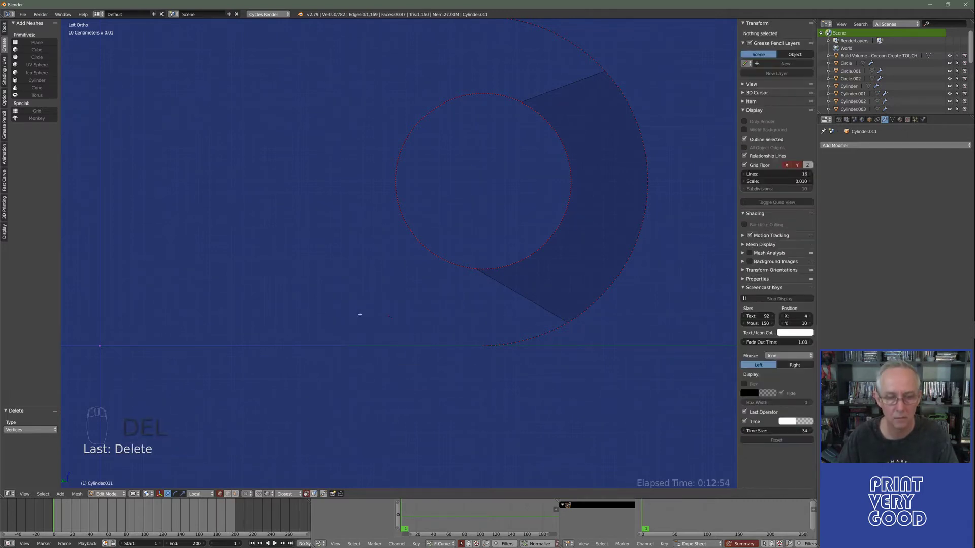
key("b")
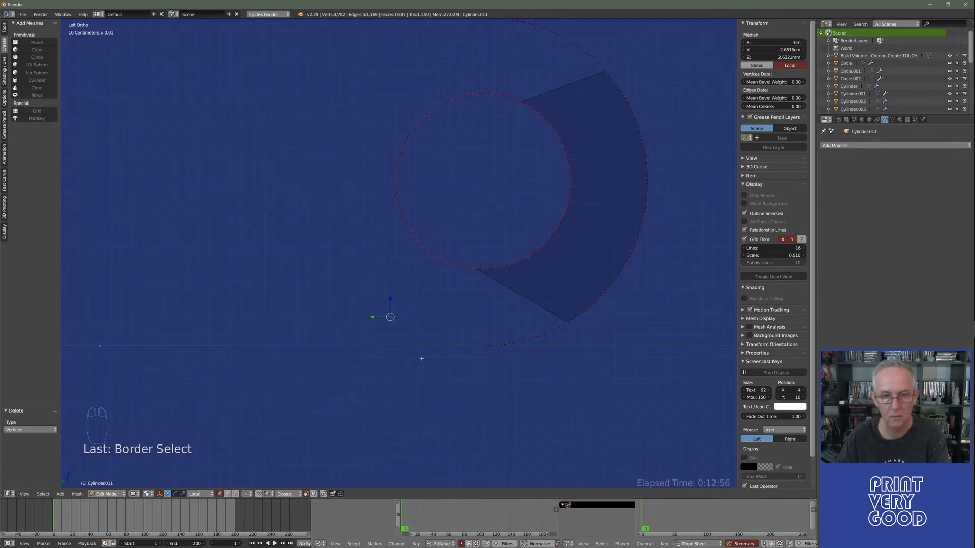
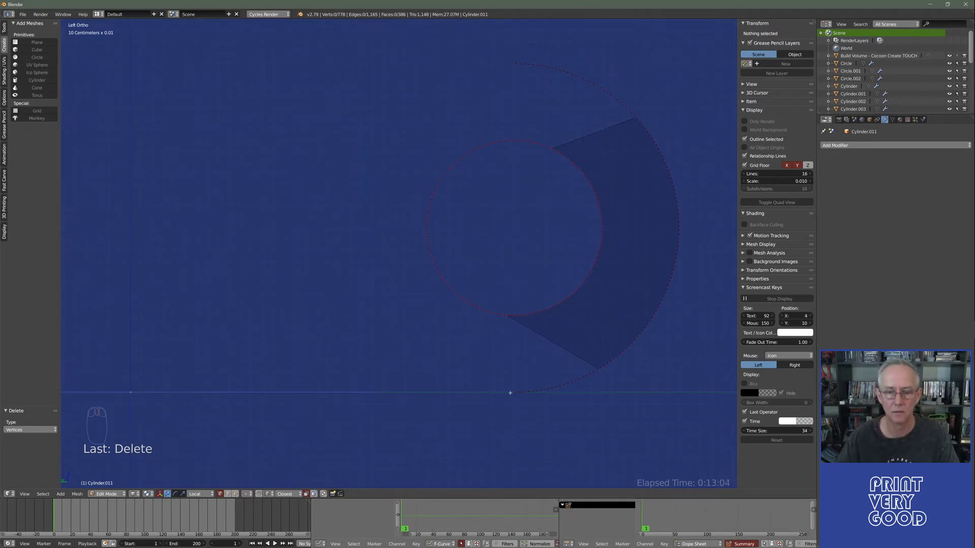
key("b")
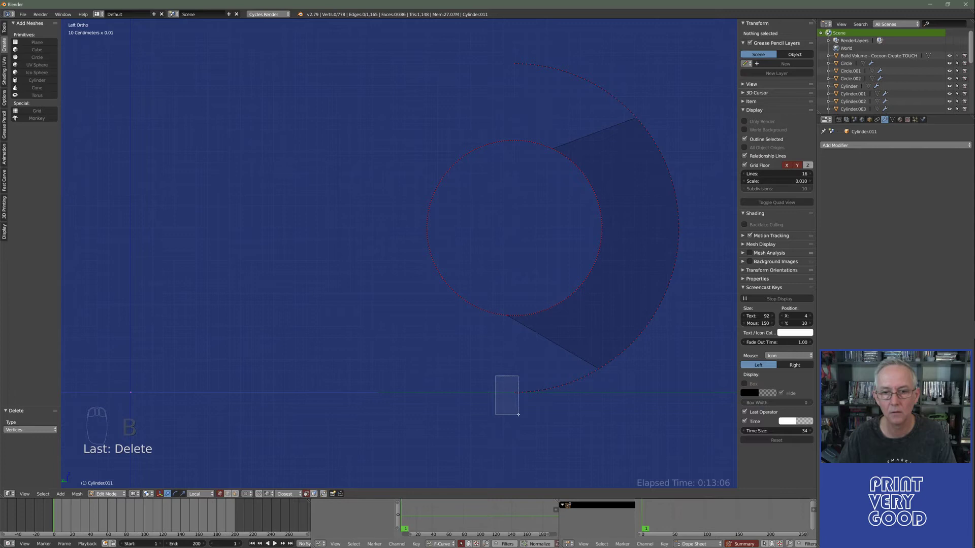
- Check the cleaned arc, then select the vertices at its open ends
key("Tab")
key("z")
key("z")
key("Tab")
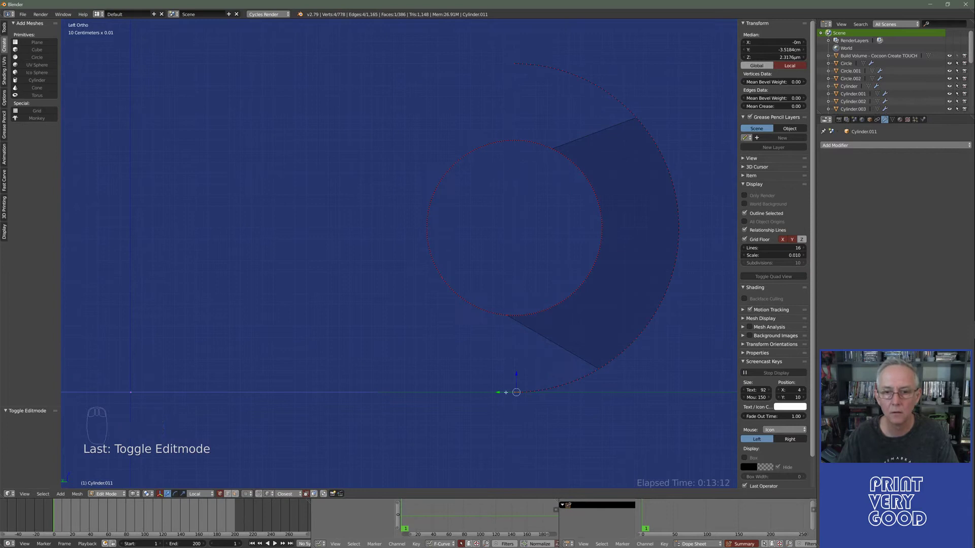
key("a")
key("b")
key("b")
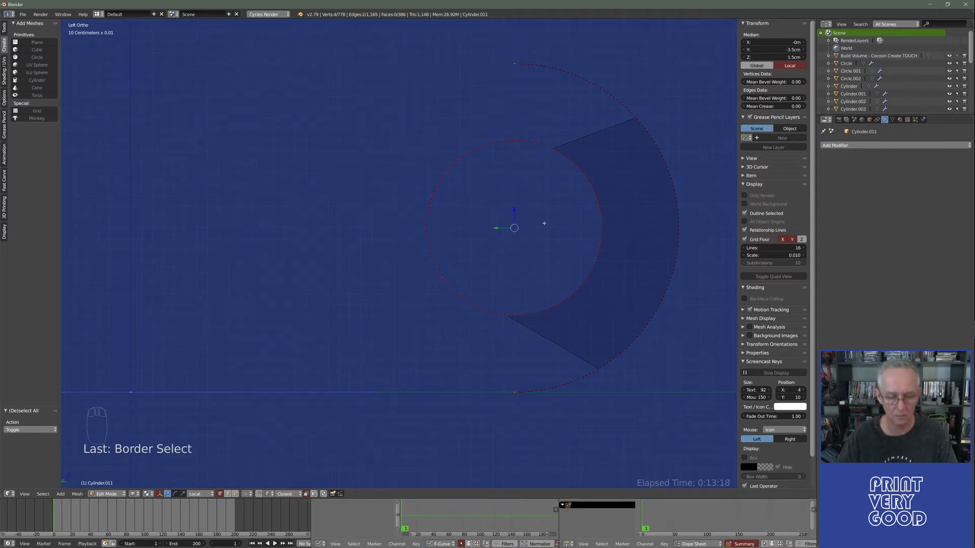
- Extrude a new edge outward from the arc's open end vertex
key("e")
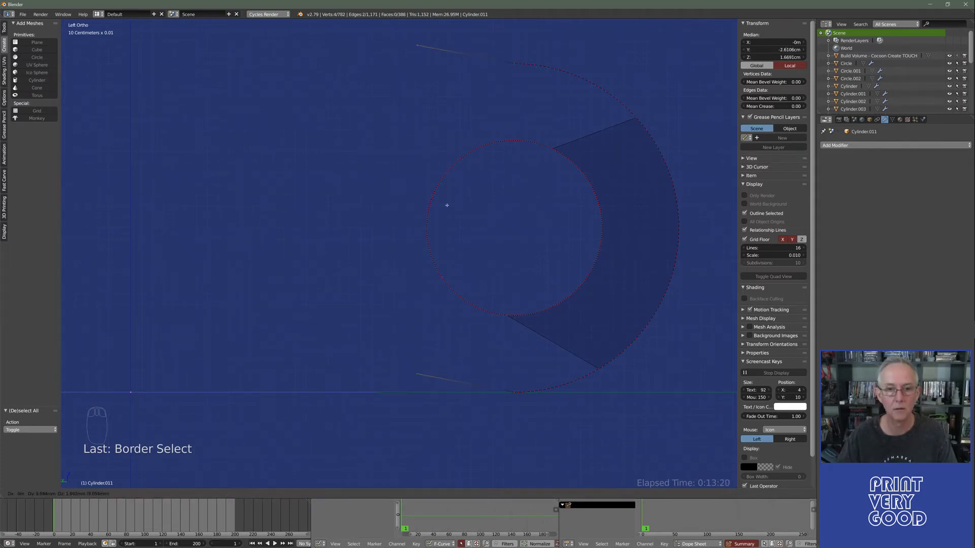
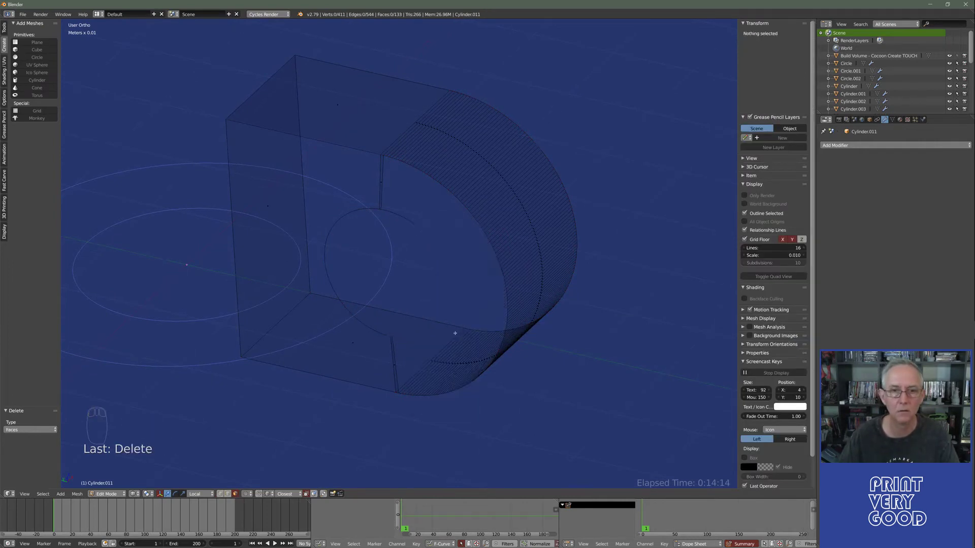
- Undo a mistaken edit while shaping the mirrored ring and arm
key("ctrl+z")
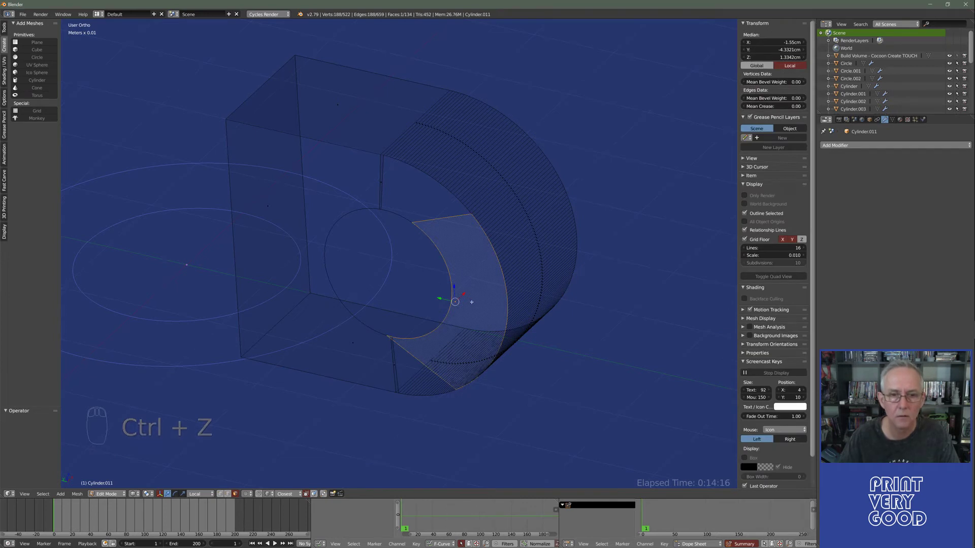
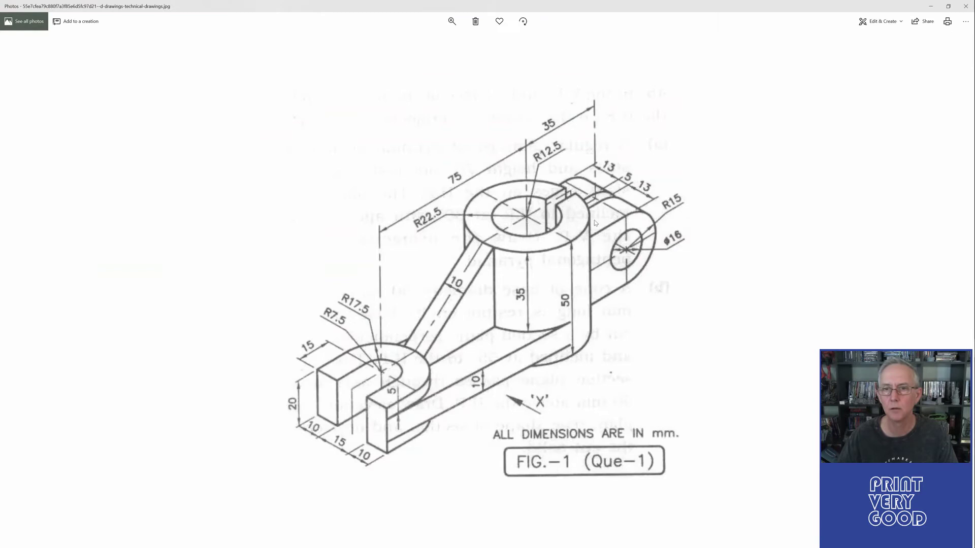
- Switch to the Photos drawing to read the boss dimensions
key("alt+Tab")
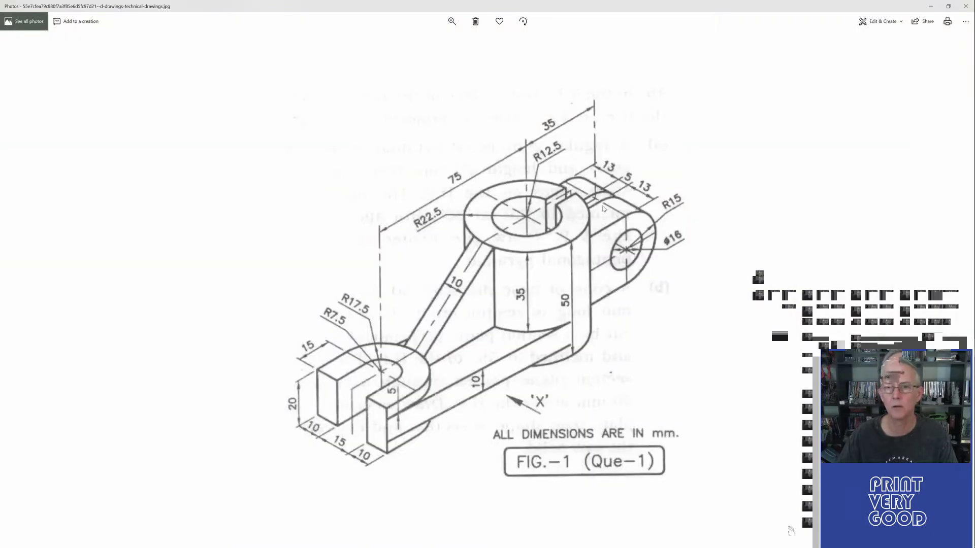
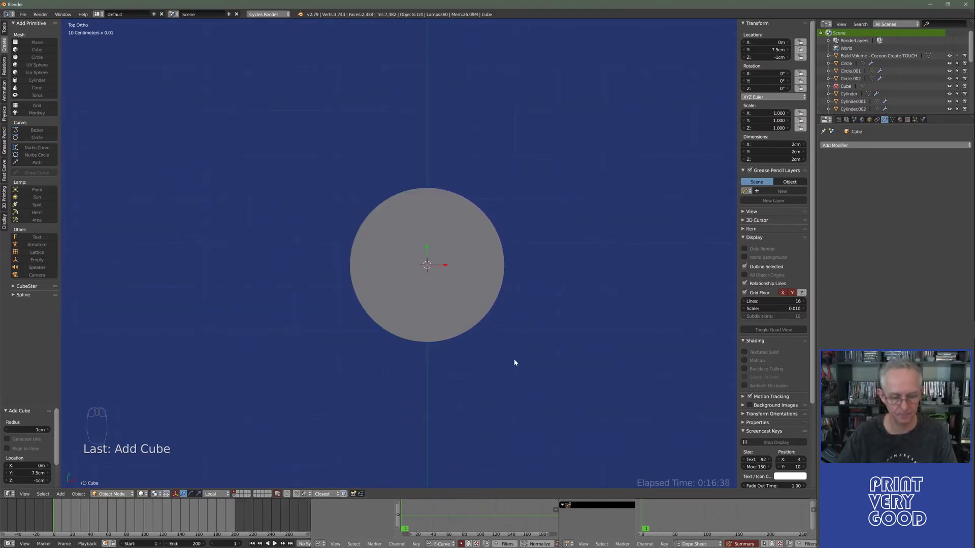
- Snap the new cube to the 3.5 cm ring's centre via the 3D cursor
left_click_drag(517, 362, 464, 355)
left_click_drag(463, 356, 459, 273)
left_click_drag(459, 273, 459, 273)
key("shift+s")
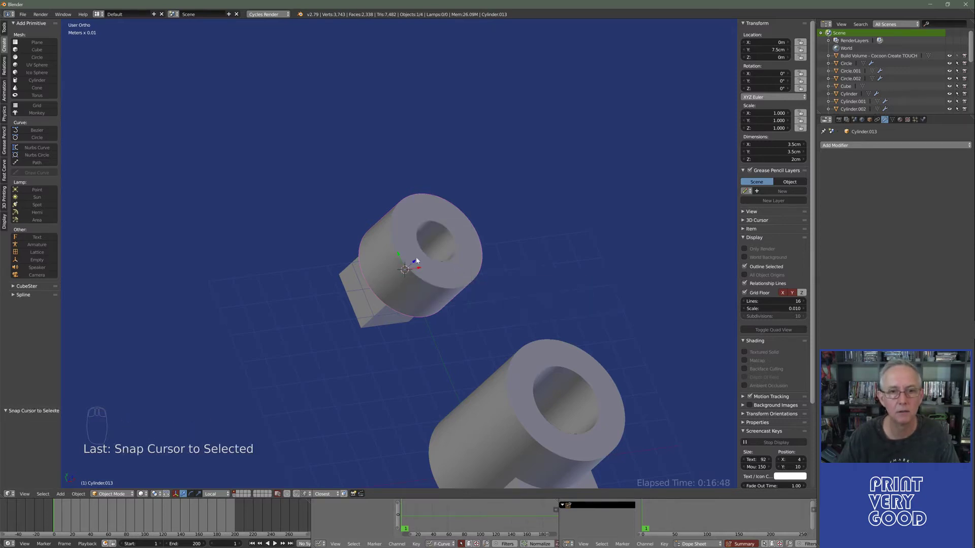
left_click_drag(372, 317, 372, 316)
right_click(372, 317)
key("shift+s")
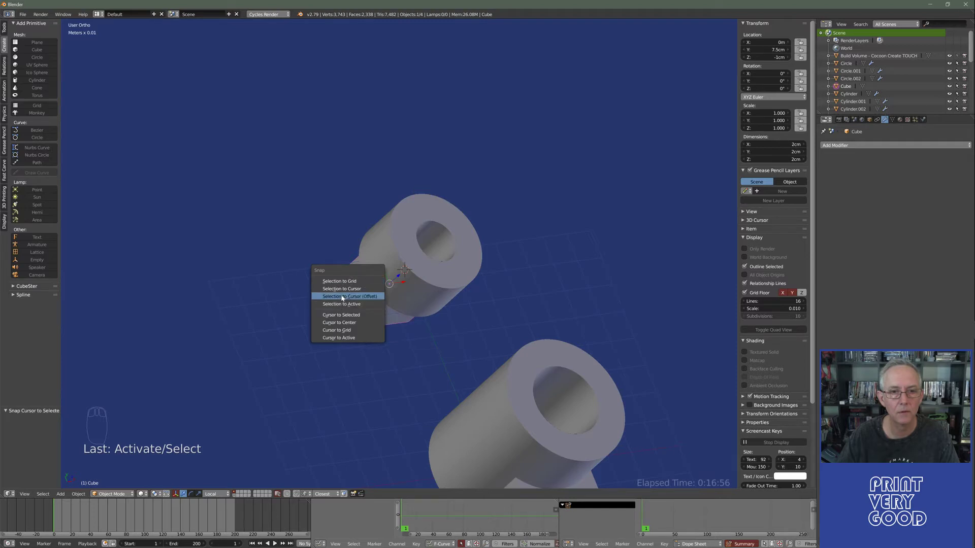
left_click_drag(411, 309, 436, 306)
- From top view, slide the box along Y so its edge meets the ring centre
key("KP_7")
key("z")
left_click_drag(436, 306, 448, 312)
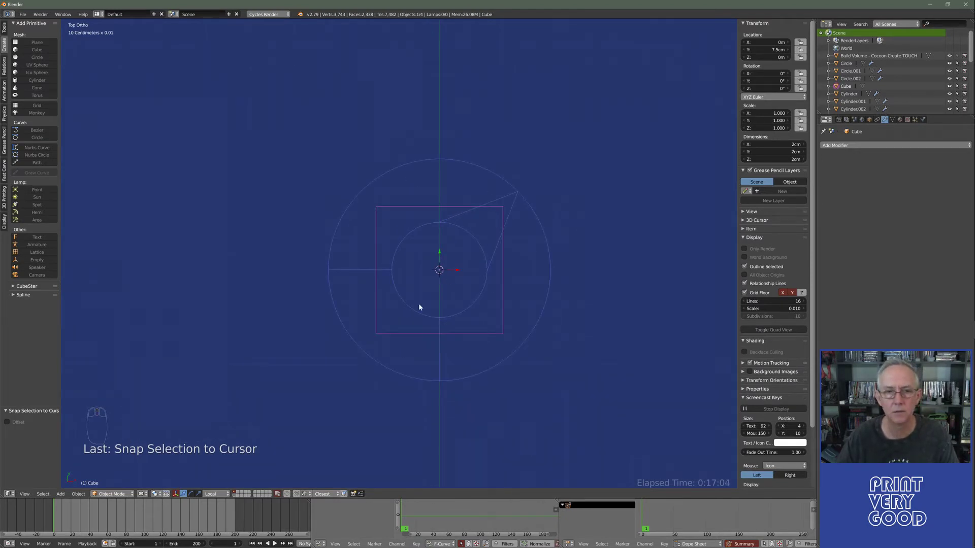
key("g")
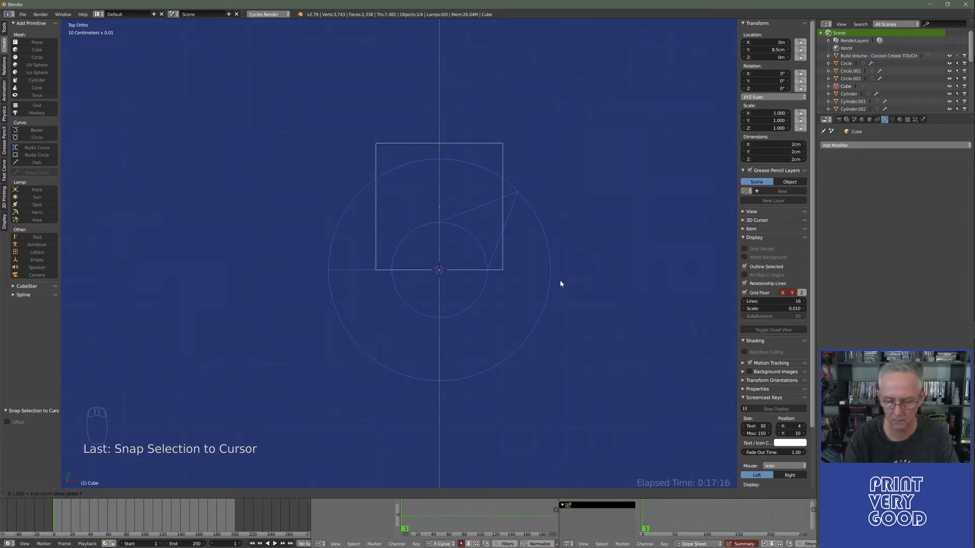
left_click_drag(423, 274, 335, 305)
key("KP_7")
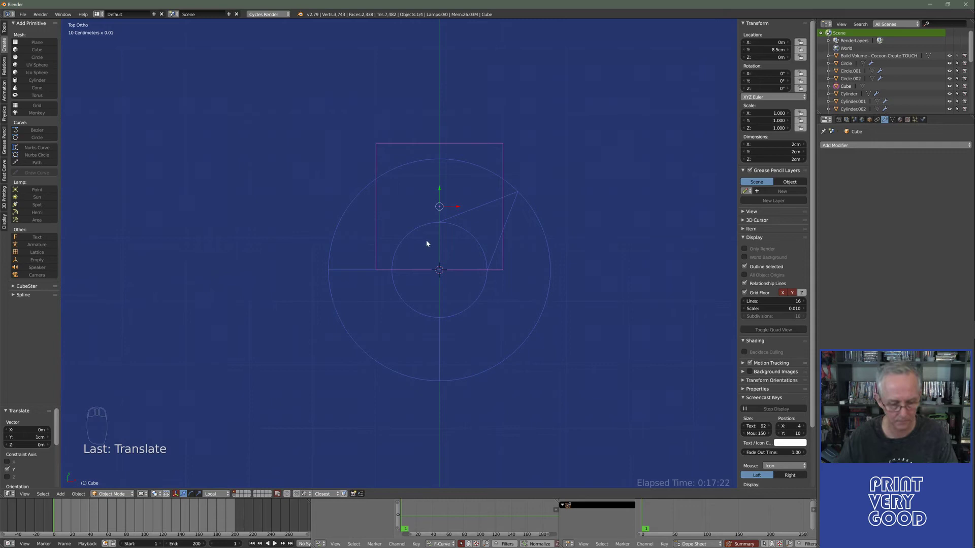
- Widen the box along X across the whole ring and apply its rotation and scale
key("s")
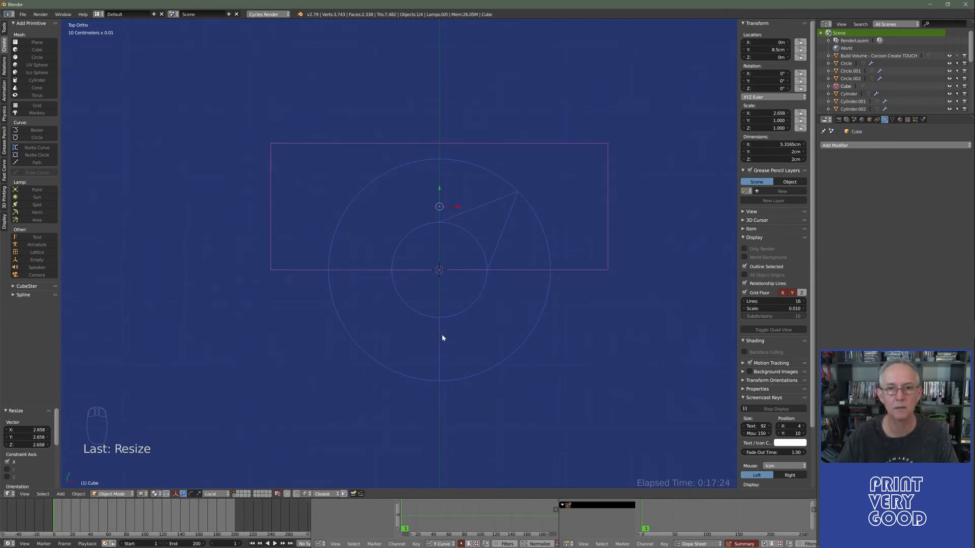
left_click_drag(394, 354, 474, 301)
key("s")
left_click_drag(386, 299, 552, 173)
key("z")
key("ctrl+a")
left_click_drag(525, 290, 789, 137)
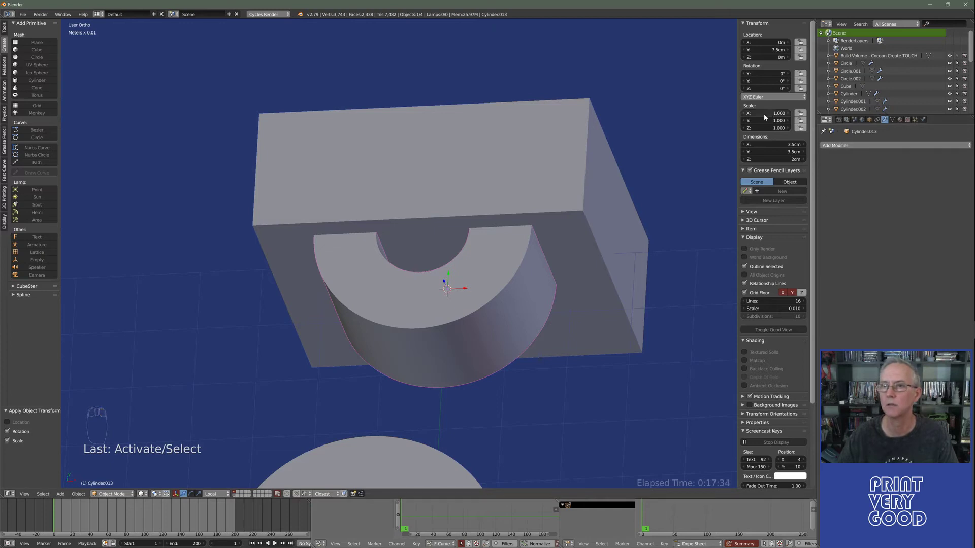
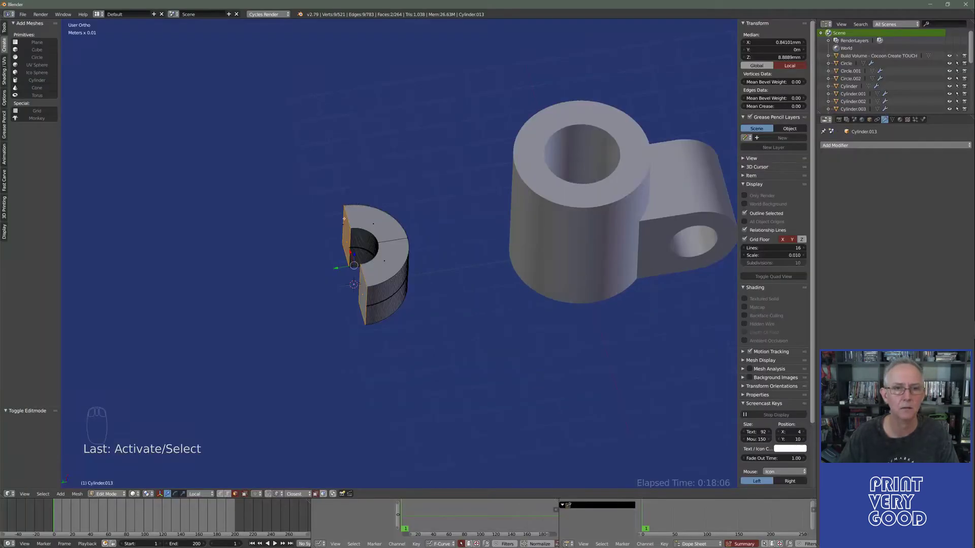
- Cap the open cut end of the trimmed 3.5 cm half-ring with a face
key("e")
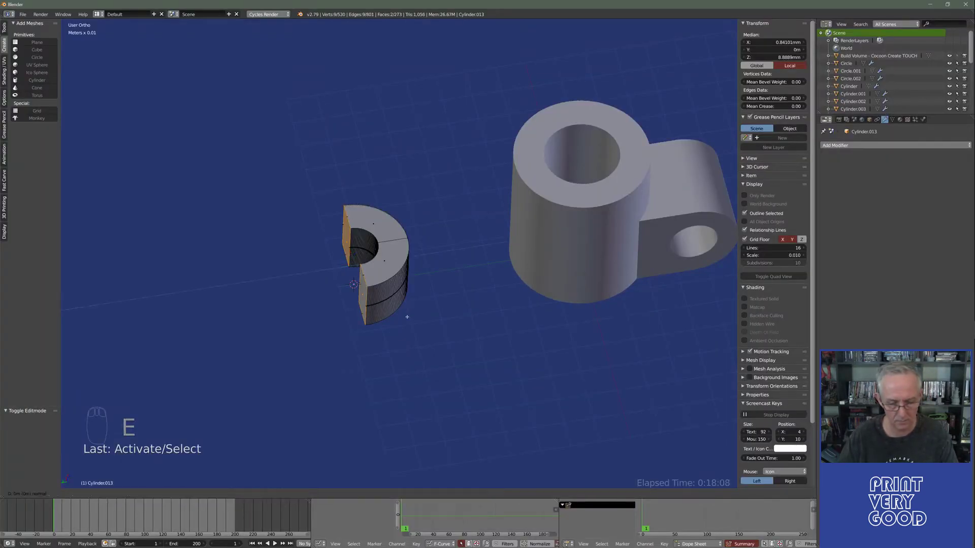
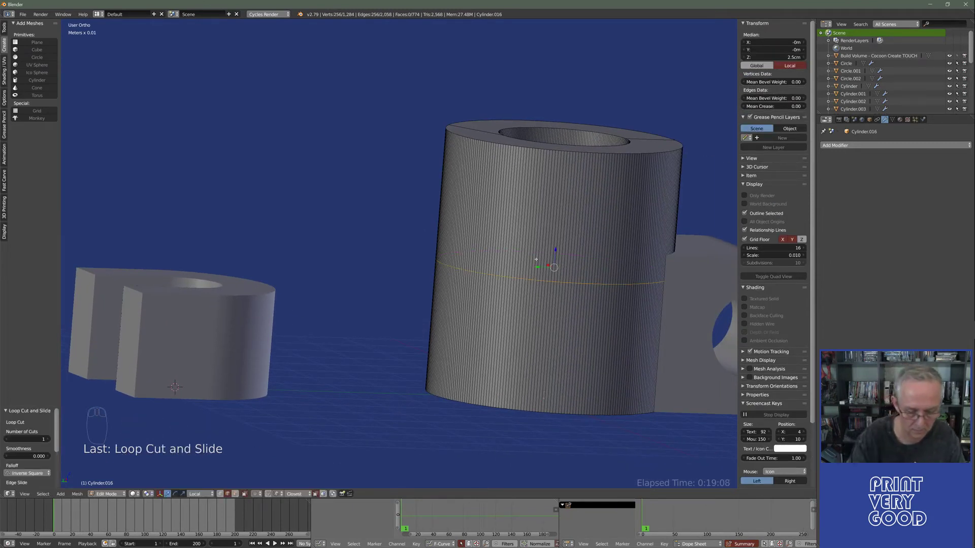
- Cut an edge loop around the tall boss, slide it up, then undo the move
key("g")
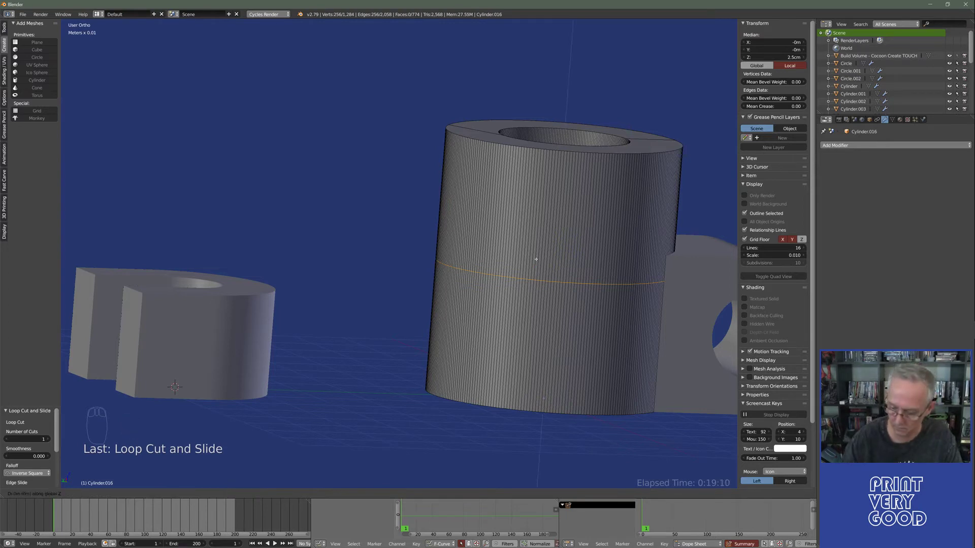
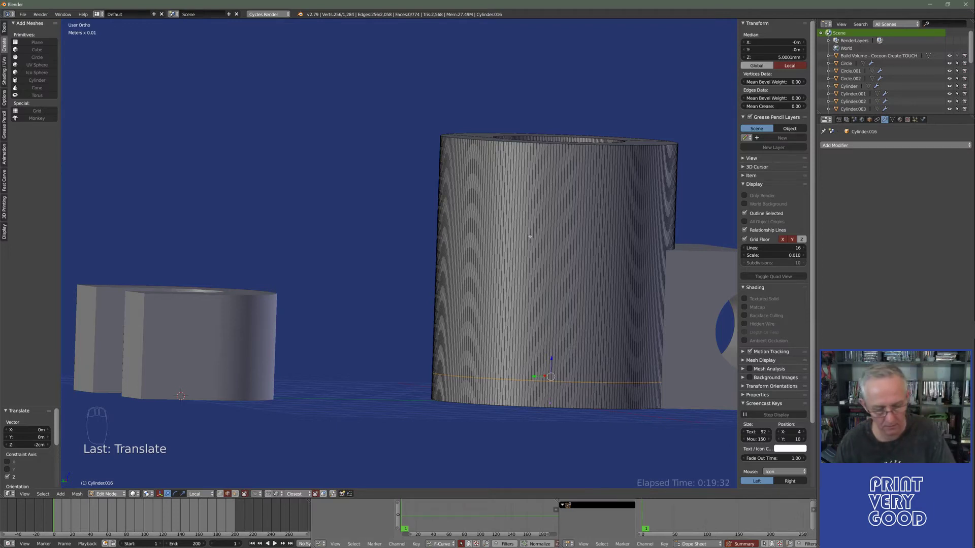
key("ctrl+r")
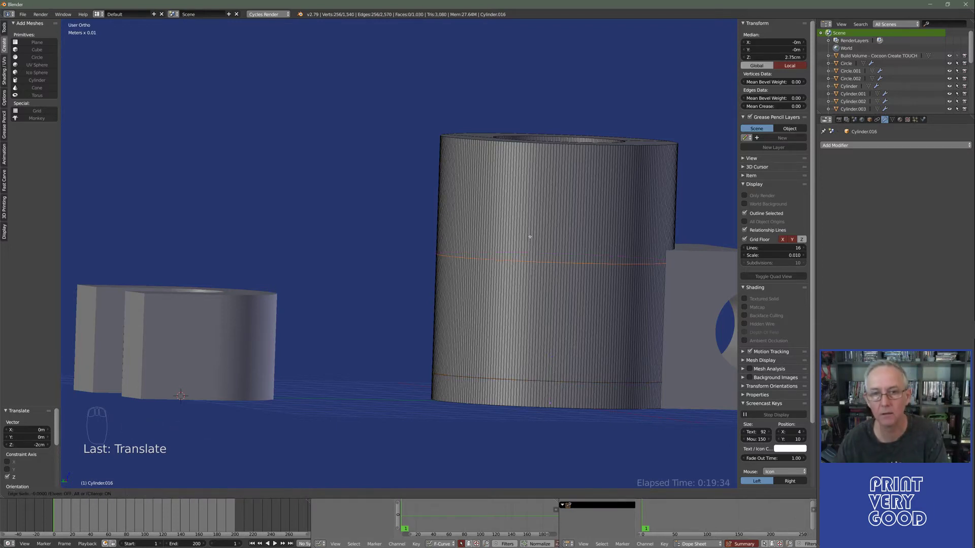
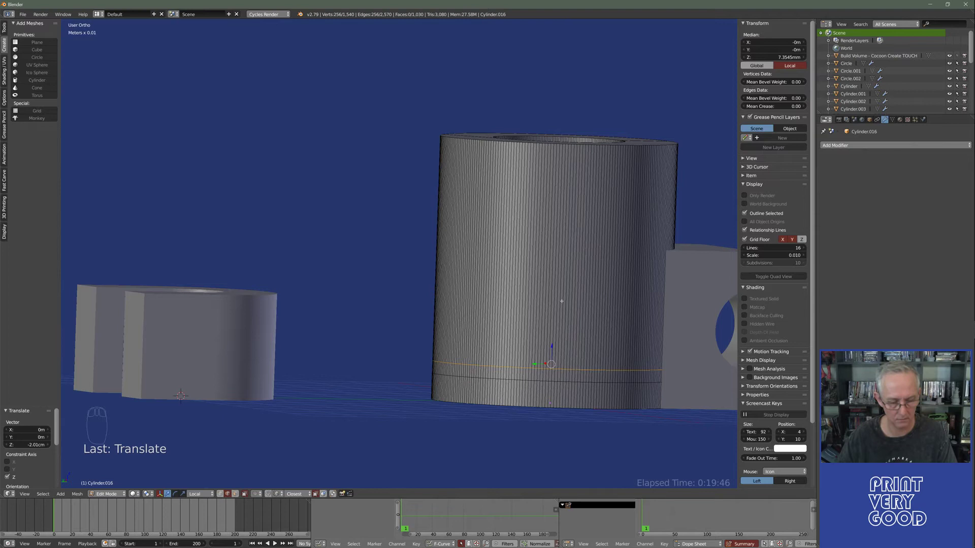
key("ctrl+z")
key("ctrl+z")
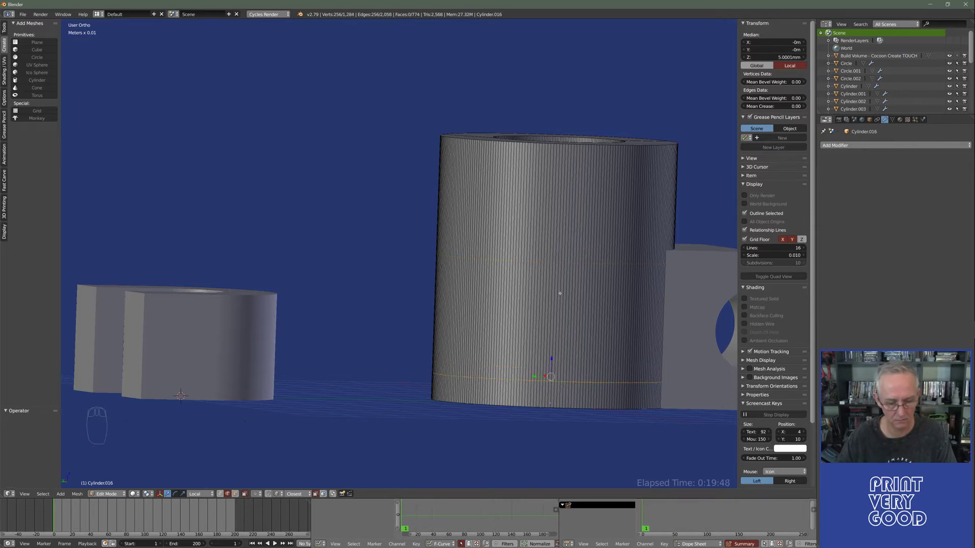
- Cut a fresh edge loop around the boss and slide it to about 5 mm height
key("ctrl+r")
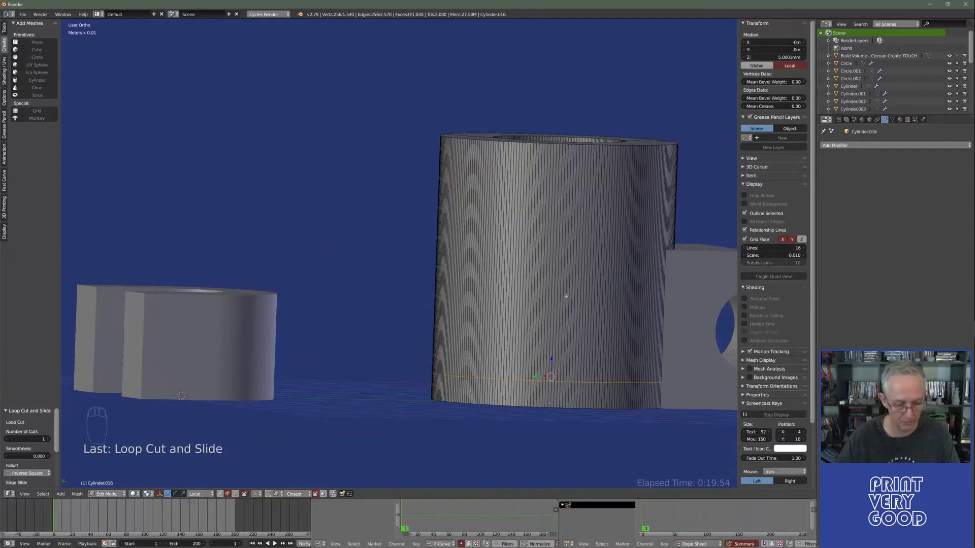
key("g")
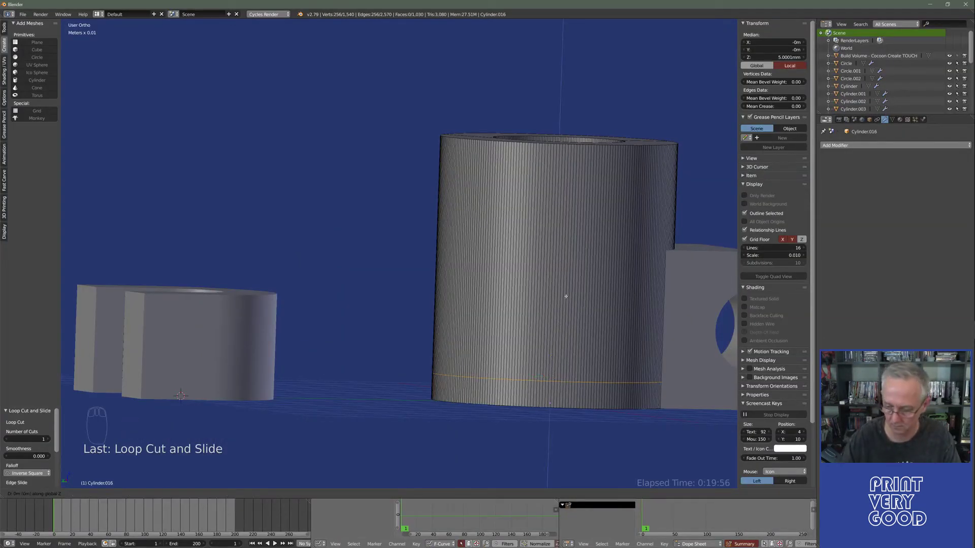
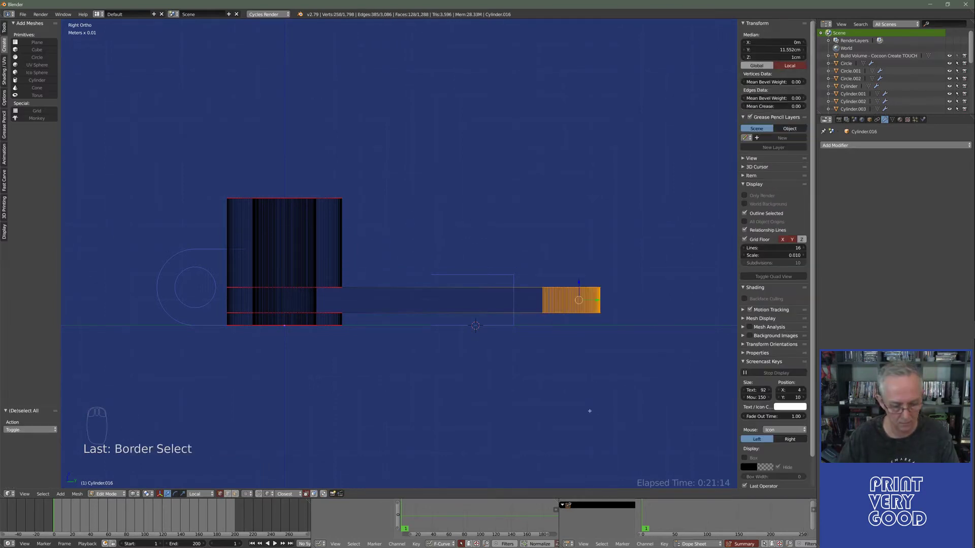
- Scale the arm's selected end vertices flat to zero along Y
key("s")
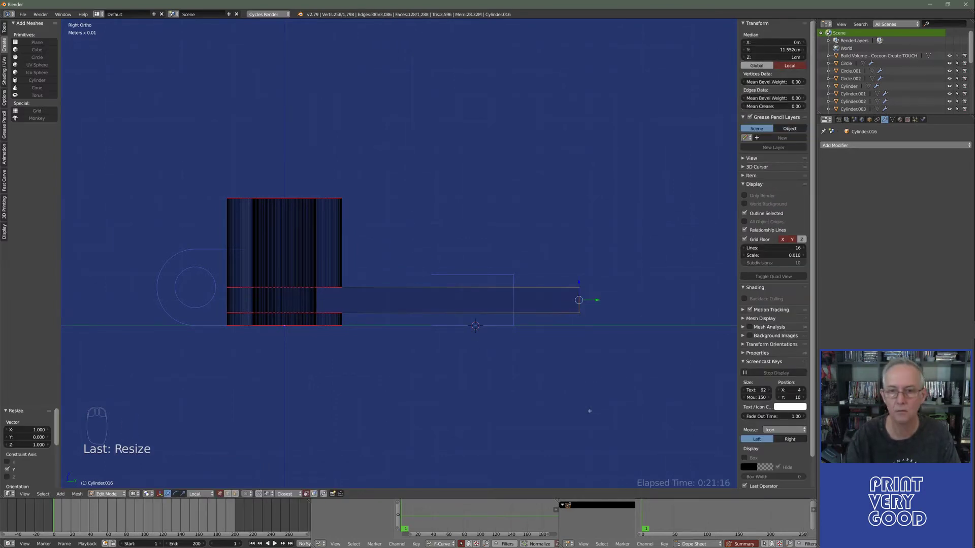
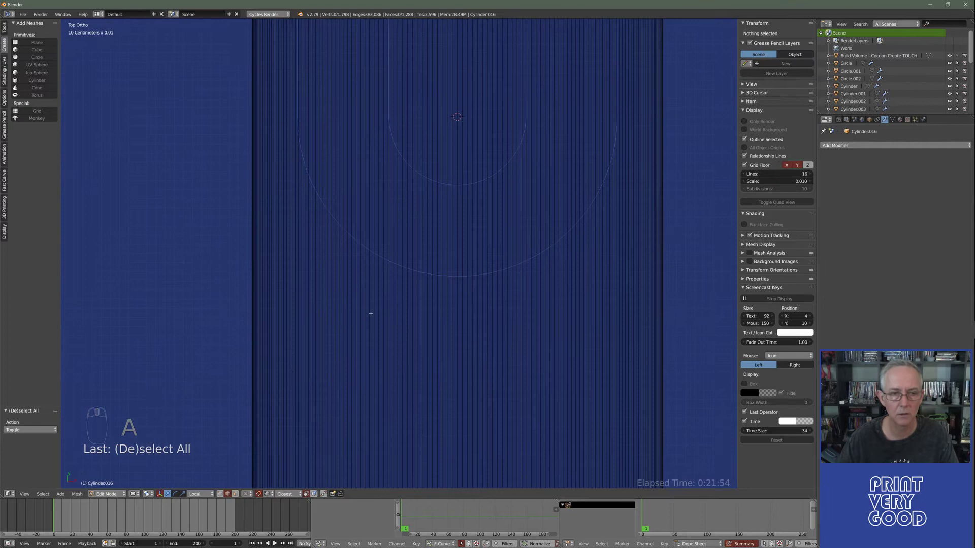
- Move the arm outline's corner vertex to X −2.25 cm, Y 9 cm
key("a")
key("a")
key("c")
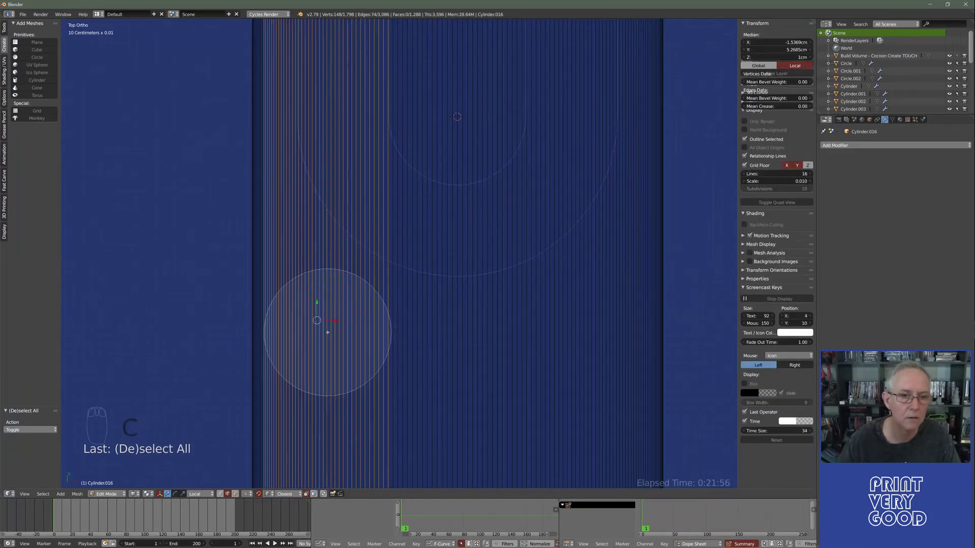
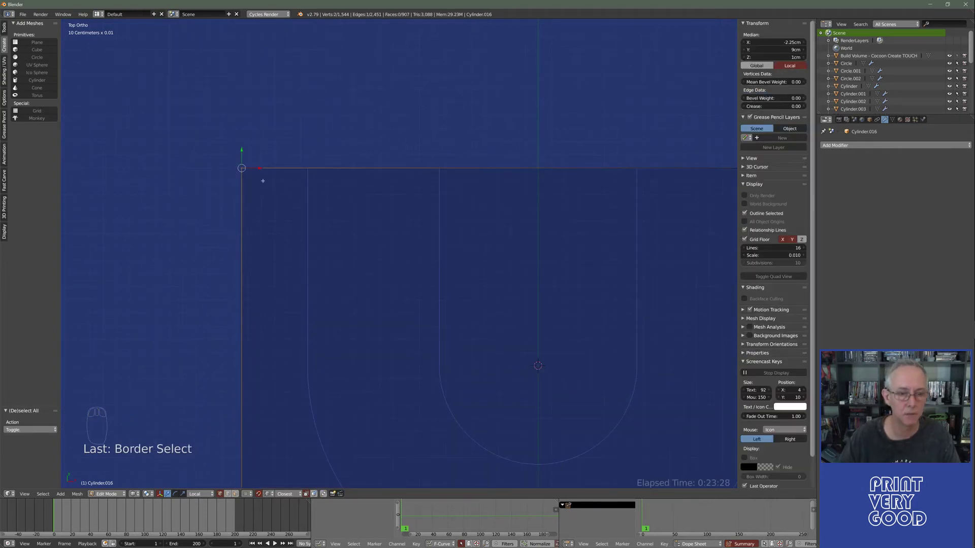
- Pull the arm tip's corner vertex in along X from 2.25 cm to 1.75 cm
key("g")
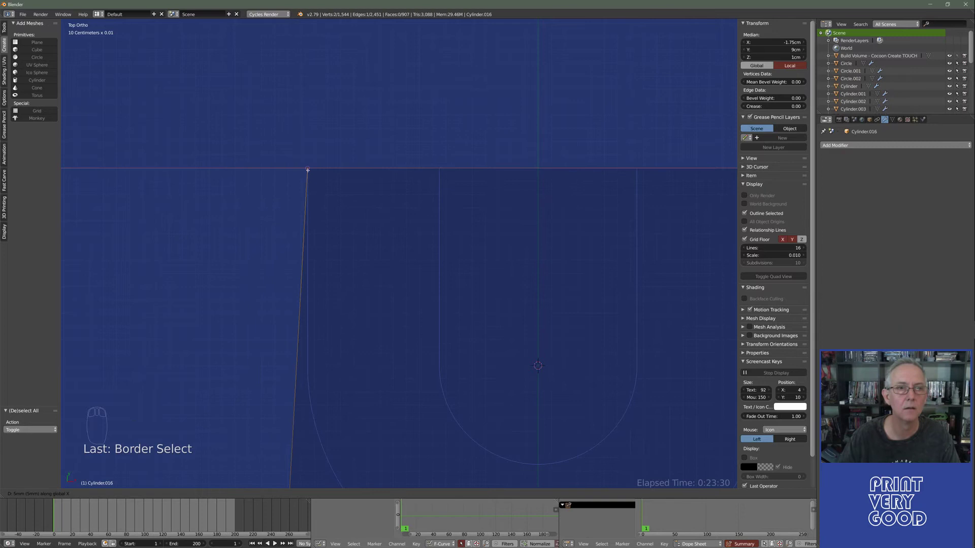
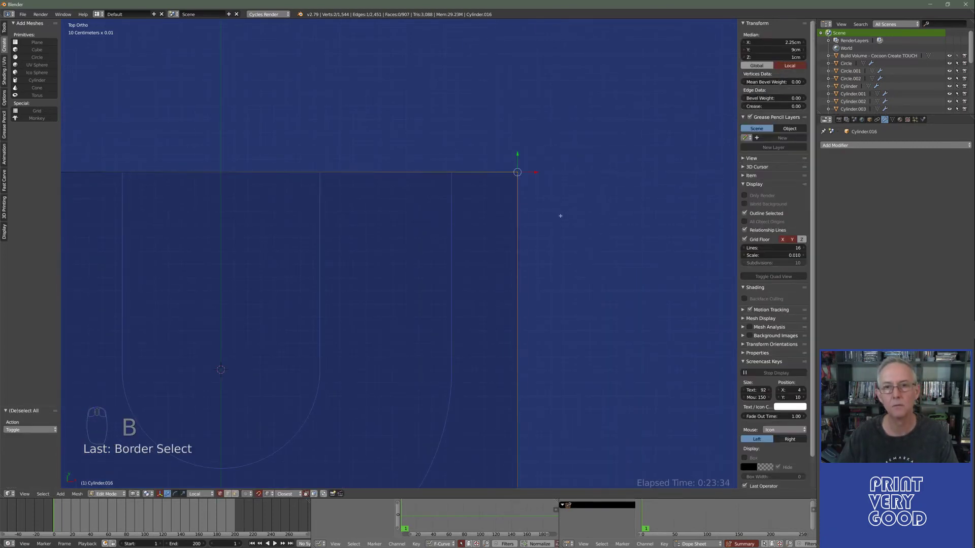
key("g")
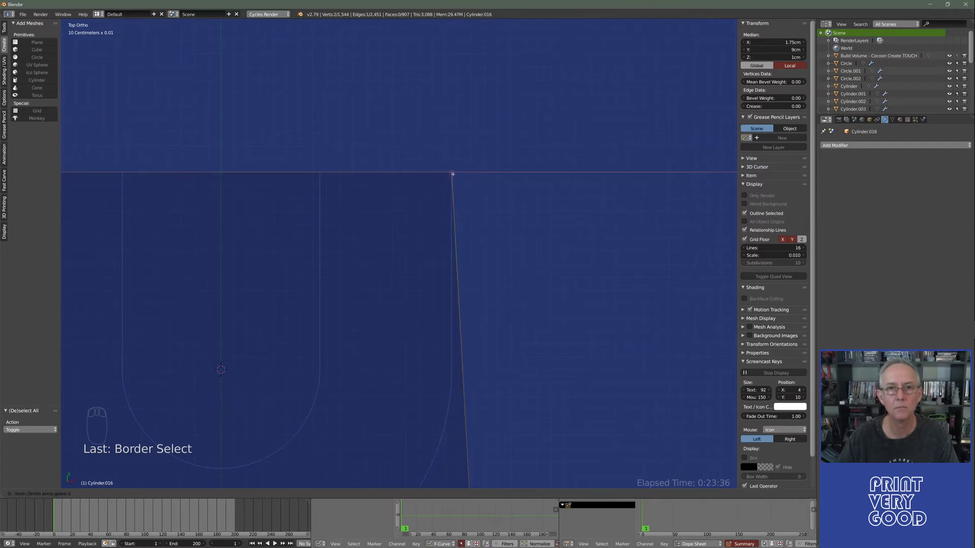
key("Tab")
- Orbit the solid lever to check the narrowed arm tip, then resume mesh editing
left_click_drag(510, 225, 312, 186)
key("z")
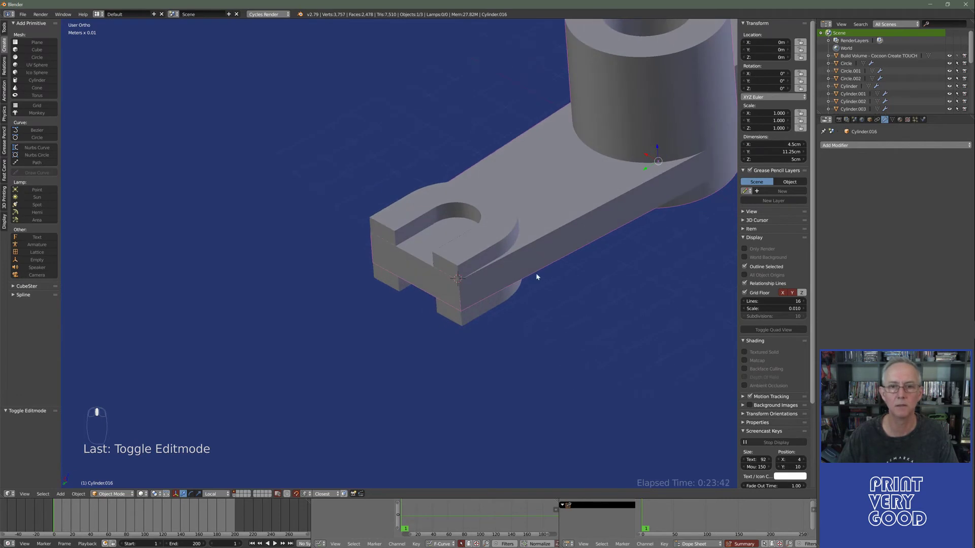
middle_click(538, 278)
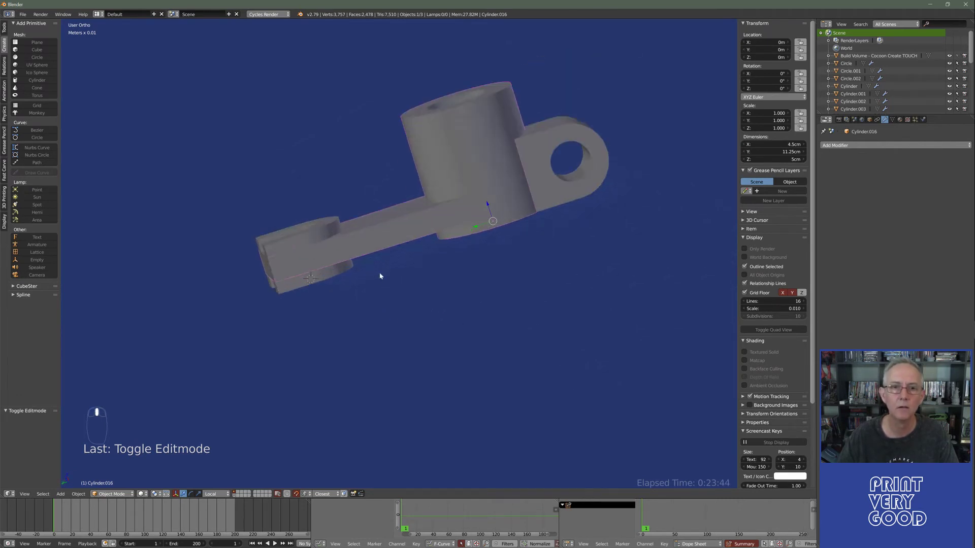
key("Tab")
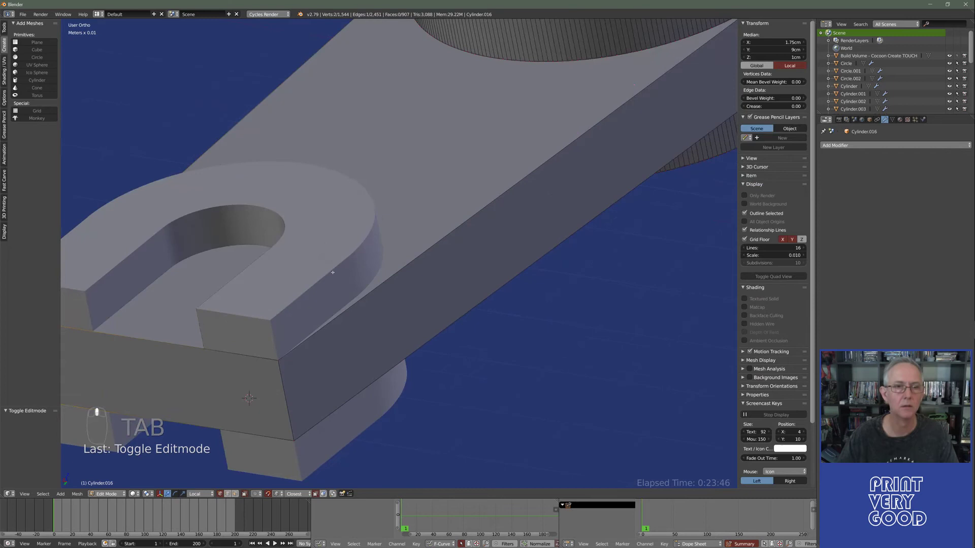
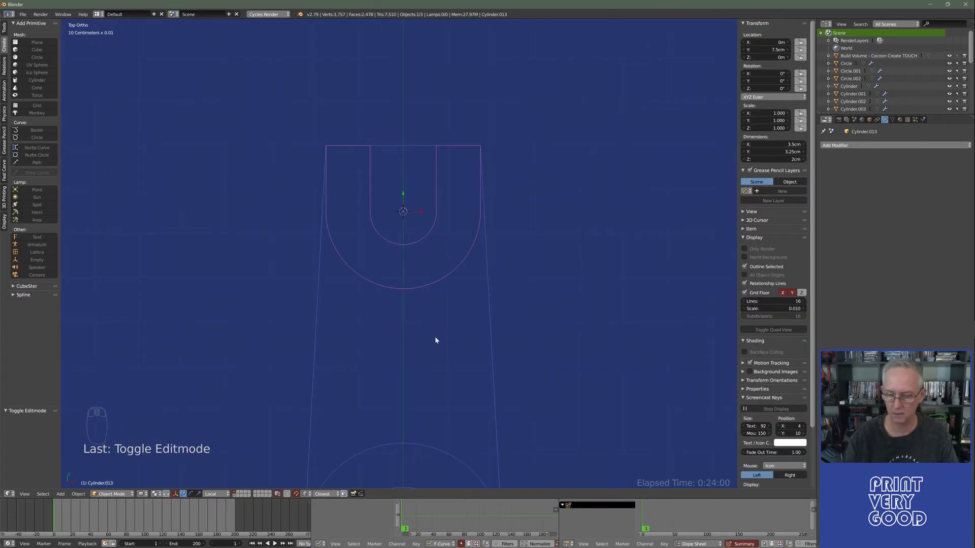
- Isolate the U-shaped slot cutter in local view and orbit to see its depth
key("KP_Divide")
key("Tab")
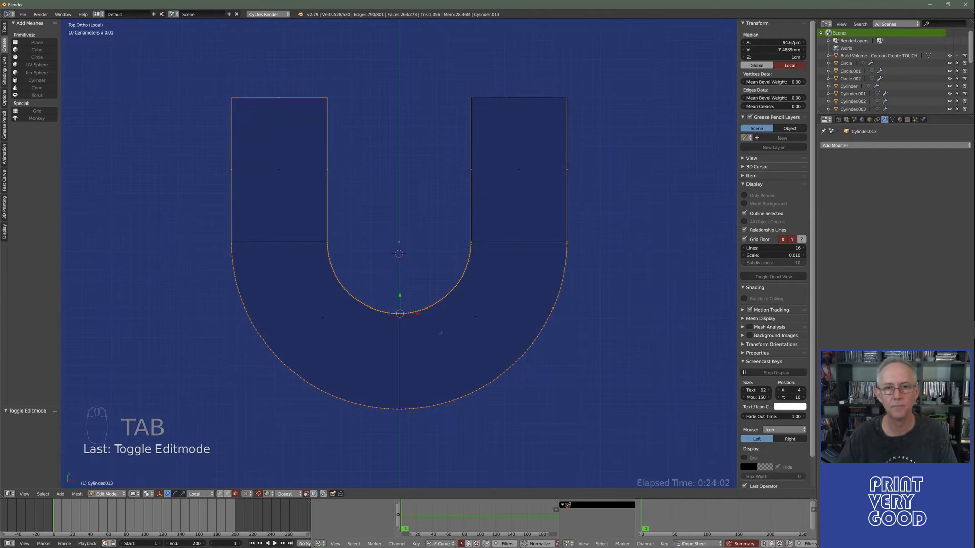
key("c")
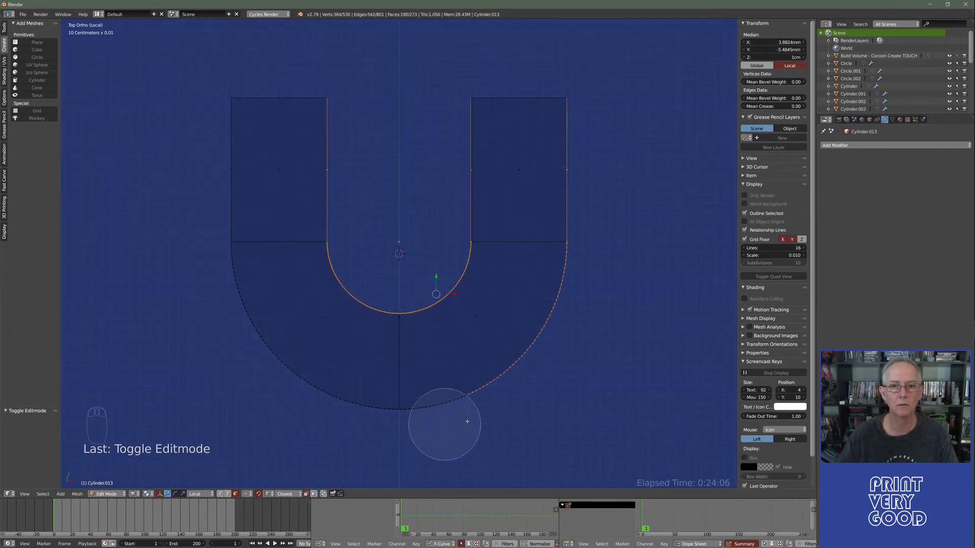
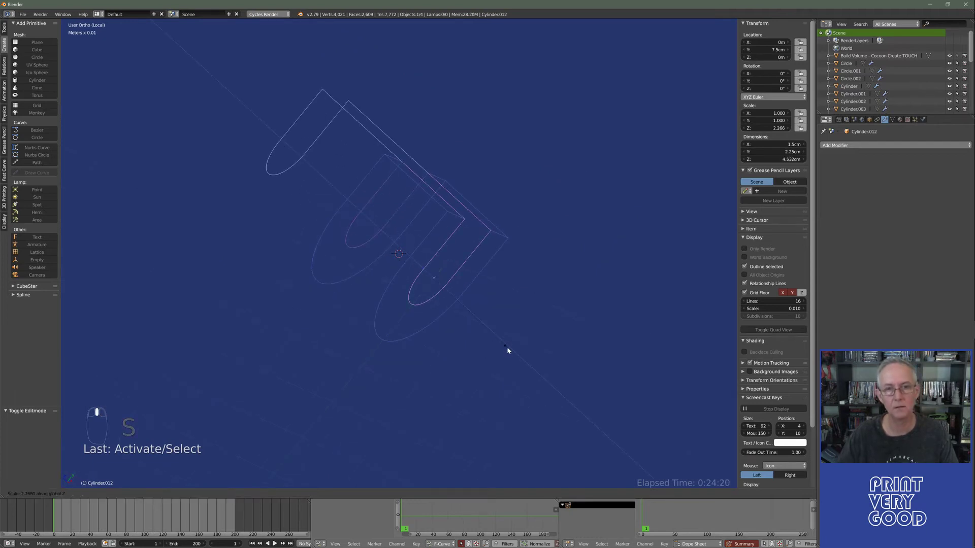
middle_click(430, 311)
left_click_drag(427, 268, 397, 383)
- Stretch the cutter along Z to about 3.87 cm and lower it roughly 8 mm through the arm end
key("ctrl+z")
left_click_drag(249, 497, 428, 301)
key("z")
left_click_drag(407, 240, 448, 297)
key("KP_Divide")
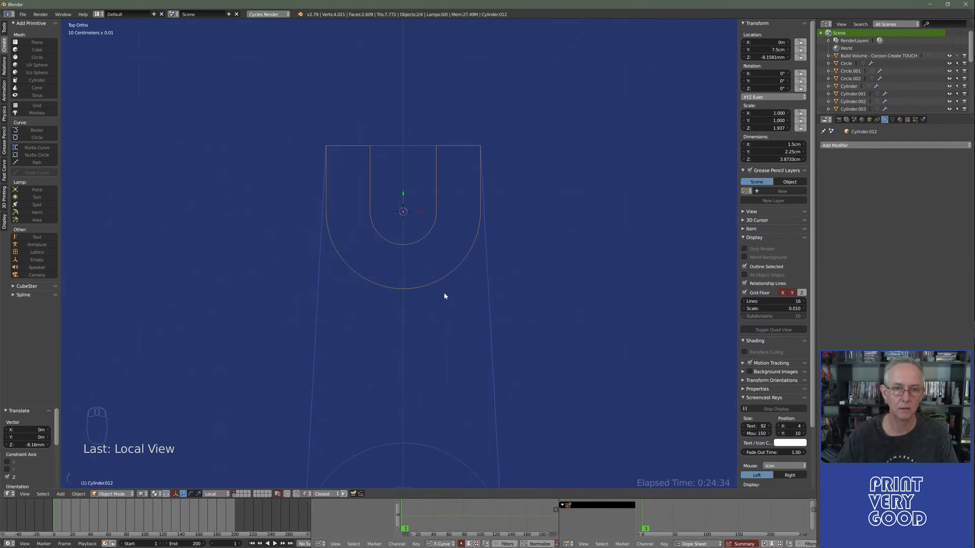
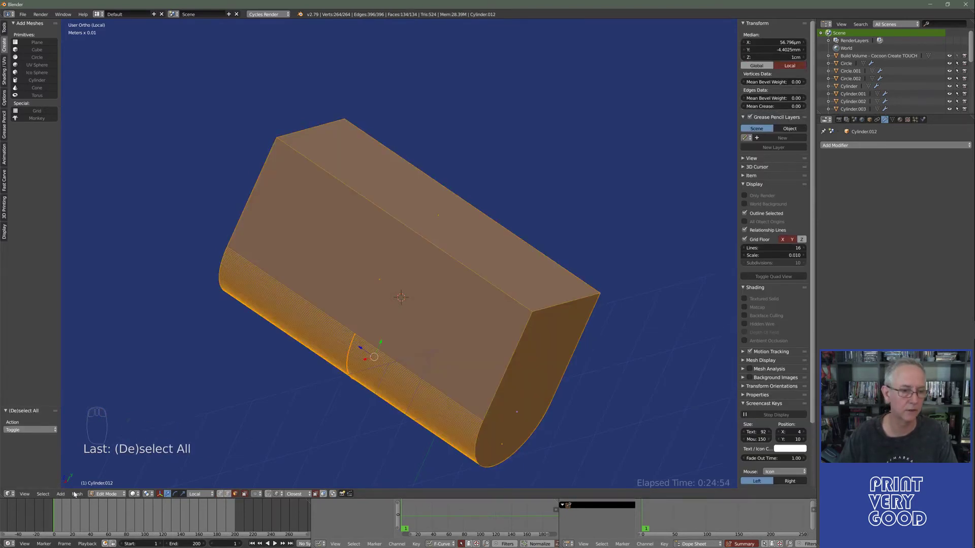
- Apply the slot cutter's Rotation & Scale in Object Mode
left_click(172, 374)
key("Tab")
middle_click(271, 298)
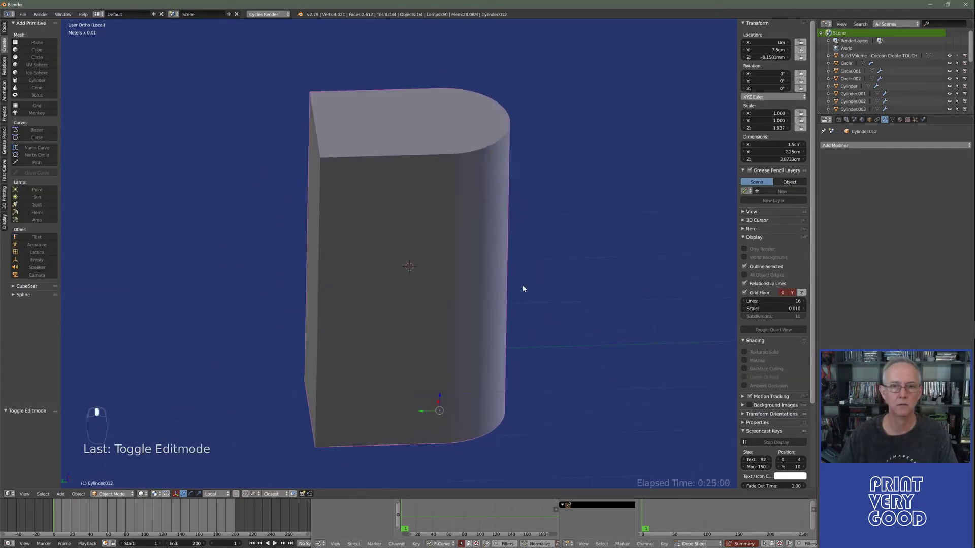
key("ctrl+a")
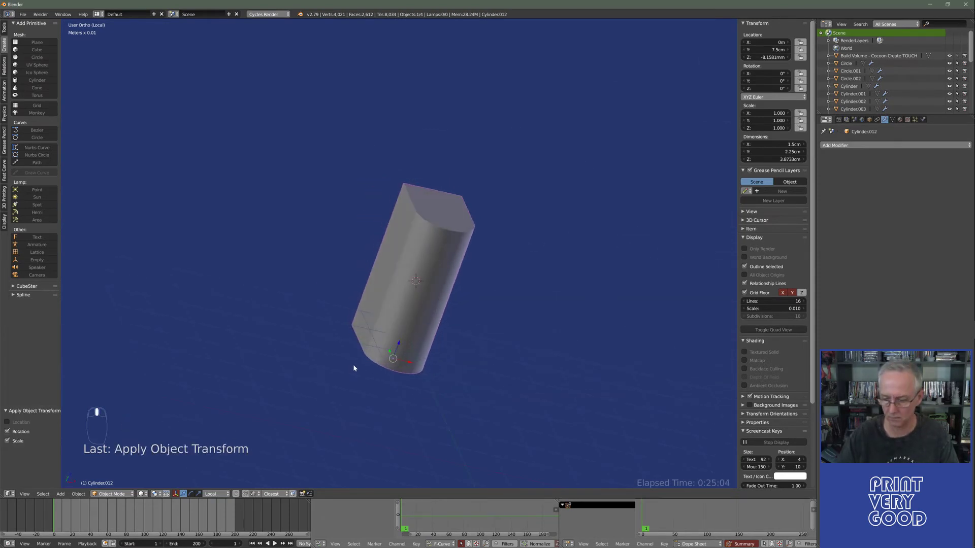
- Exit local view and orbit to show the full lever with hub and arm end
key("KP_Divide")
middle_click(356, 367)
key("z")
left_click_drag(309, 335, 776, 111)
left_click_drag(463, 285, 654, 168)
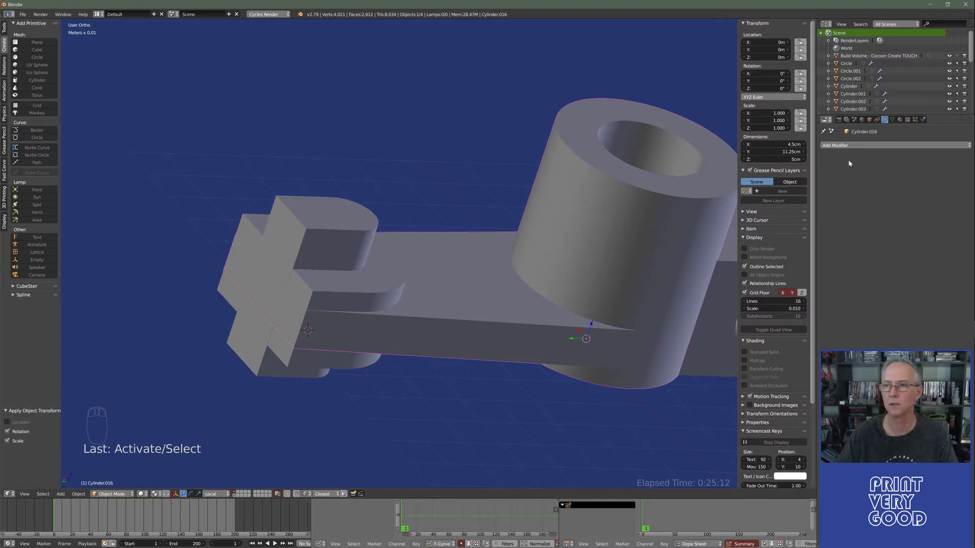
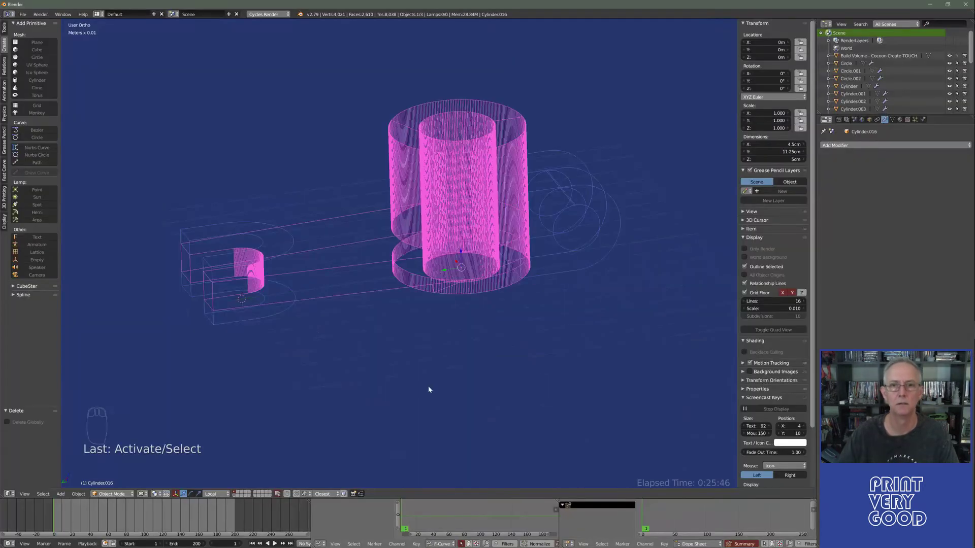
- Delete the leftover cutter cylinders, then review the dimensioned drawing in Windows Photos
left_click_drag(427, 349, 389, 368)
key("z")
middle_click(370, 368)
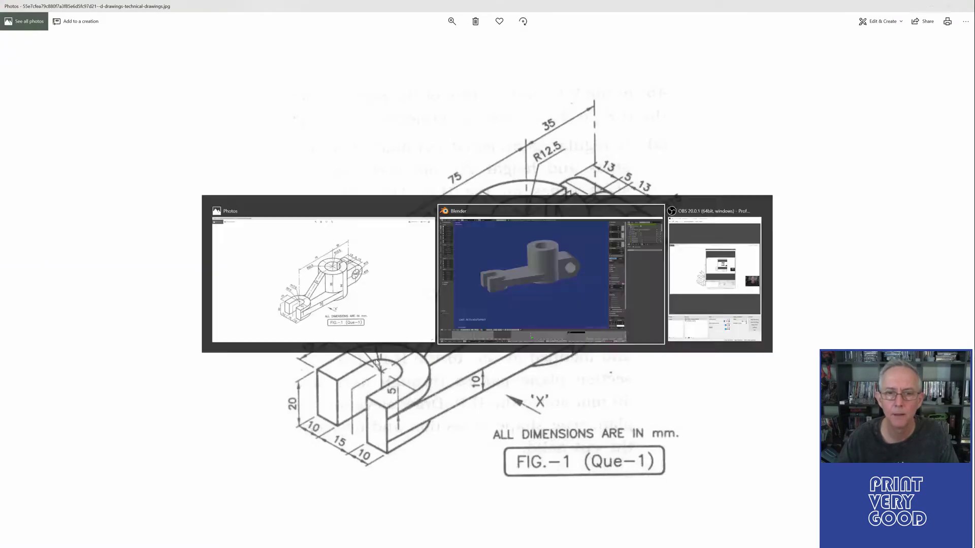
left_click_drag(356, 308, 355, 246)
left_click(413, 174)
left_click_drag(390, 316, 387, 239)
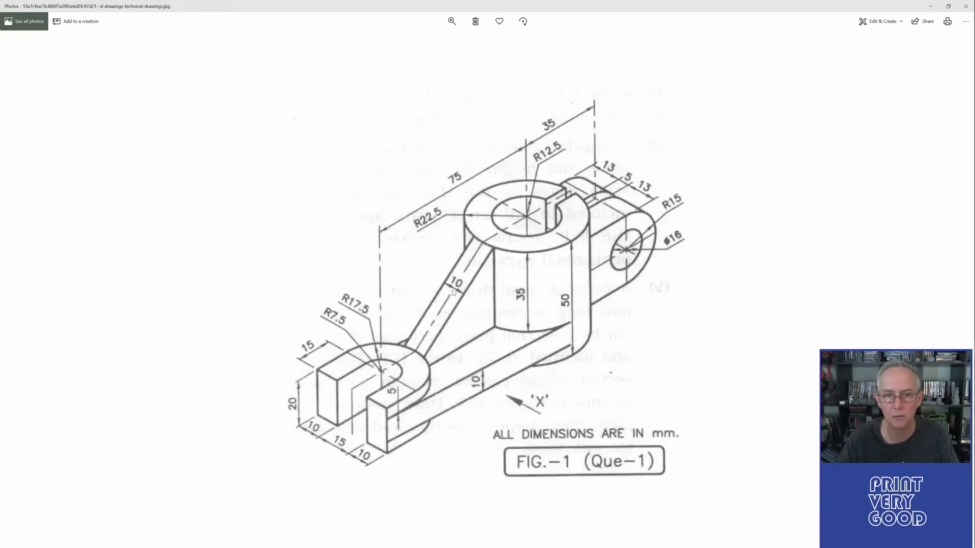
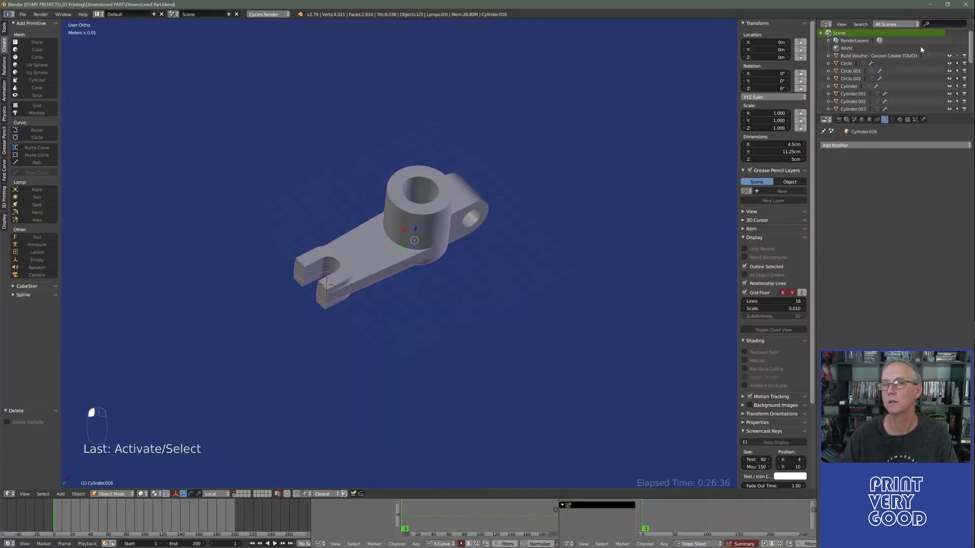
- View the lever from the top and snap the 3D cursor to the boss's hole centre for a new cube
left_click_drag(366, 286, 437, 308)
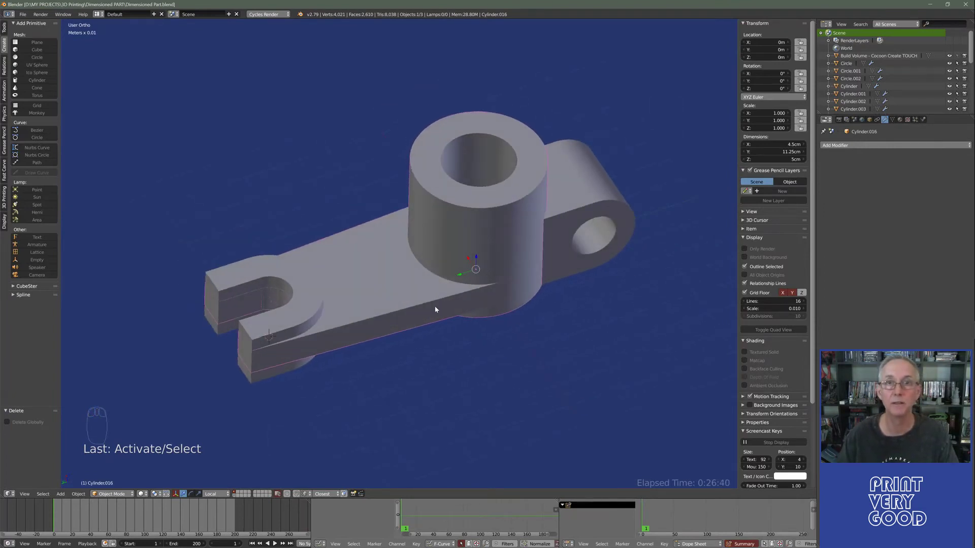
left_click_drag(413, 306, 470, 278)
left_click_drag(447, 282, 444, 361)
key("shift+s")
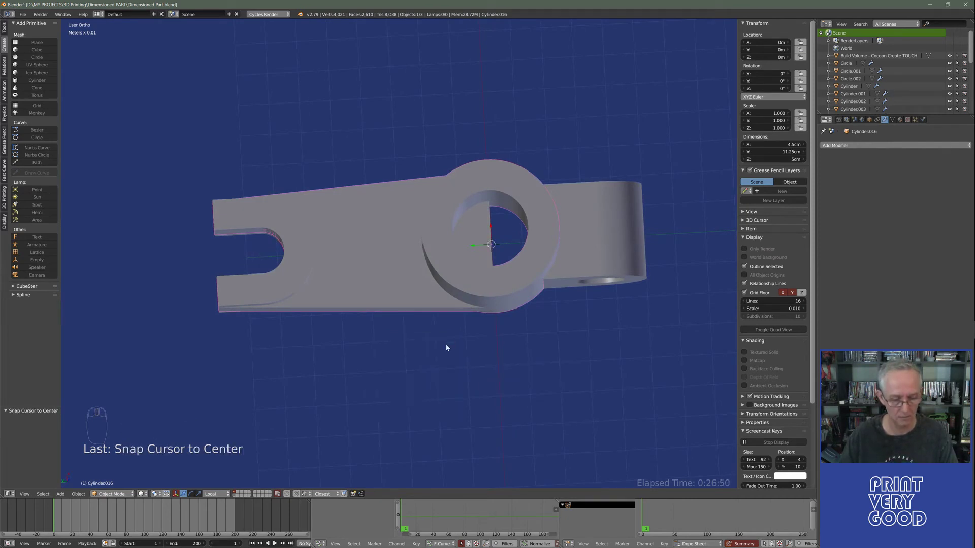
key("shift+a")
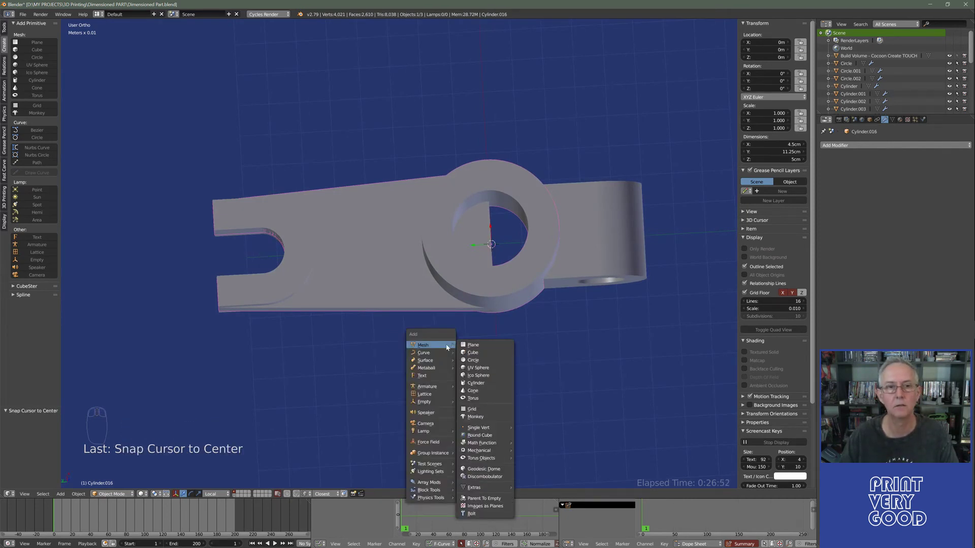
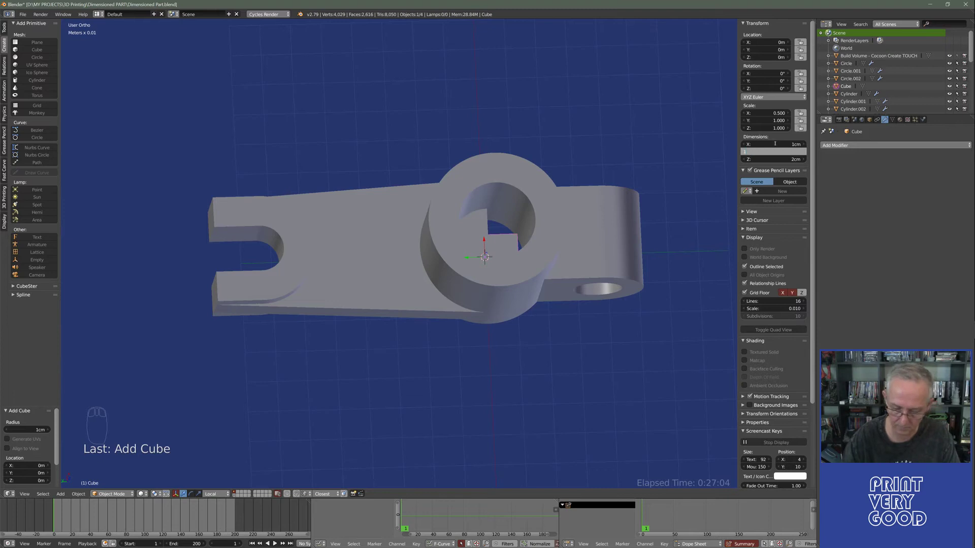
- Set the new cube's X and Y dimensions to 1 cm
key("m")
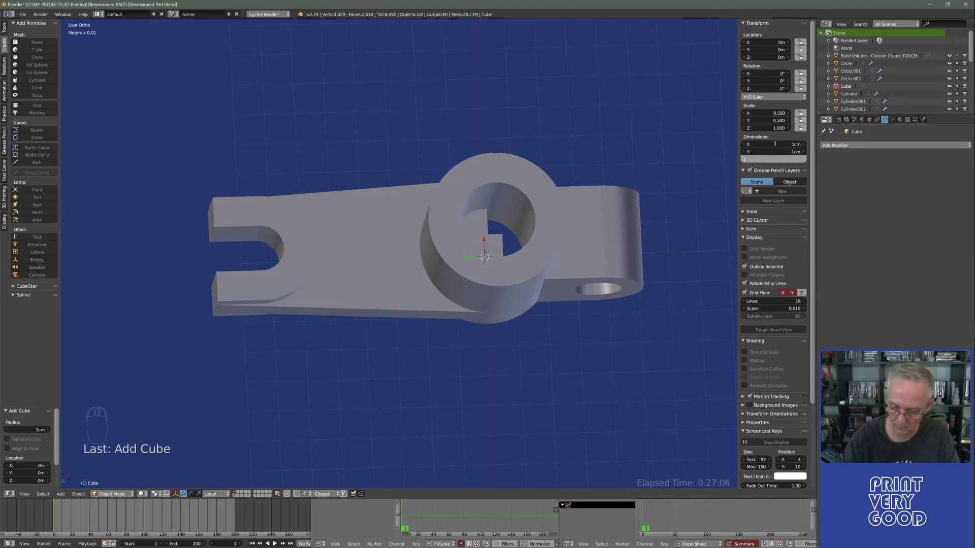
key("m")
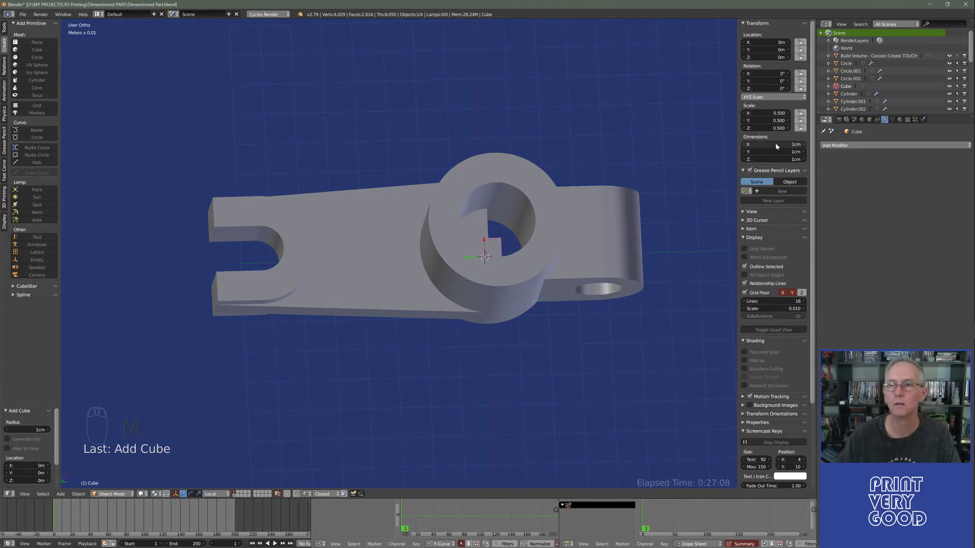
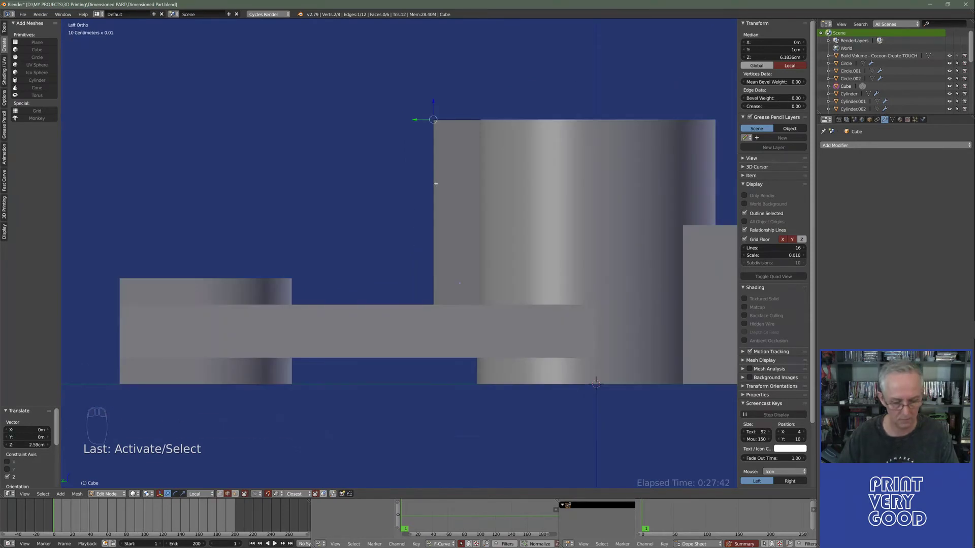
- Move the cube's top and corner vertices in Left Ortho to form the triangular gusset
key("g")
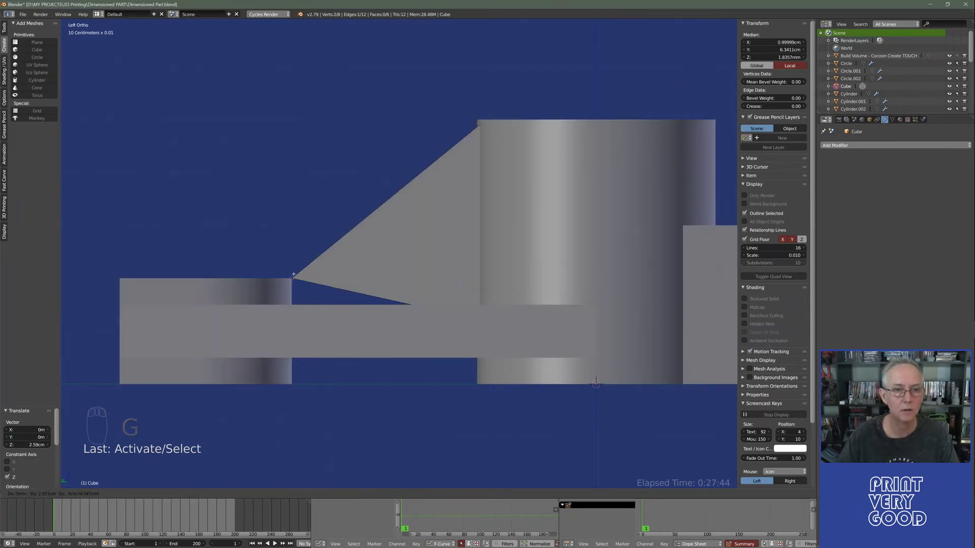
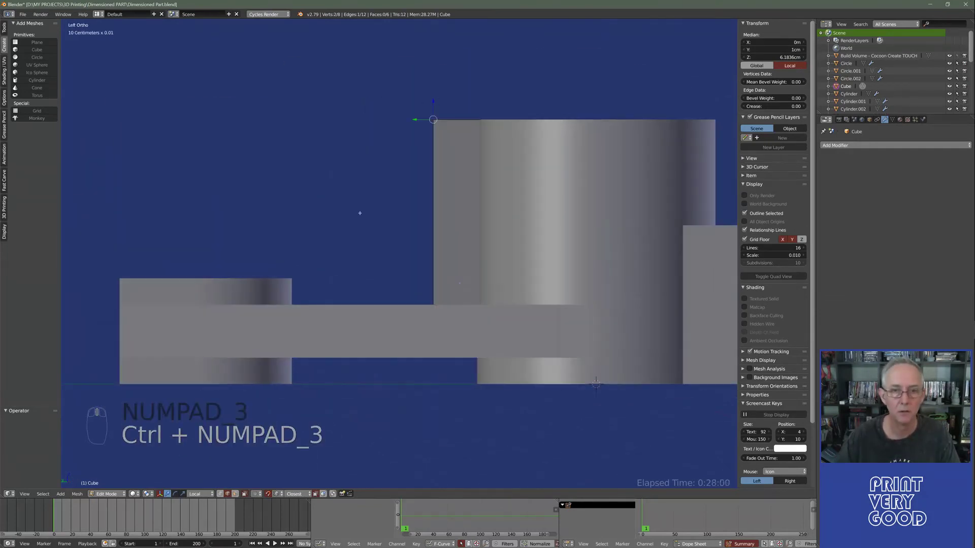
key("g")
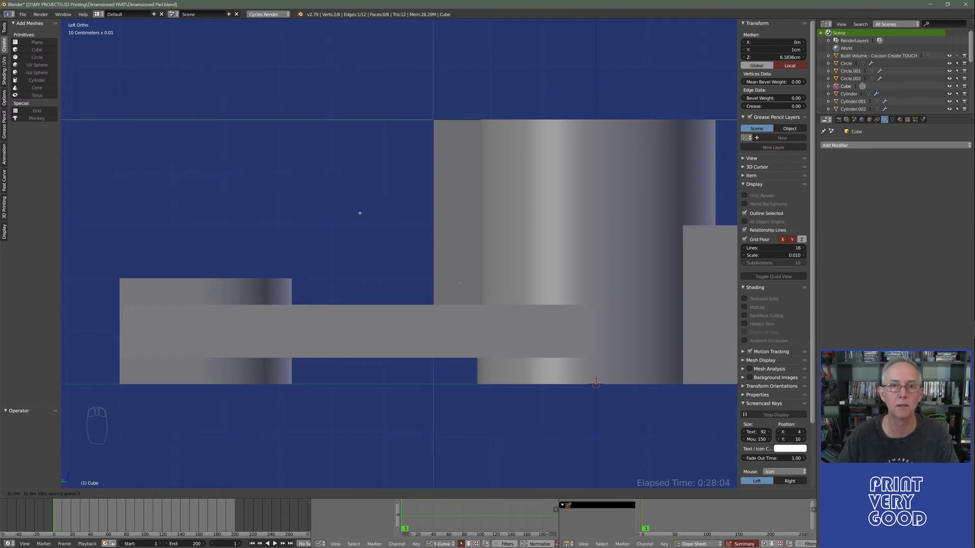
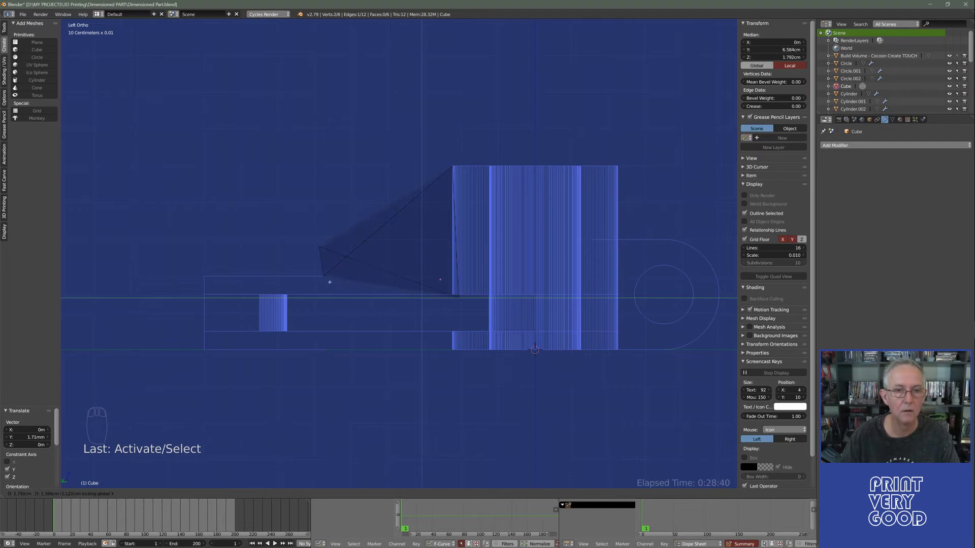
key("g")
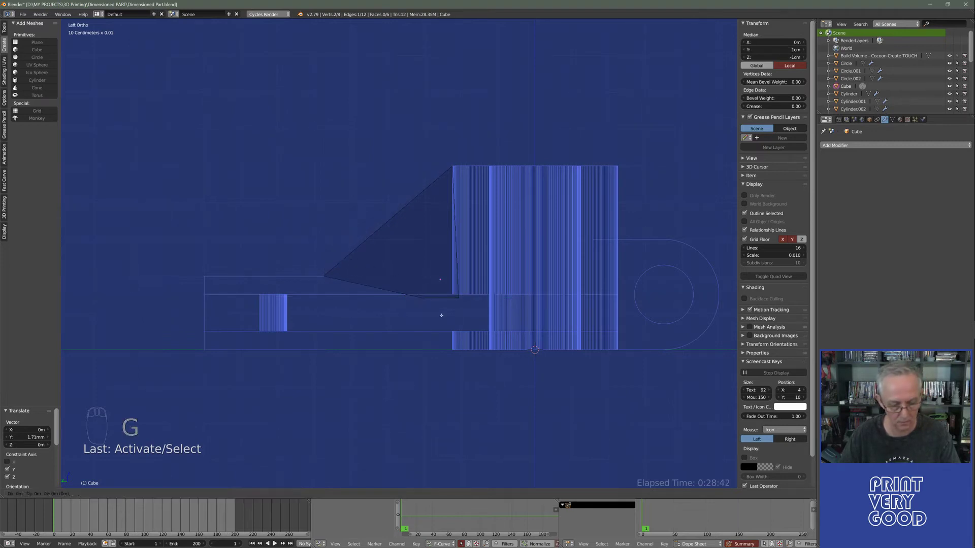
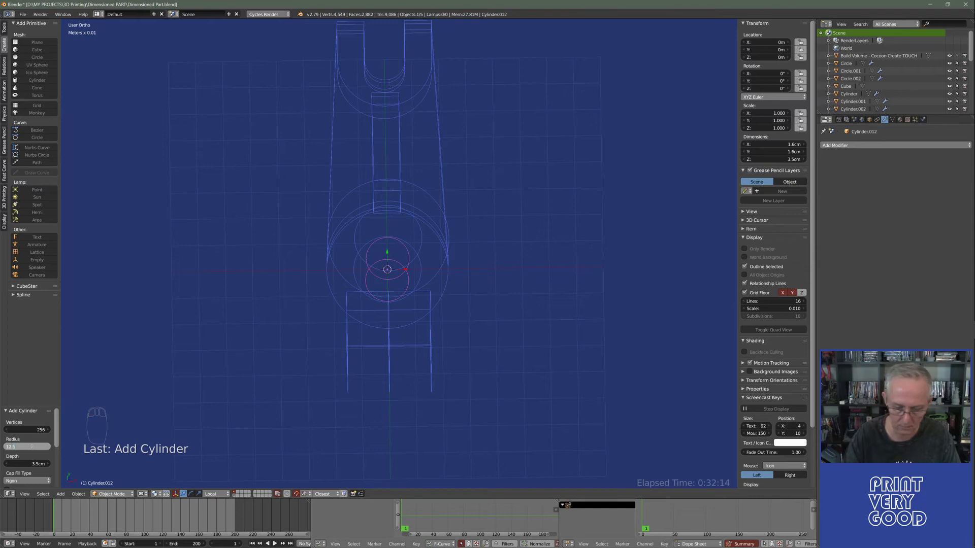
- Give the new cylinder a 1.25 cm radius and 6 cm depth
key("m")
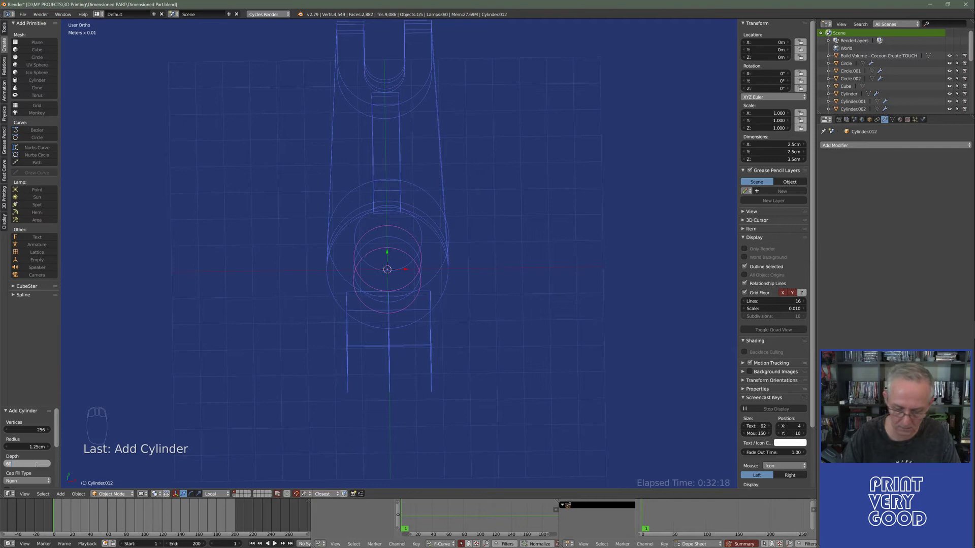
key("m")
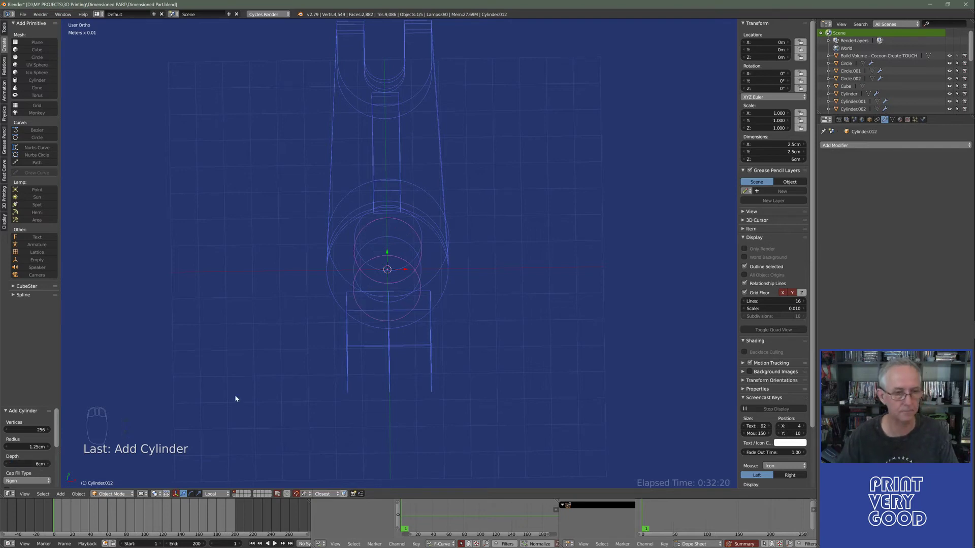
key("KP_7")
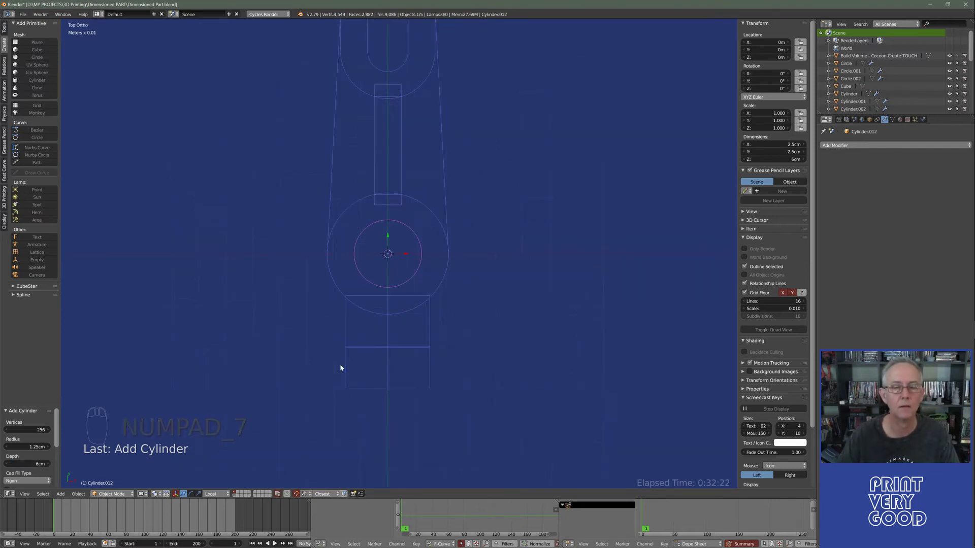
left_click_drag(376, 322, 264, 497)
left_click_drag(299, 496, 334, 312)
middle_click(326, 255)
- Raise the cylinder about 2.57 cm along Z through the hub and switch toward local view
key("z")
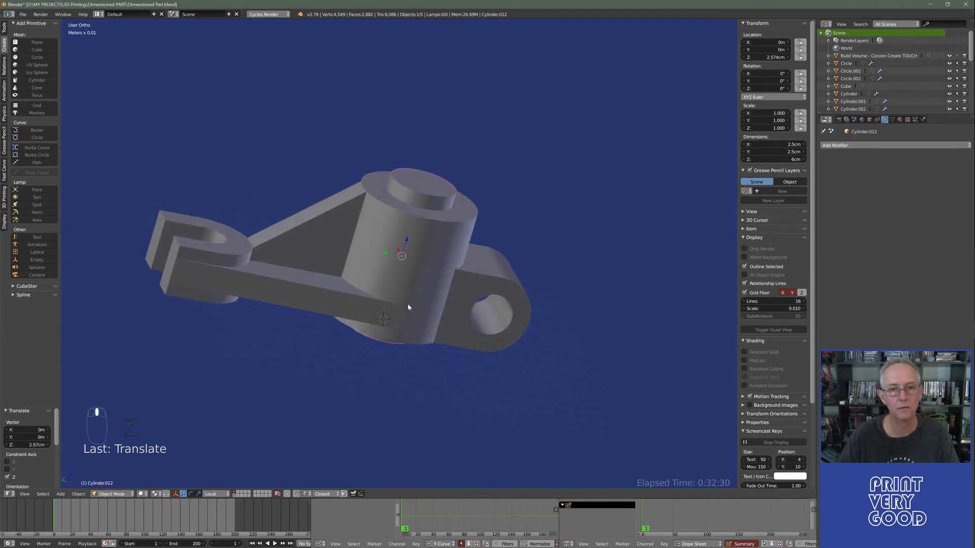
left_click_drag(401, 274, 338, 382)
key("z")
left_click_drag(344, 344, 380, 294)
key("KP_Divide")
- Show the slotted arm alone in Local View and enter Edit Mode on its mesh
key("z")
middle_click(479, 267)
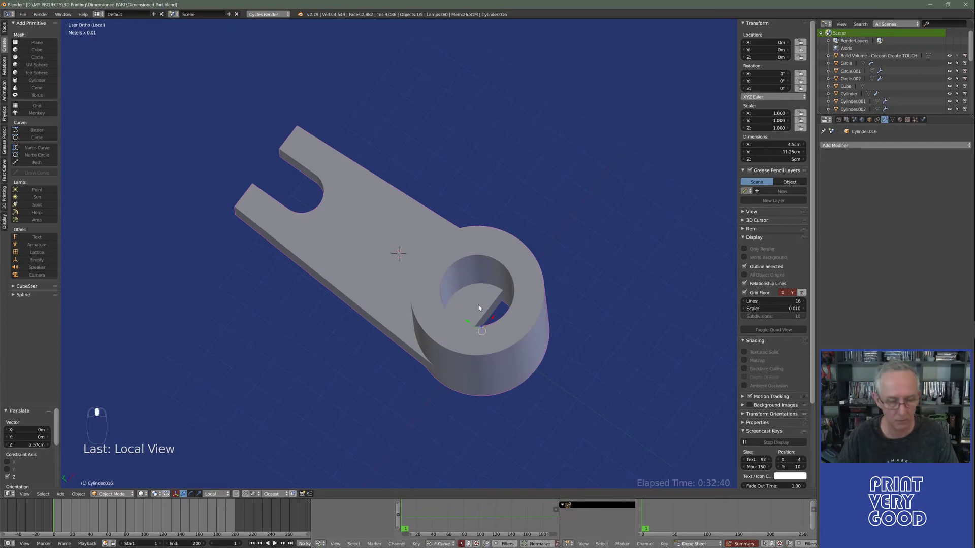
key("Tab")
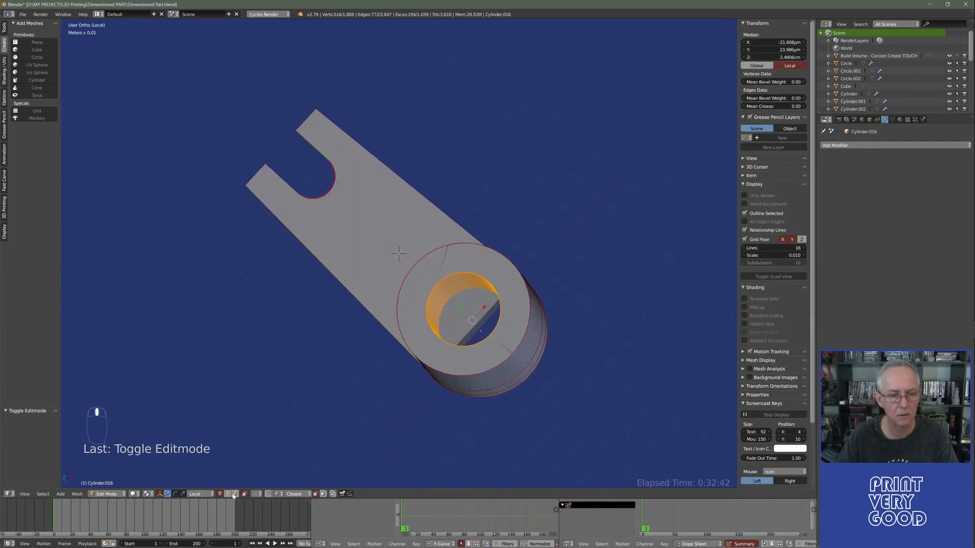
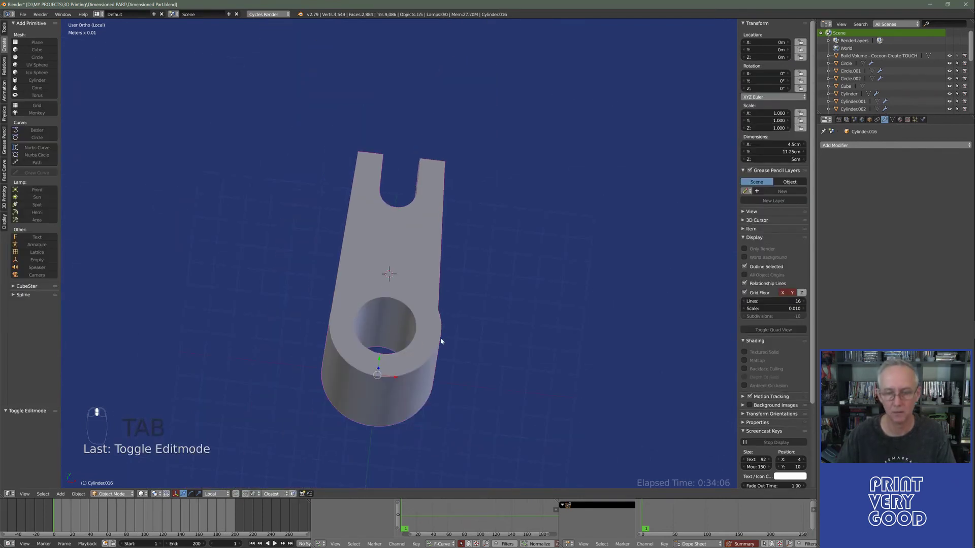
- Return to the full lever in solid shading and delete the cutting cylinder from the hub
key("KP_Divide")
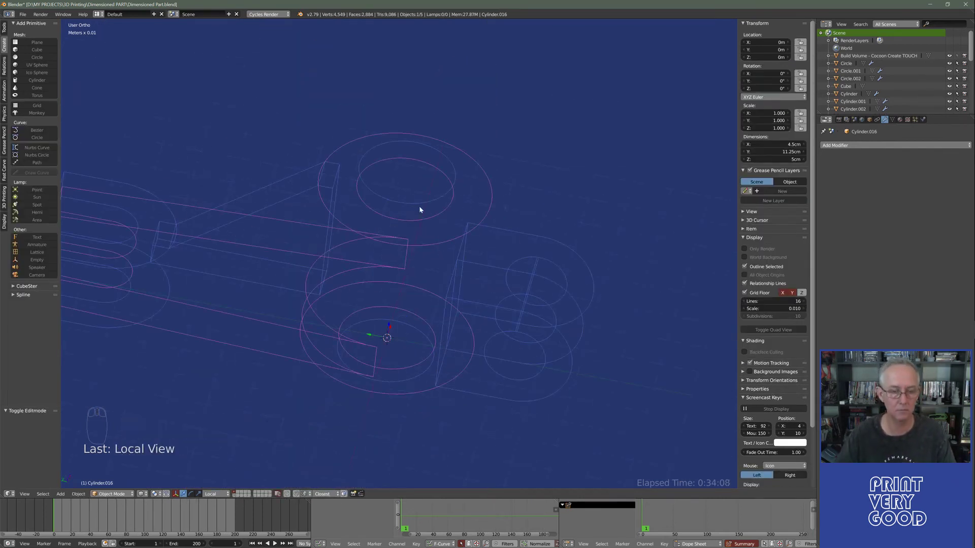
key("z")
left_click_drag(422, 207, 380, 398)
key("Delete")
left_click_drag(409, 318, 509, 425)
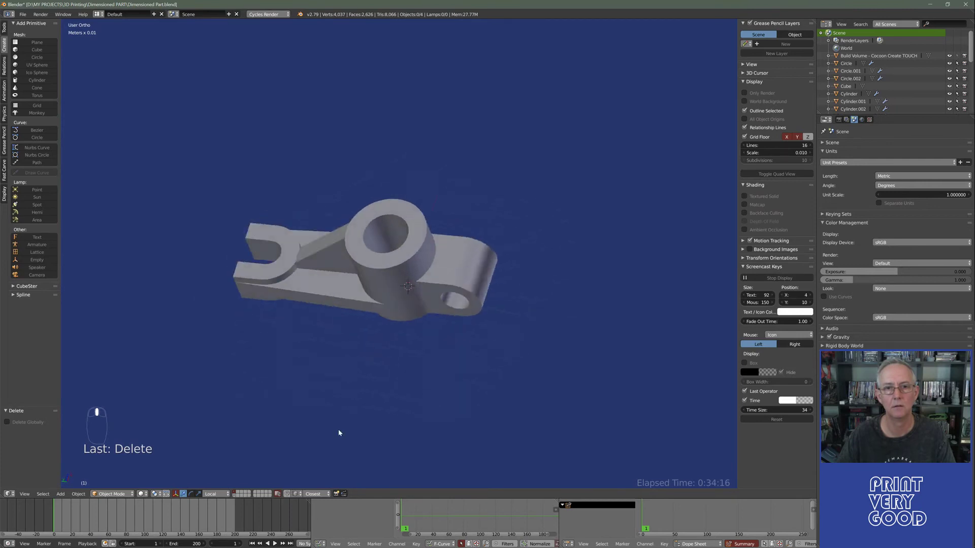
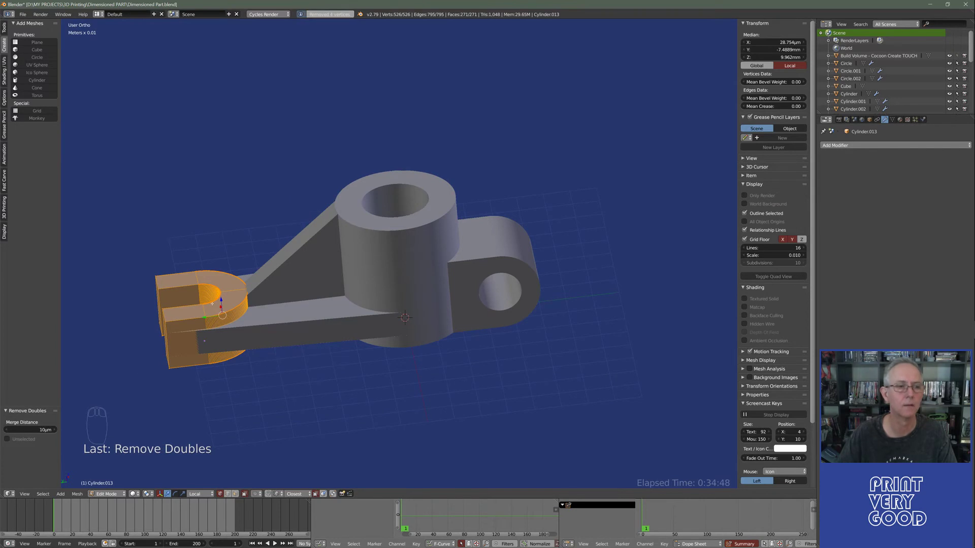
key("Tab")
left_click_drag(257, 352, 394, 336)
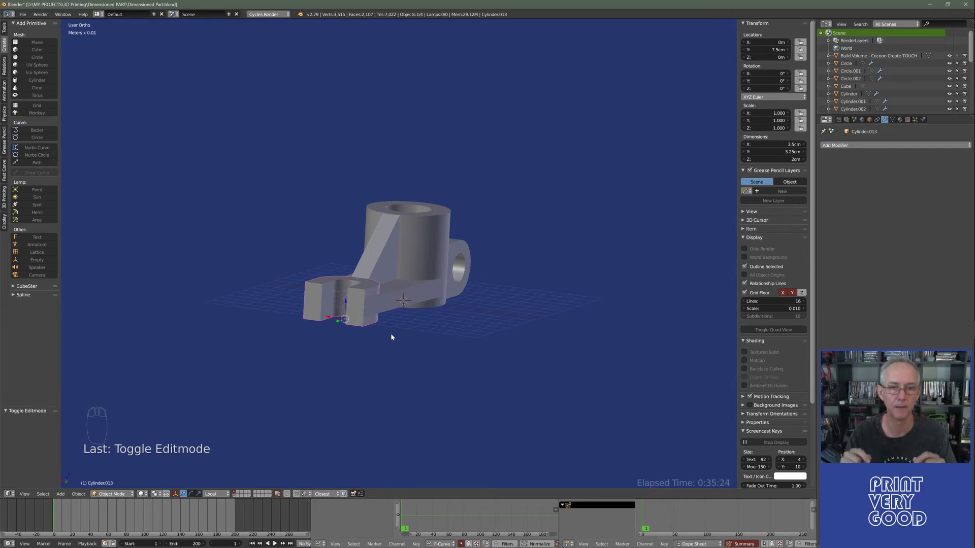
- Enter Edit Mode on the rib and add many evenly spaced loop cuts along its length
left_click_drag(380, 340, 372, 362)
key("Tab")
key("Tab")
left_click_drag(400, 356, 452, 296)
left_click_drag(448, 358, 462, 287)
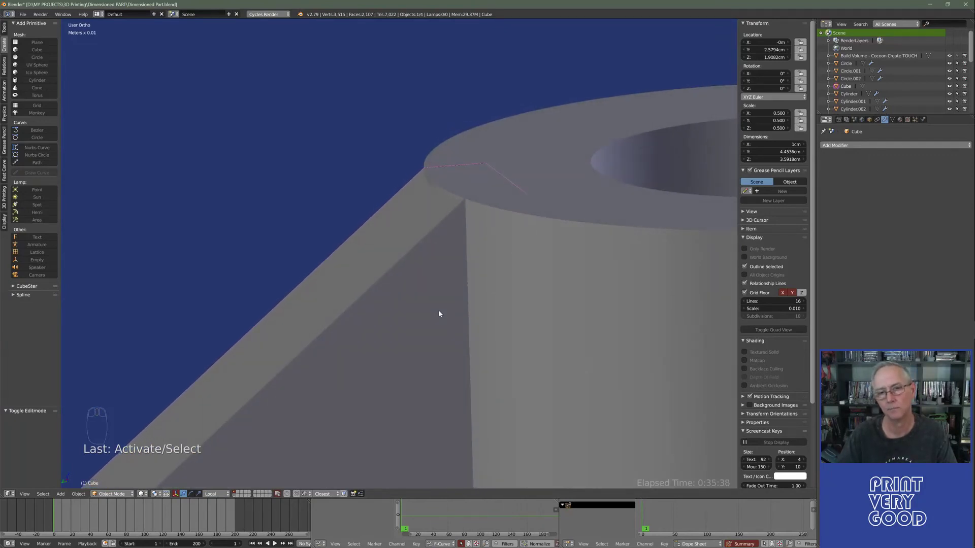
left_click_drag(419, 276, 540, 255)
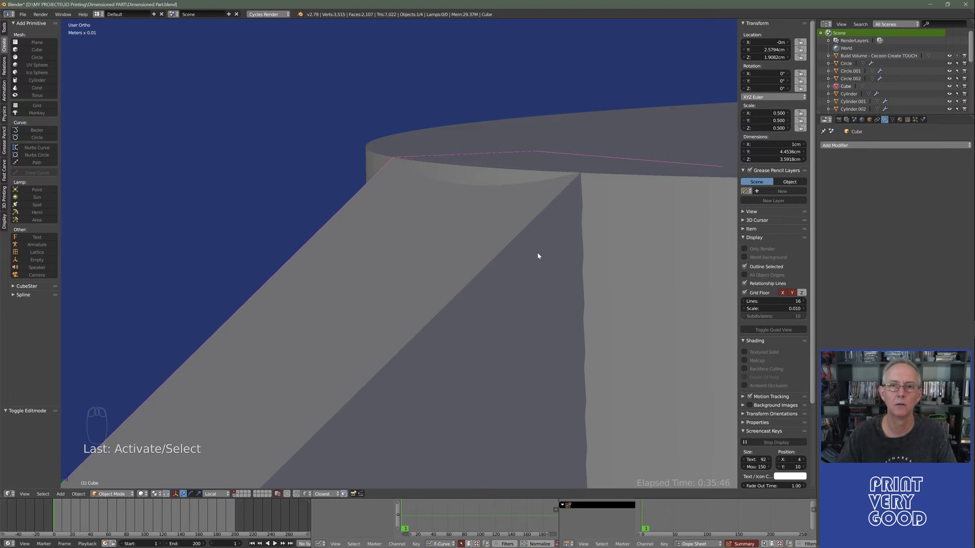
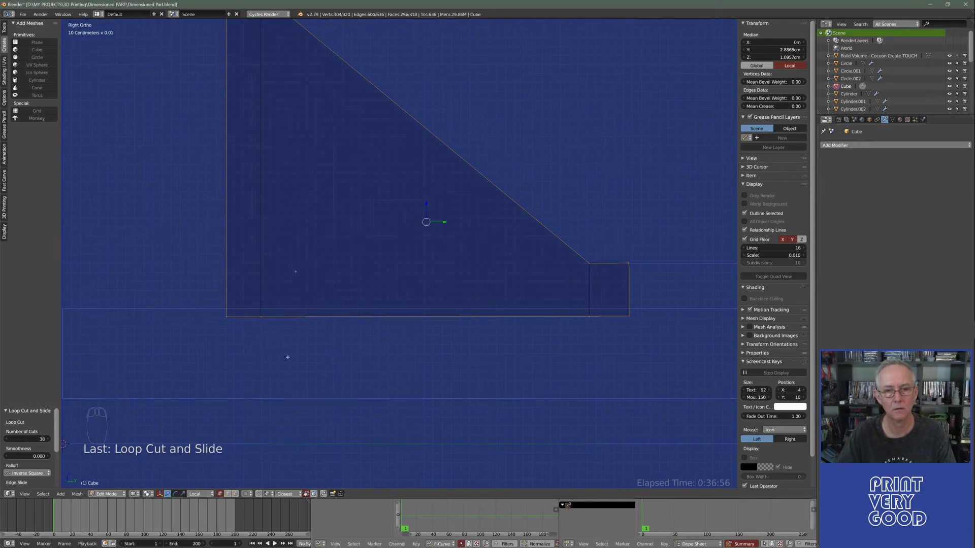
- Box-select the rib's upper vertices in Right Ortho to move them vertically
key("c")
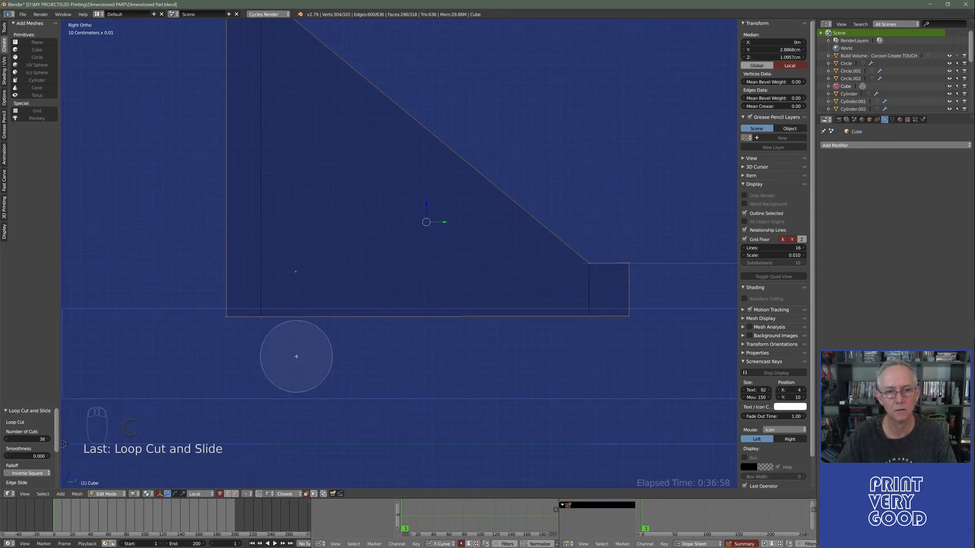
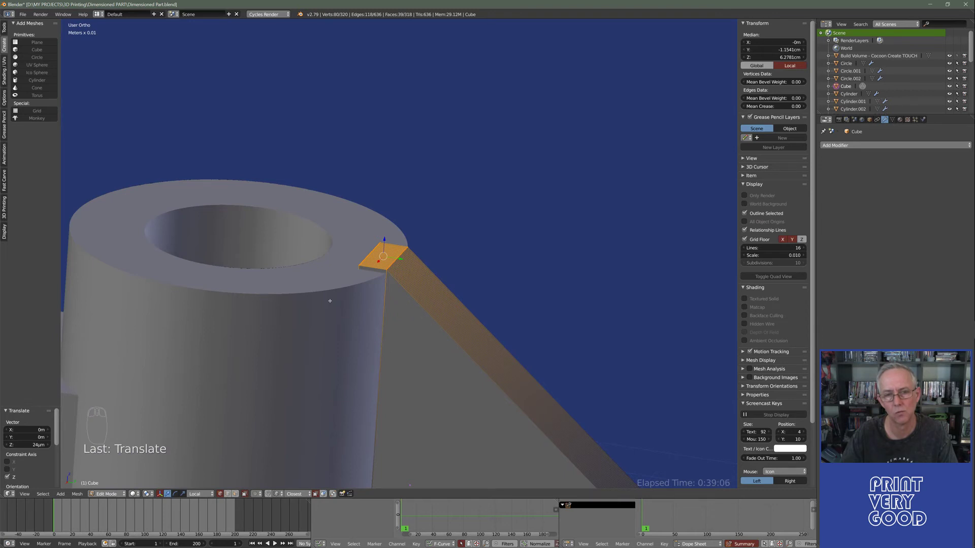
- Undo the last move so the rib's top end sits at about 6.27 cm on the boss rim
key("ctrl+z")
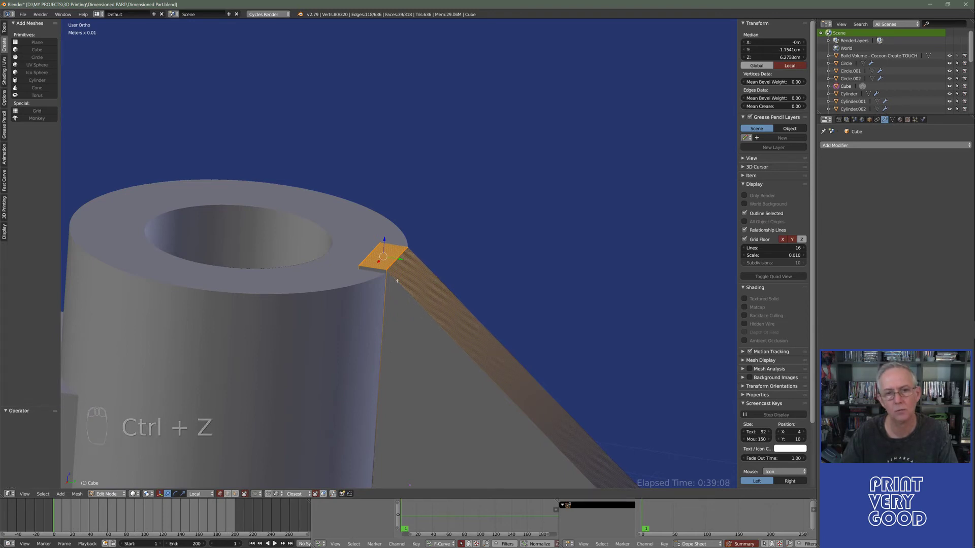
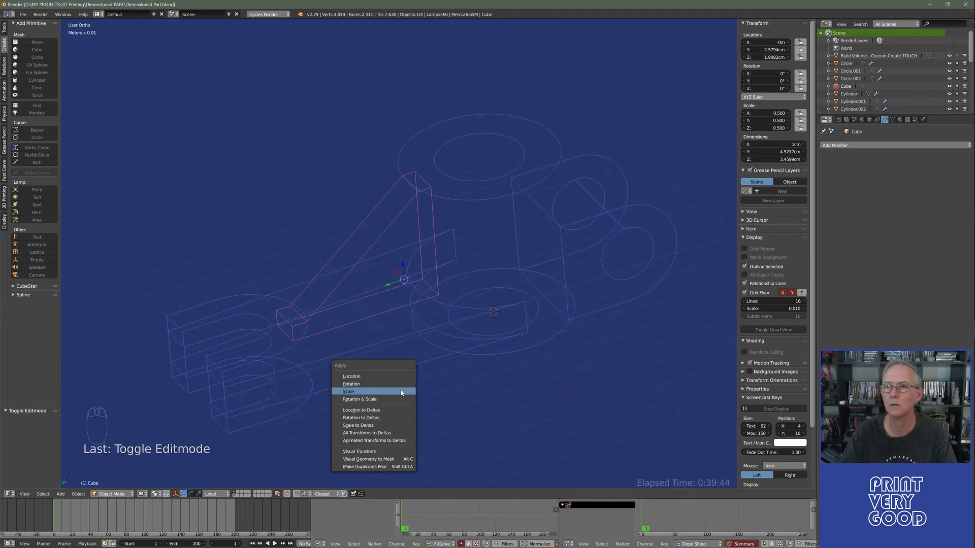
- Apply the rib's scale so it reads 1 while inspecting it in wireframe
left_click_drag(323, 332, 435, 161)
key("z")
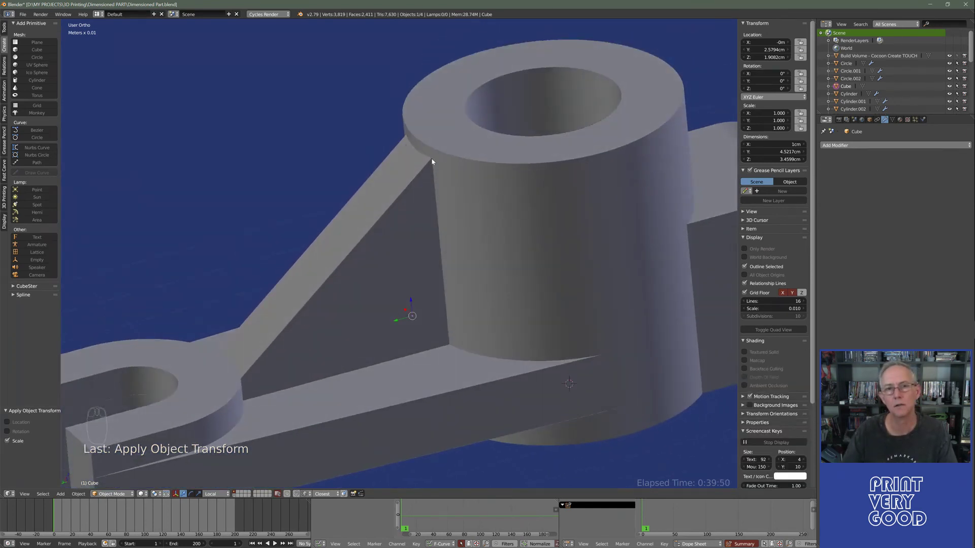
left_click_drag(359, 282, 486, 190)
left_click_drag(487, 191, 817, 179)
left_click_drag(840, 146, 850, 188)
left_click_drag(850, 189, 936, 199)
left_click_drag(937, 198, 968, 187)
left_click_drag(968, 188, 493, 112)
left_click(479, 179)
- Switch the viewport from wireframe to solid shading and frame the whole lever
key("z")
left_click_drag(417, 325, 341, 336)
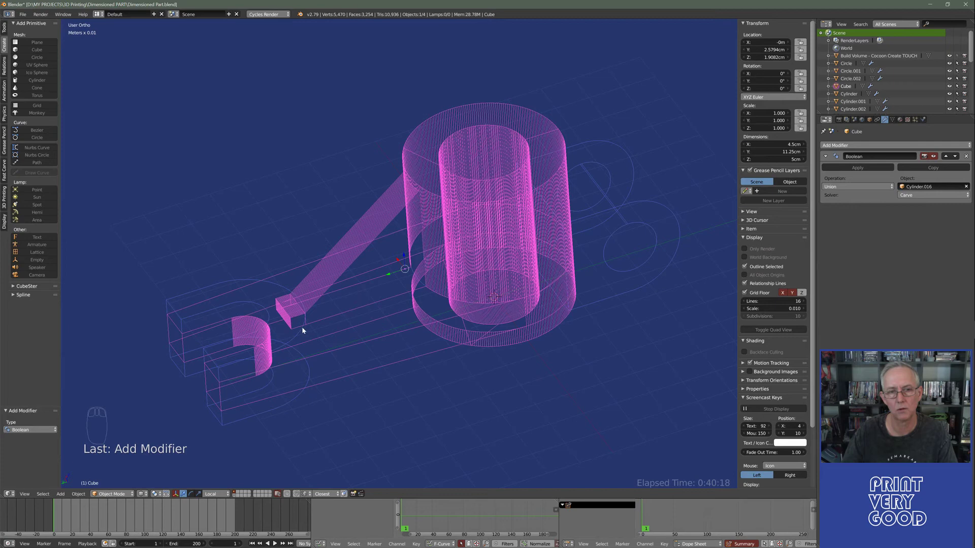
left_click_drag(329, 353, 869, 169)
key("z")
left_click_drag(501, 277, 403, 260)
- Select all lever objects, duplicate them as a backup copy and save the file
key("a")
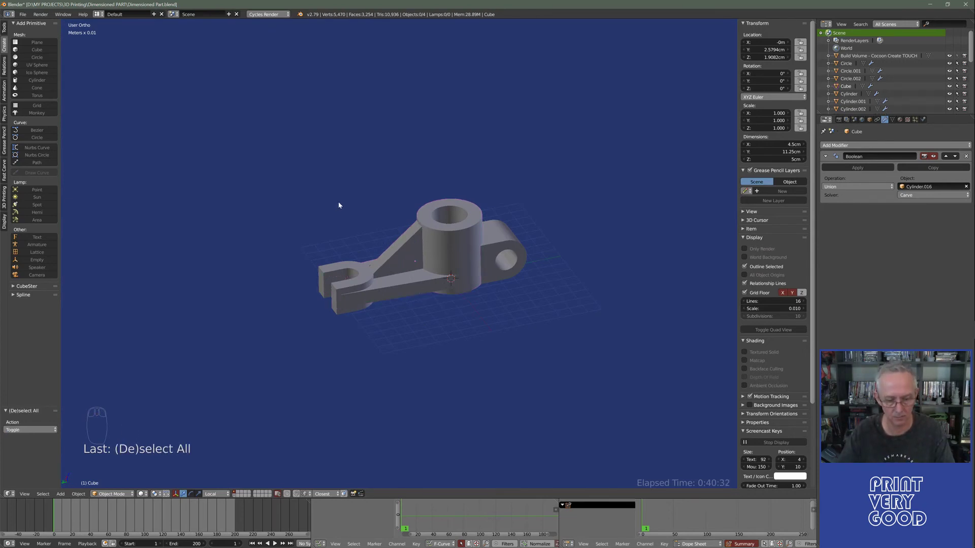
key("b")
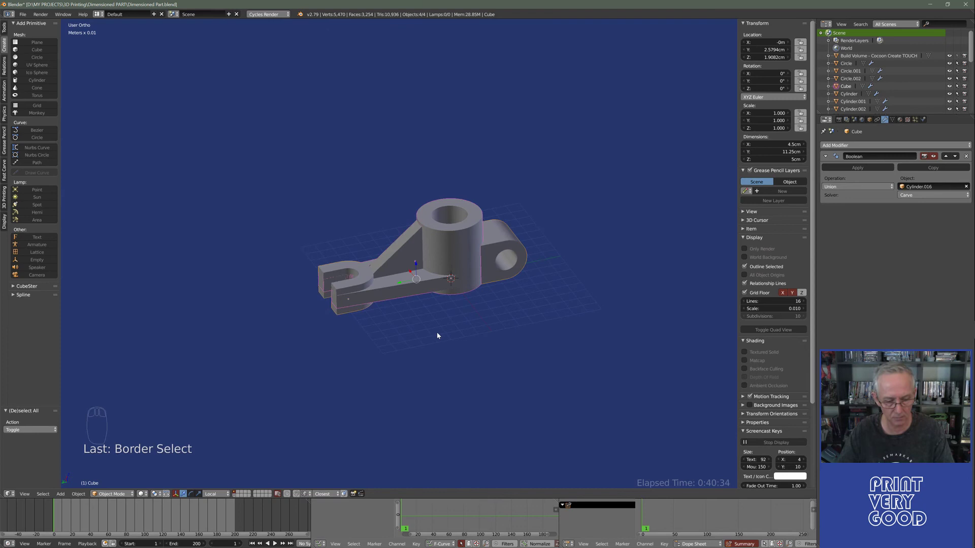
key("shift+d")
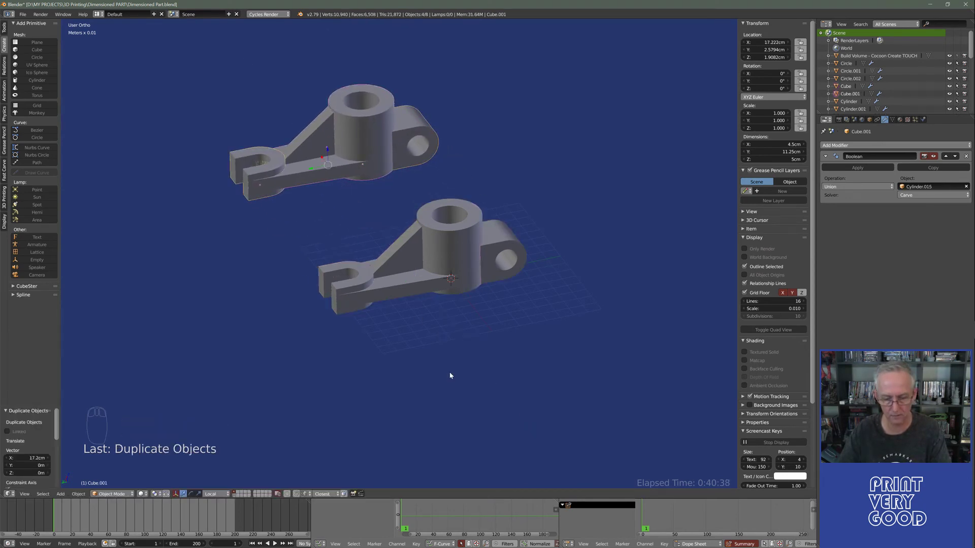
key("m")
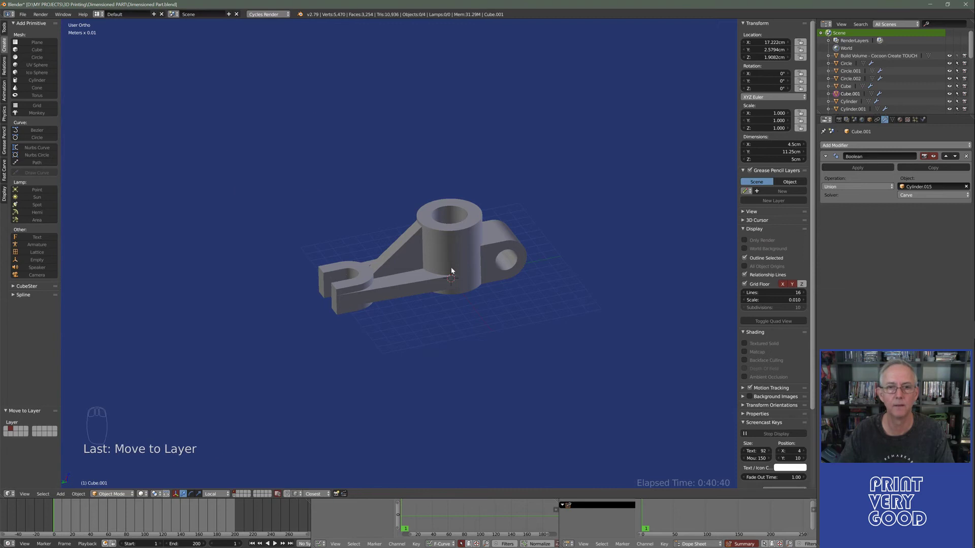
left_click_drag(454, 269, 430, 279)
key("ctrl+s")
left_click(429, 278)
middle_click(429, 278)
- Apply the Boolean union modifier on the lever body to merge the boss permanently
left_click_drag(381, 260, 837, 201)
left_click_drag(397, 255, 837, 201)
right_click(837, 201)
left_click_drag(864, 169, 422, 214)
key("z")
left_click_drag(422, 214, 330, 345)
left_click(347, 353)
middle_click(330, 345)
left_click(352, 318)
middle_click(360, 301)
right_click(361, 299)
left_click(418, 363)
left_click_drag(425, 356, 378, 349)
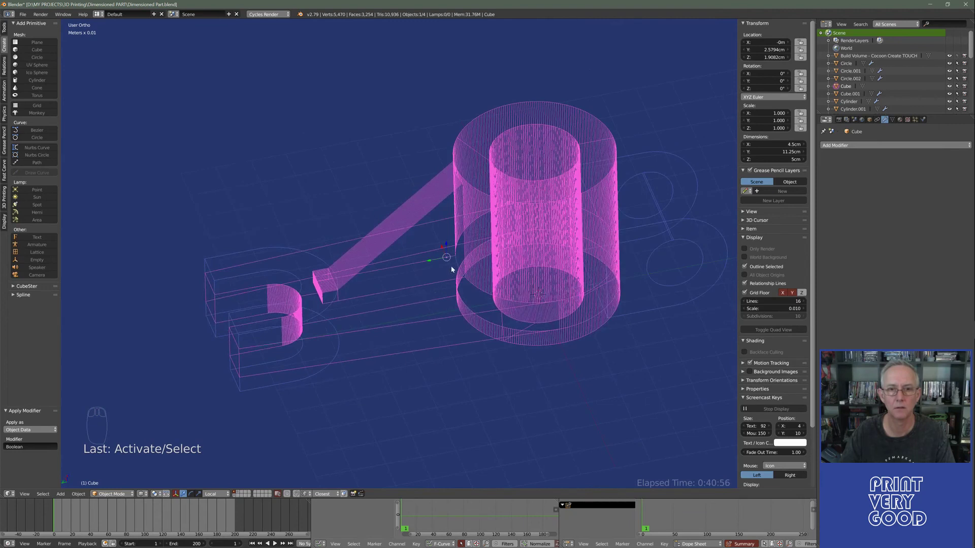
- Delete the leftover cylinder object and inspect where the brace meets the boss
left_click_drag(459, 265, 388, 301)
left_click_drag(384, 333, 392, 303)
middle_click(392, 303)
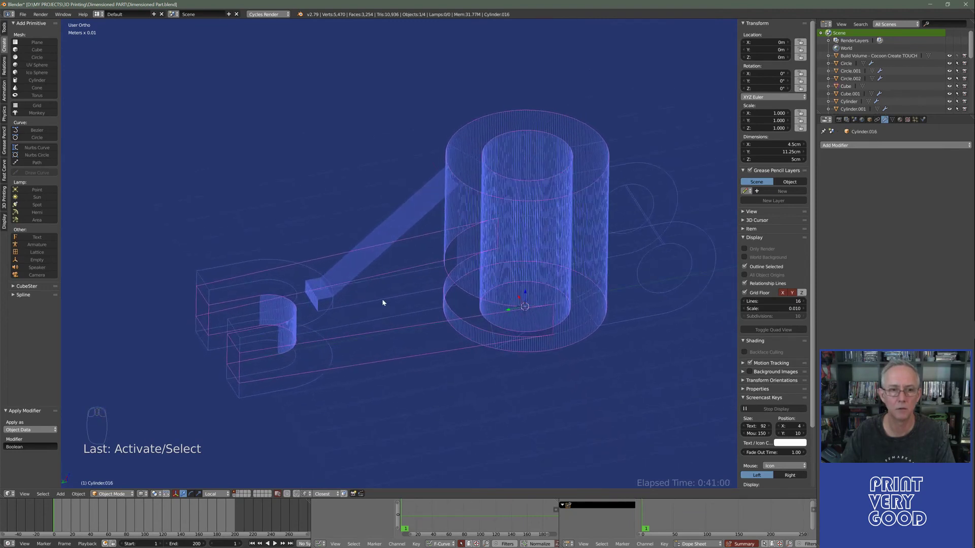
left_click_drag(385, 301, 475, 344)
key("Delete")
key("z")
left_click_drag(418, 342, 489, 158)
left_click_drag(457, 264, 484, 295)
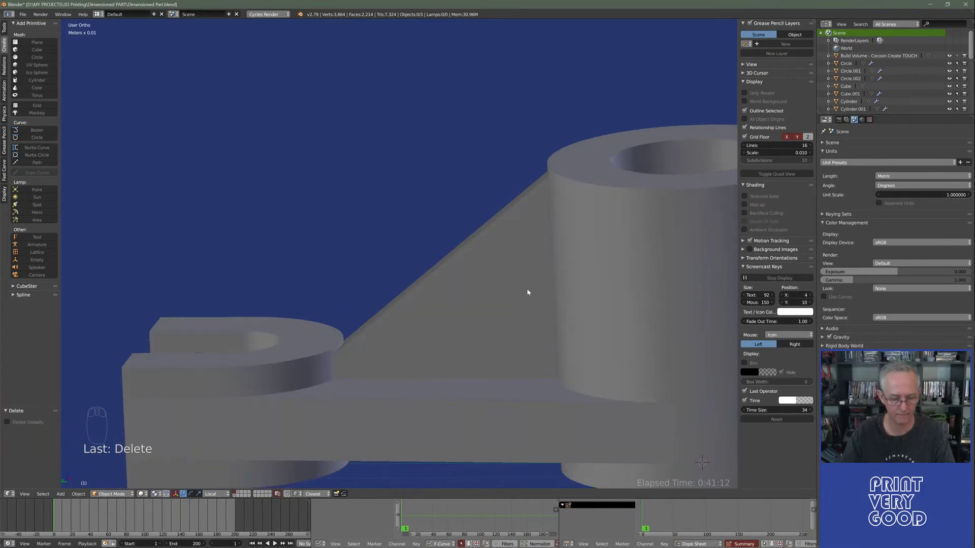
- In Edit Mode from Left Ortho, select the brace-tip vertices and scale them along Z
key("z")
left_click_drag(506, 222, 260, 498)
left_click(519, 251)
key("Tab")
right_click(260, 497)
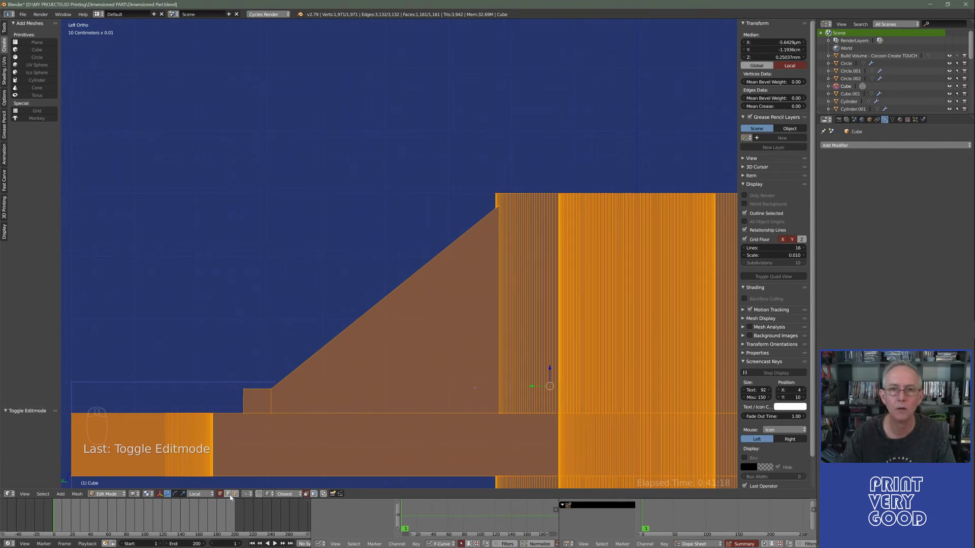
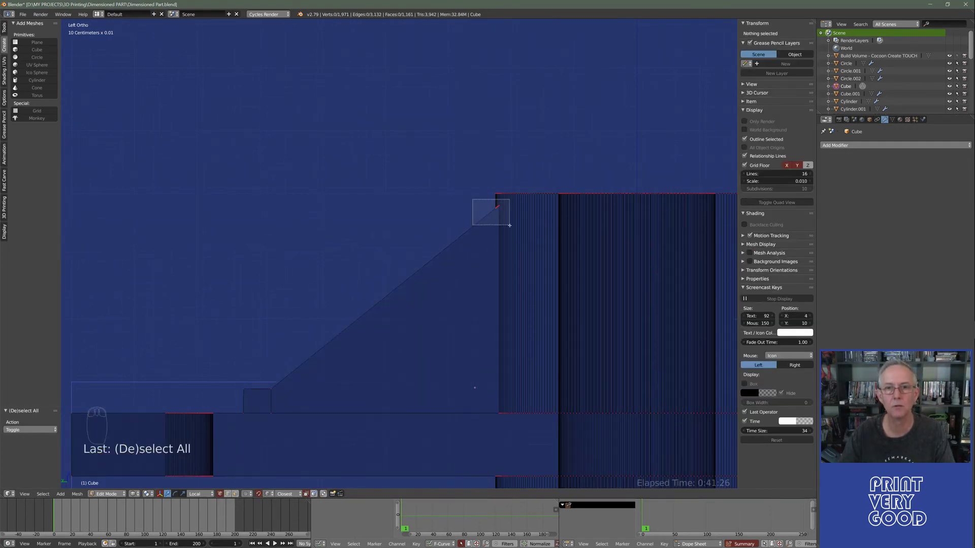
key("s")
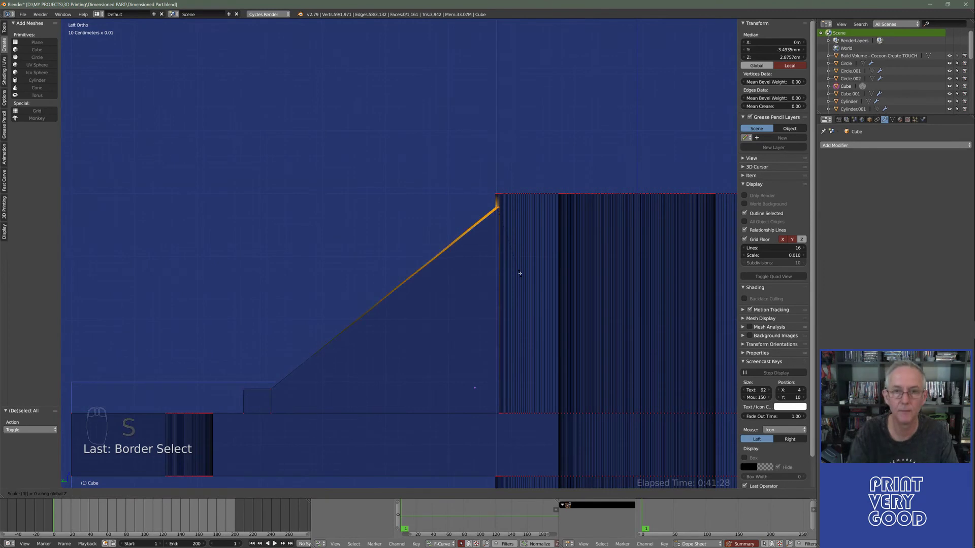
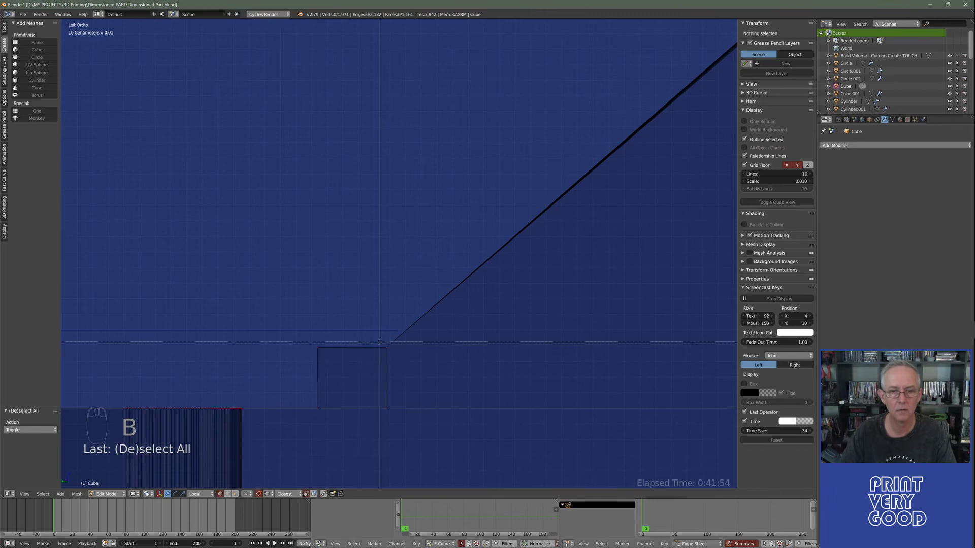
key("s")
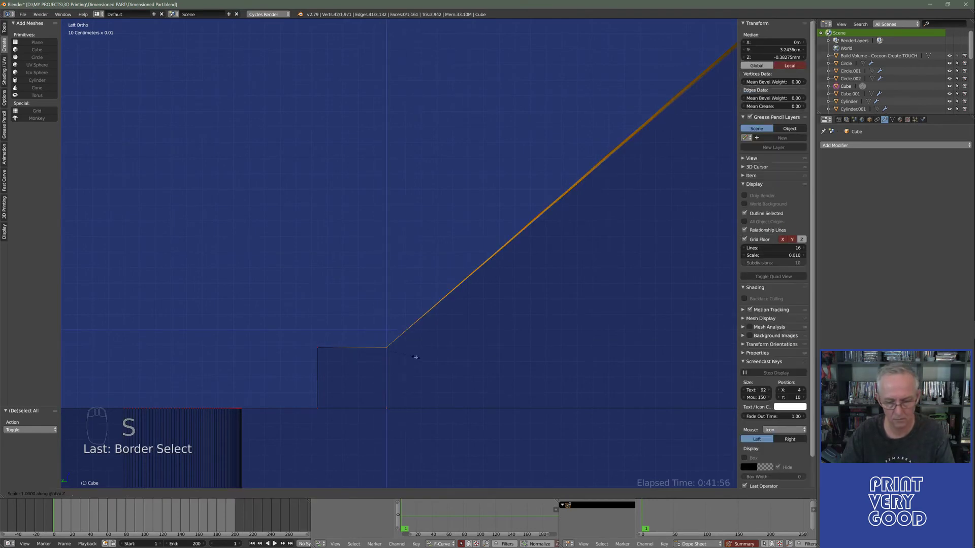
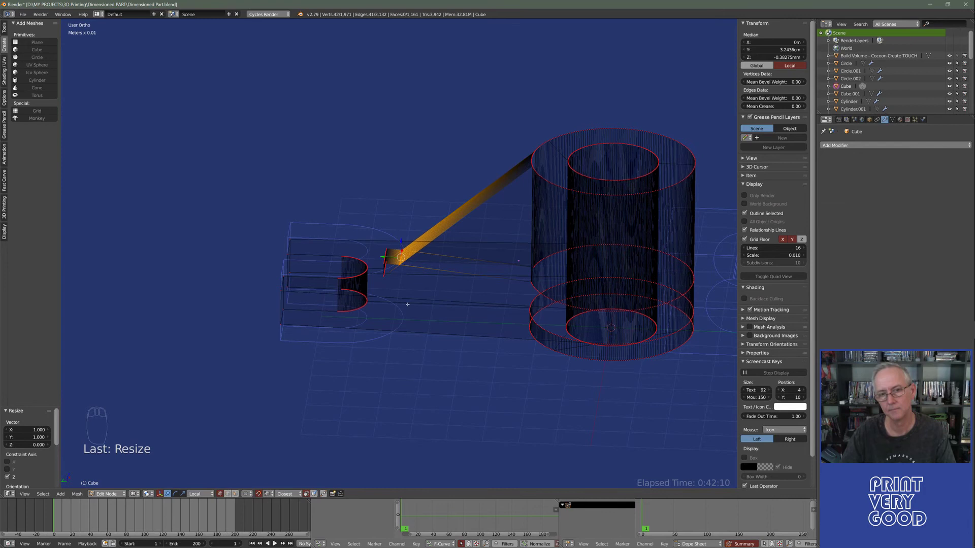
- Leave Edit Mode on the rib and select the small slot cylinder in Object Mode
key("Tab")
middle_click(432, 315)
left_click_drag(365, 237, 391, 340)
right_click(392, 340)
left_click(426, 323)
left_click_drag(465, 286, 381, 388)
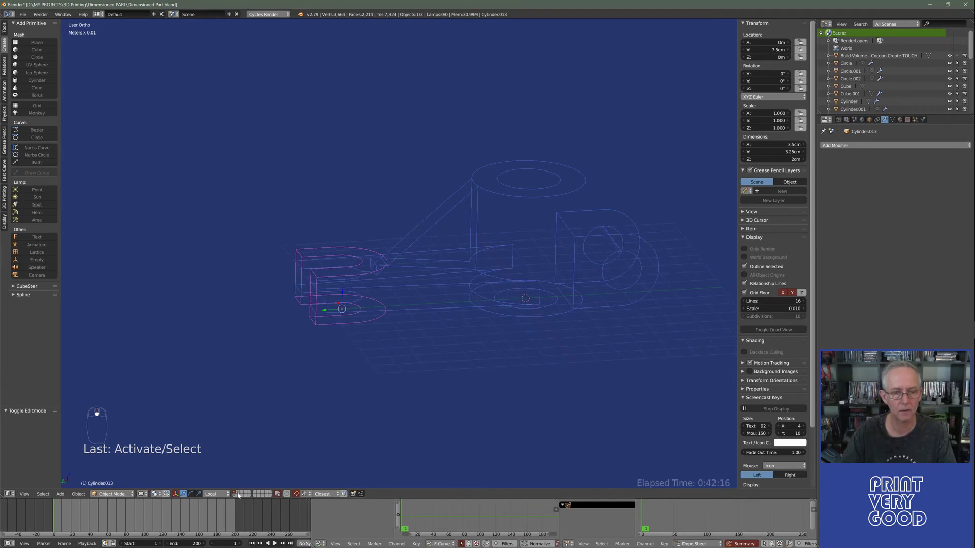
left_click_drag(240, 496, 235, 494)
left_click_drag(236, 494, 462, 316)
left_click_drag(454, 333, 462, 316)
- Move the selected cylinder to the working layer and show that layer together with the lever body
key("a")
key("a")
key("m")
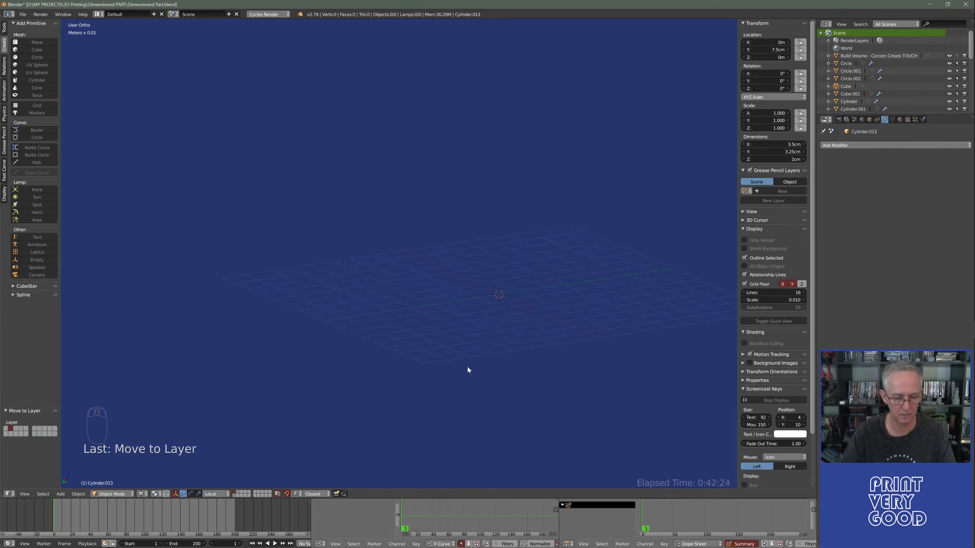
key("ctrl+z")
key("m")
key("m")
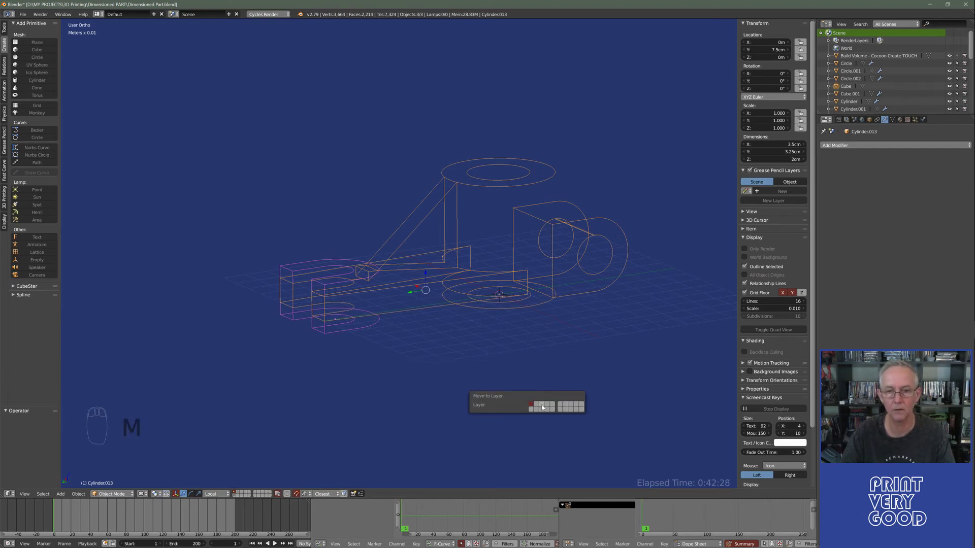
left_click_drag(240, 493, 456, 286)
left_click_drag(456, 286, 456, 285)
- Deselect all objects, undoing a stray move so the parts stay in place
key("a")
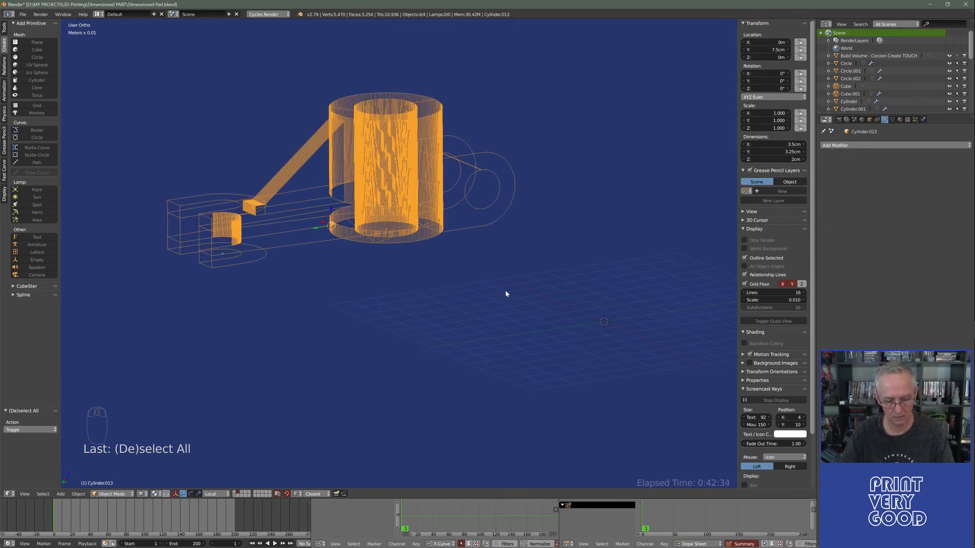
key("alt+g")
left_click_drag(479, 339, 369, 266)
key("ctrl+z")
left_click_drag(369, 265, 328, 276)
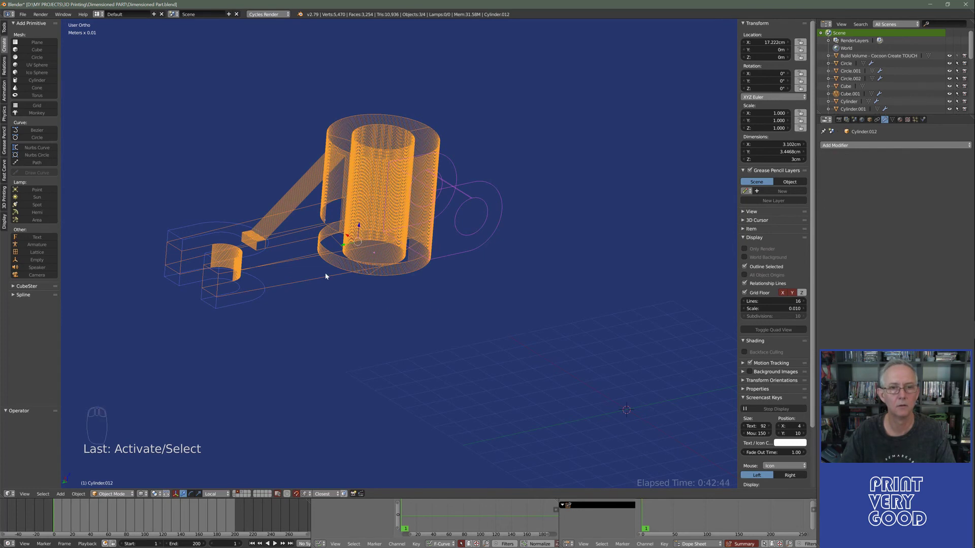
- Duplicate all the lever parts with Shift+D and send the copies to a spare backup layer
left_click_drag(257, 302, 478, 305)
key("shift+d")
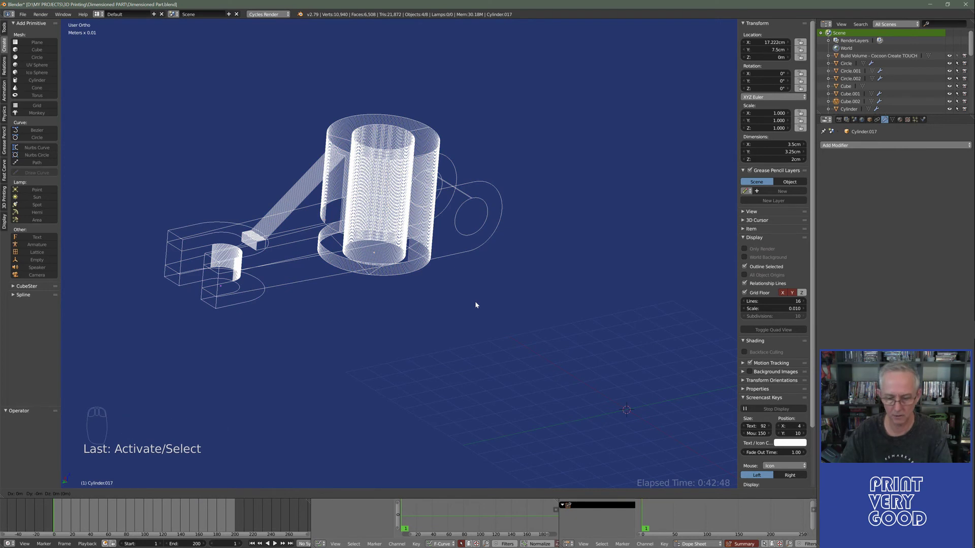
key("m")
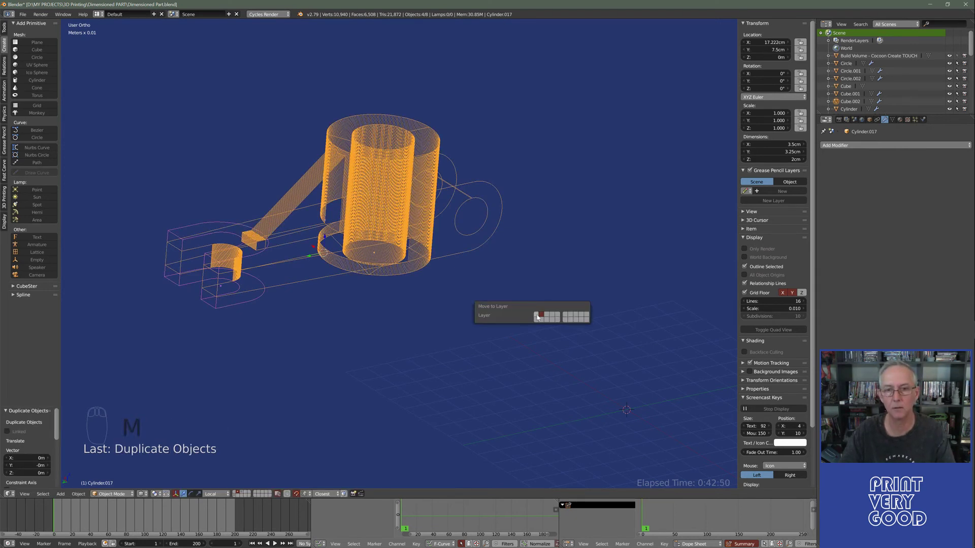
left_click_drag(494, 352, 375, 256)
left_click(375, 256)
left_click_drag(375, 256, 402, 301)
- Undo the accidental grab moves on the parts so they return to their original positions
key("alt+g")
left_click_drag(359, 260, 281, 297)
key("alt+g")
left_click_drag(281, 300, 437, 347)
key("alt+g")
key("alt+g")
left_click(497, 341)
left_click_drag(436, 347, 395, 325)
key("ctrl+z")
key("ctrl+z")
key("ctrl+z")
key("ctrl+z")
key("ctrl+z")
key("ctrl+z")
key("ctrl+z")
key("ctrl+z")
- Select the lever body and cylinders and join them into one object with Ctrl+J
key("a")
key("a")
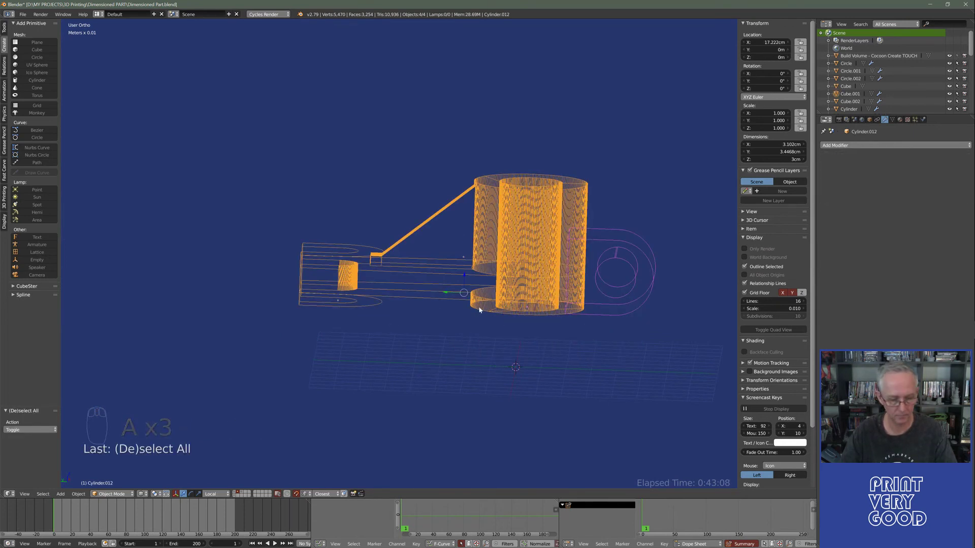
key("ctrl+j")
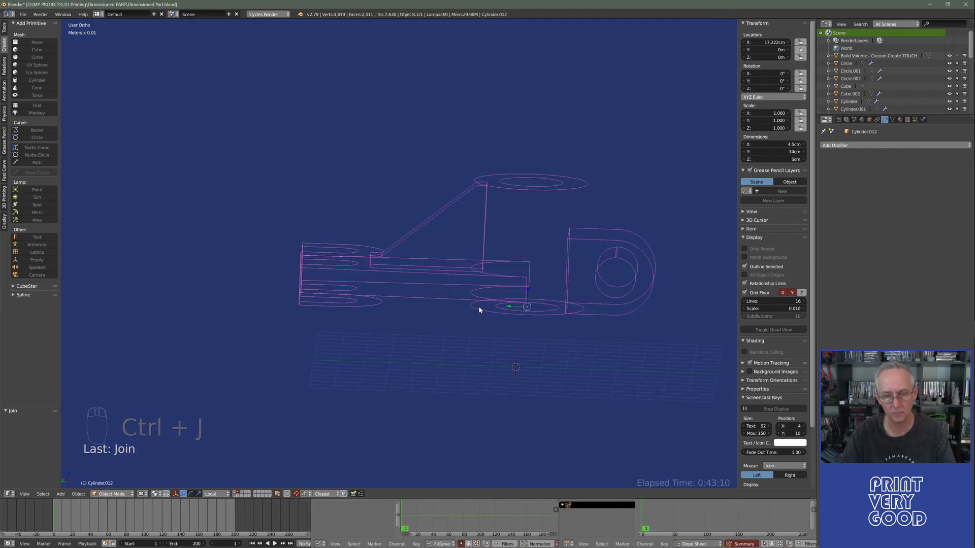
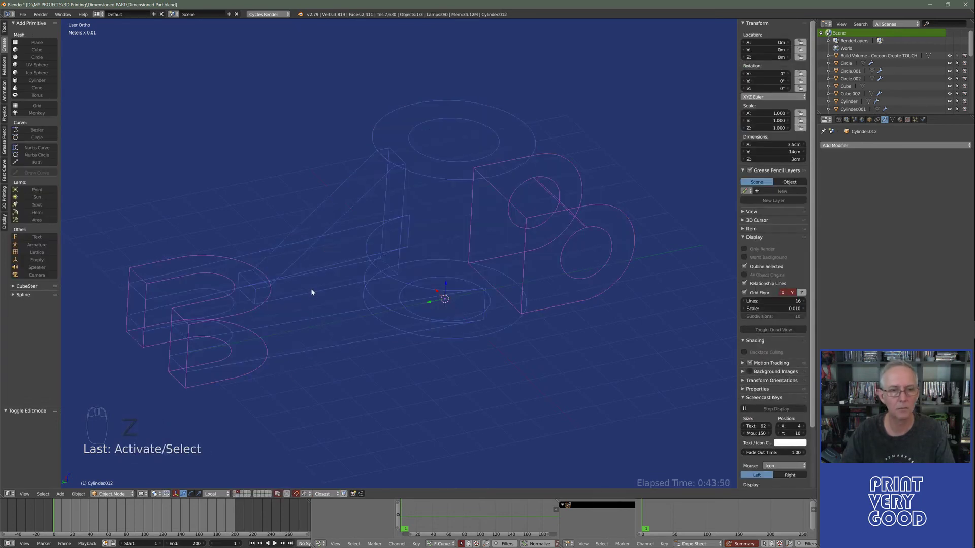
- In Edit Mode select the end boss's linked geometry with L and separate it into its own object
left_click_drag(316, 294, 319, 344)
left_click(377, 353)
middle_click(318, 344)
key("Tab")
key("l")
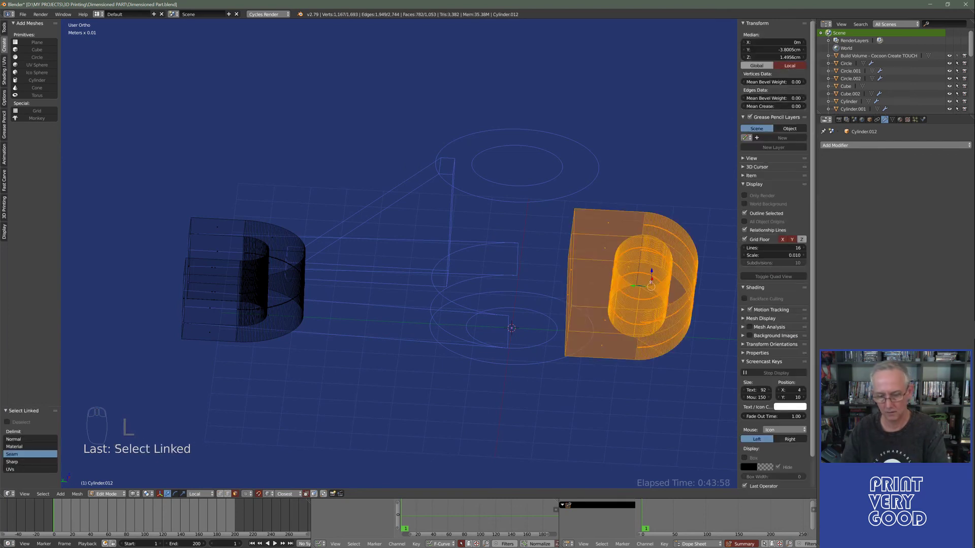
key("p")
key("Tab")
- Return the lever to solid shading and orbit to check the separated pieces
left_click_drag(310, 356, 329, 329)
middle_click(331, 340)
left_click_drag(334, 350, 306, 364)
key("z")
left_click_drag(271, 370, 577, 228)
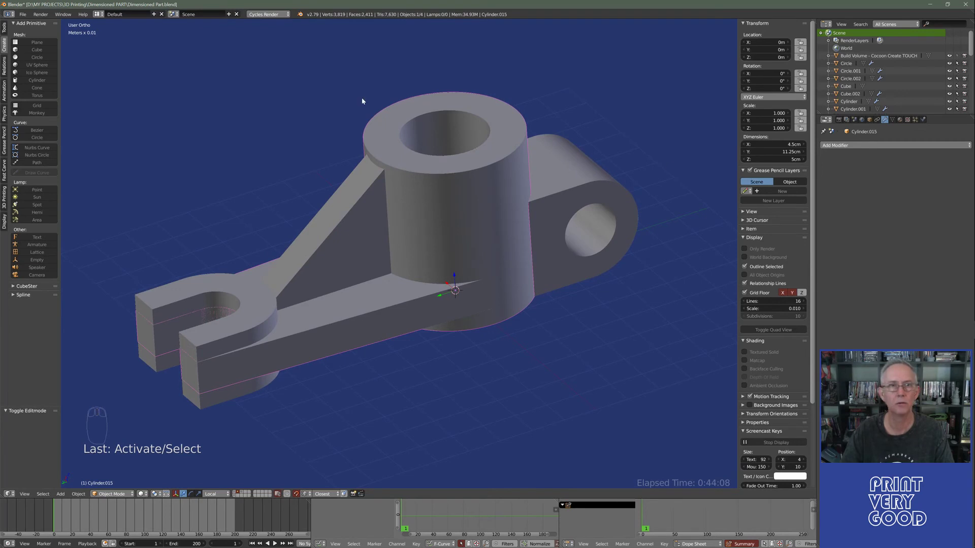
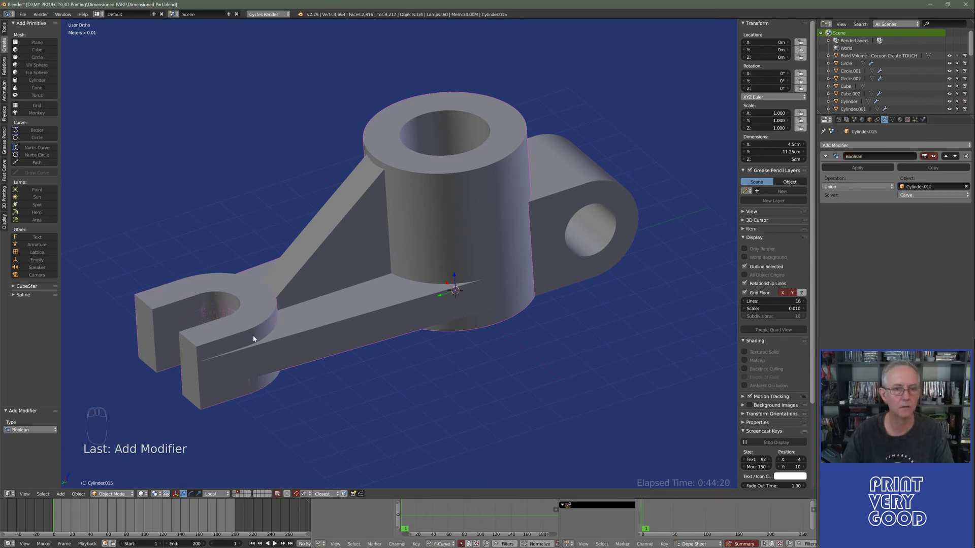
- Delete the leftover boss cylinder, then select all vertices and Remove Doubles, merging 162 vertices
key("z")
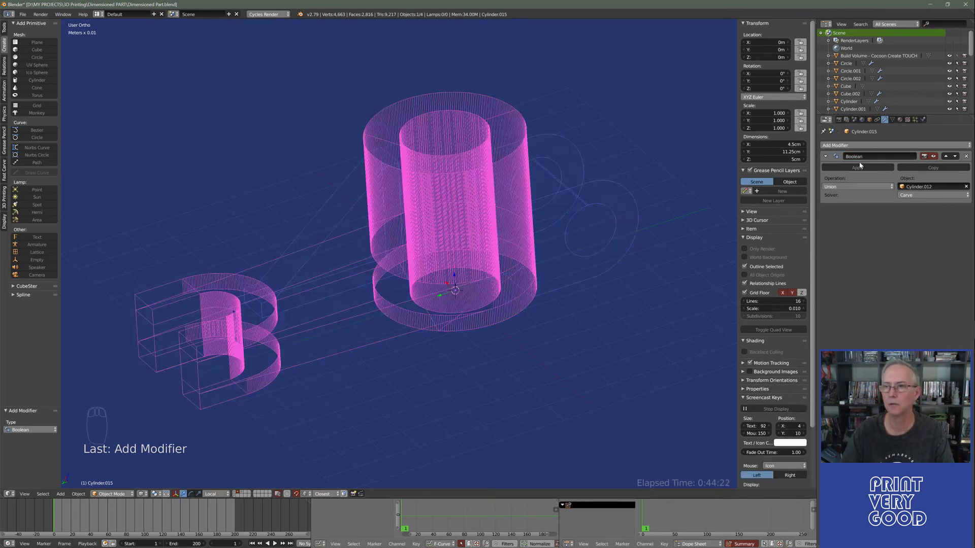
left_click_drag(863, 170, 270, 321)
left_click_drag(271, 321, 353, 375)
key("Delete")
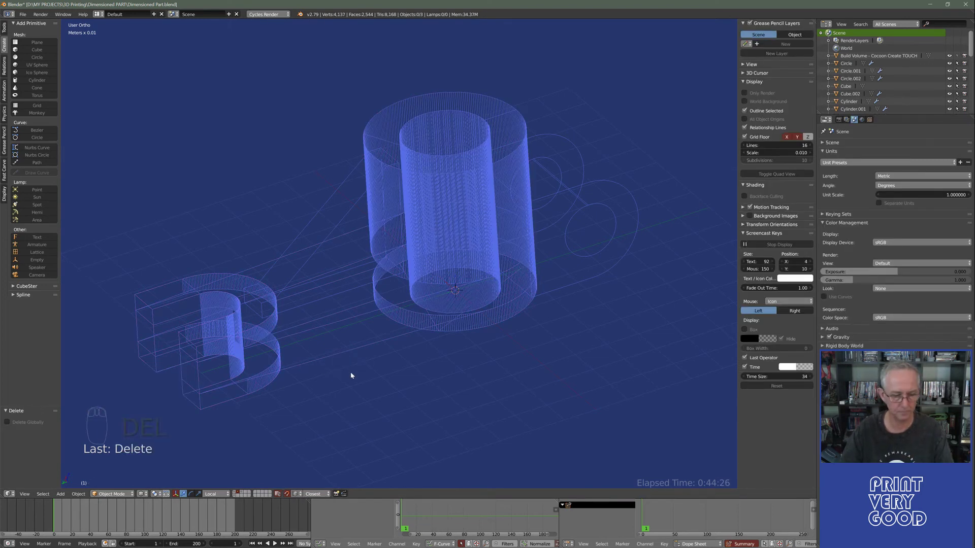
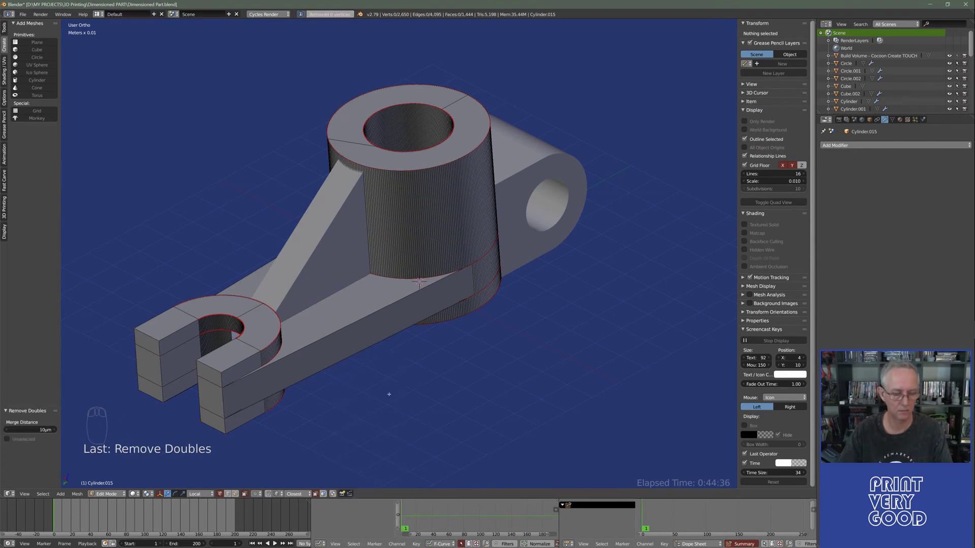
key("a")
key("w")
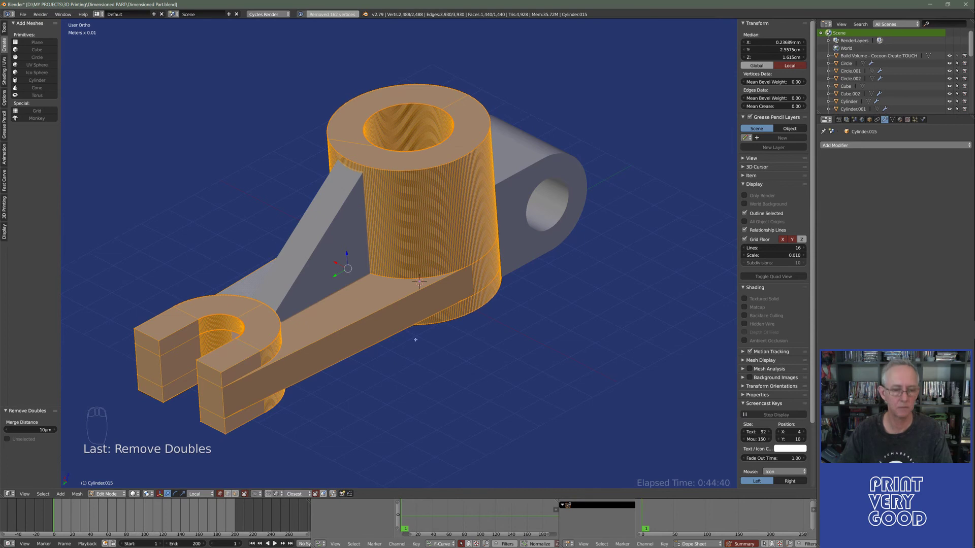
- Enter Edit Mode on the angled rib and view it straight from the side with numpad 3
key("Tab")
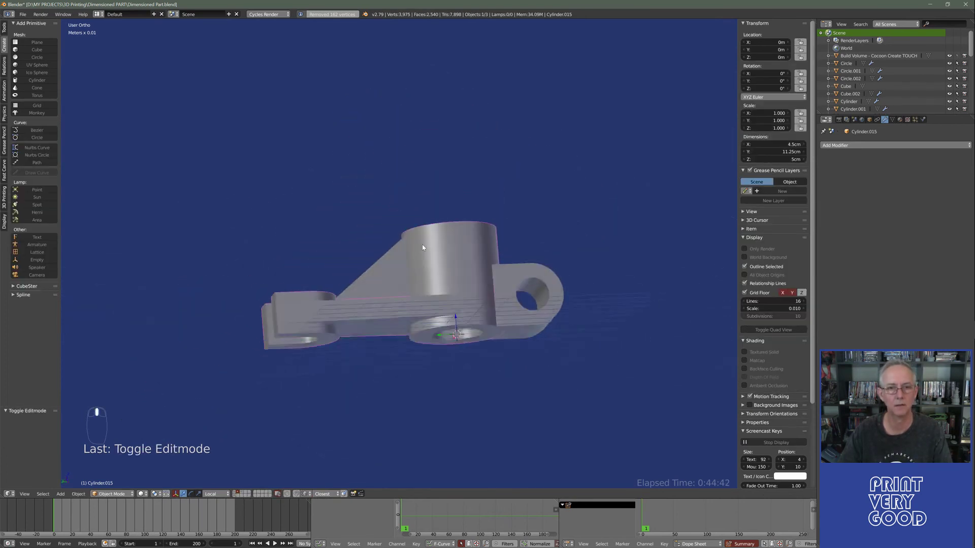
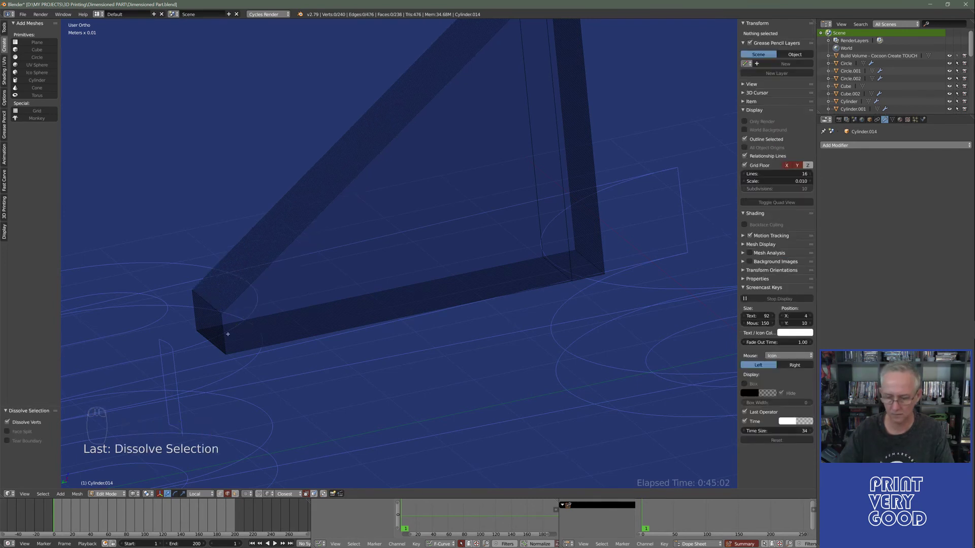
key("KP_3")
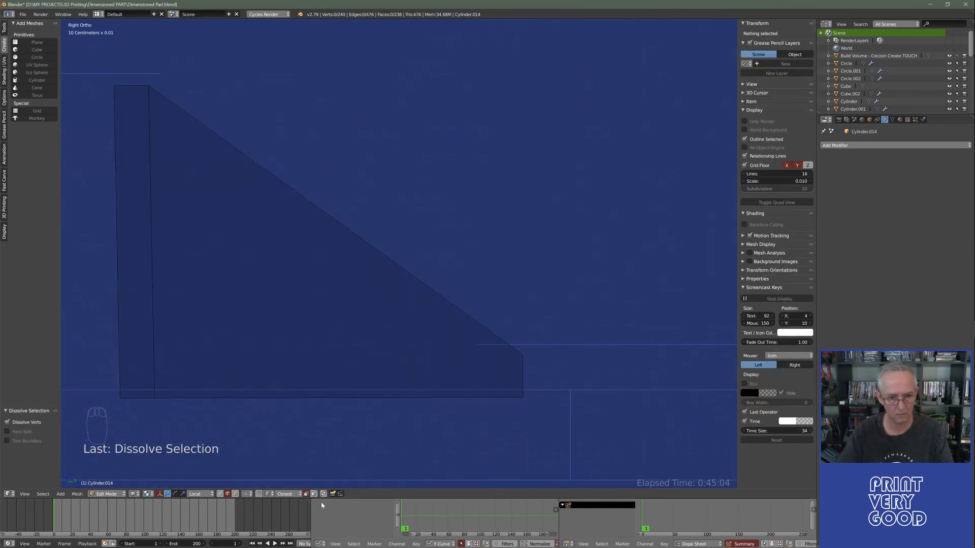
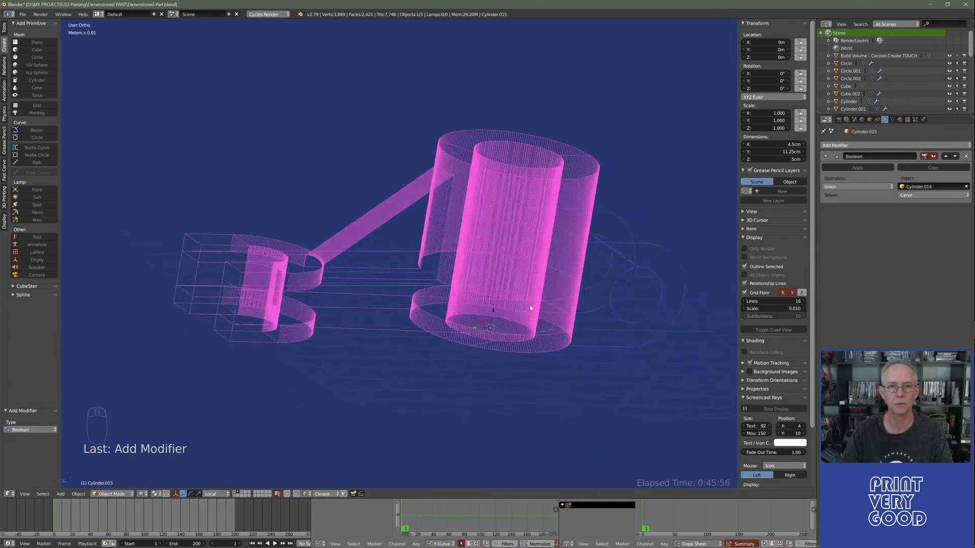
- Apply the union Boolean to the boss, delete the leftover rib object and set the rib edge to 2 cm height
left_click_drag(878, 167, 437, 292)
left_click_drag(436, 291, 418, 314)
key("Delete")
left_click_drag(412, 306, 405, 257)
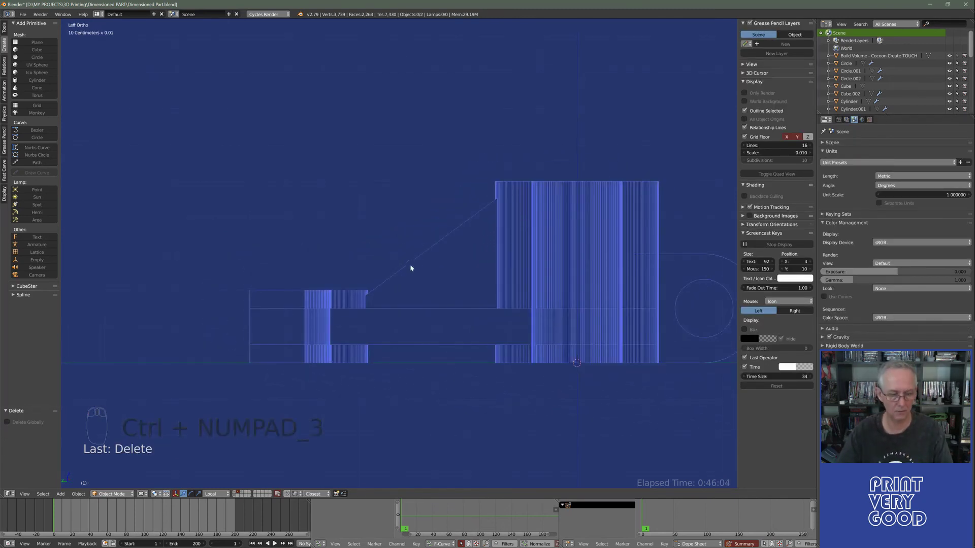
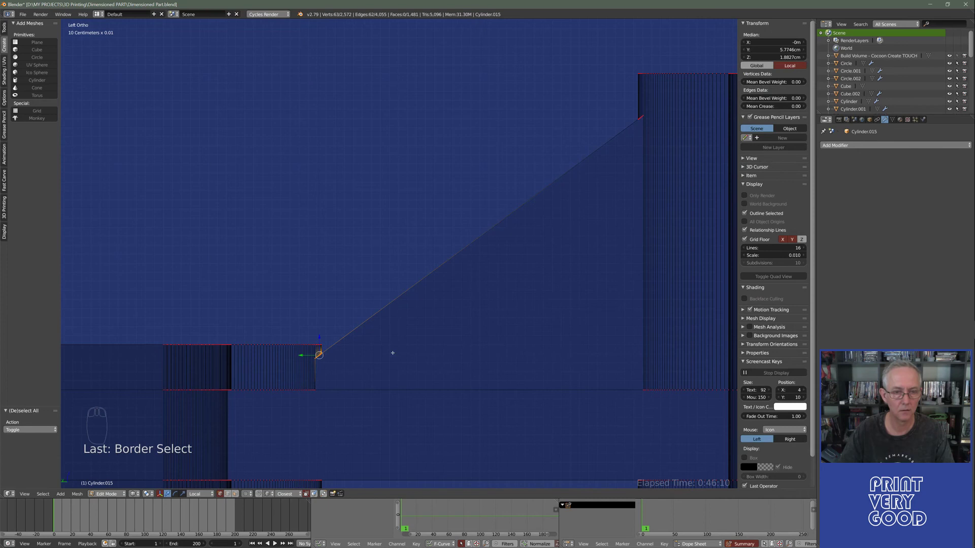
key("s")
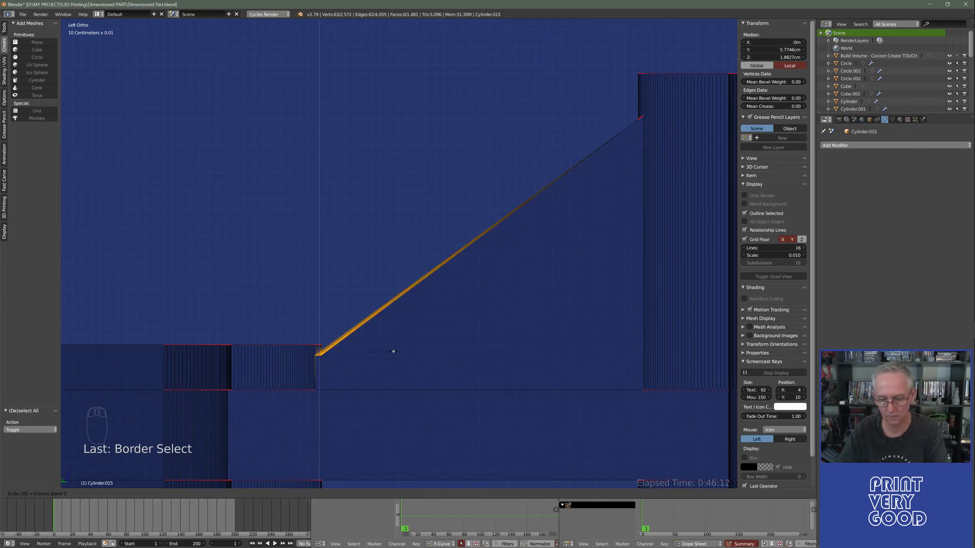
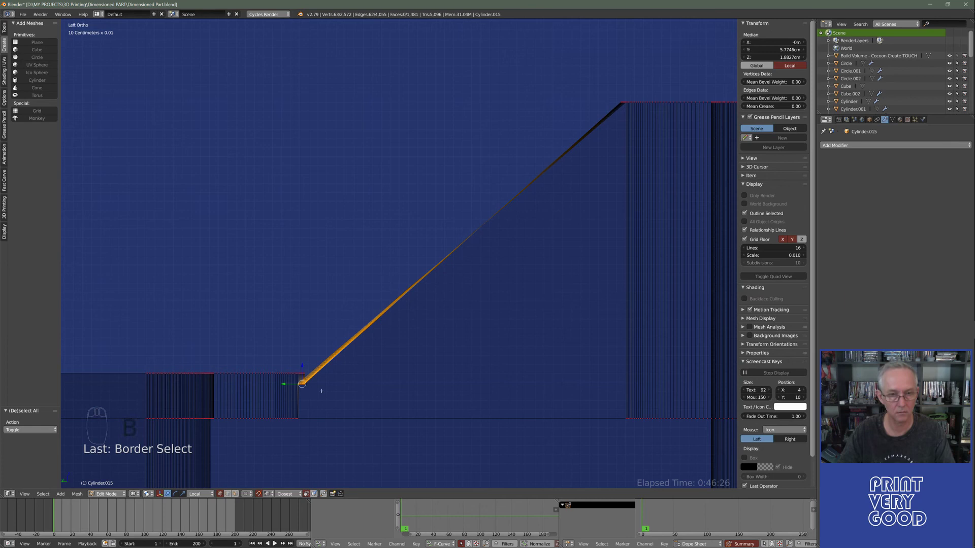
key("g")
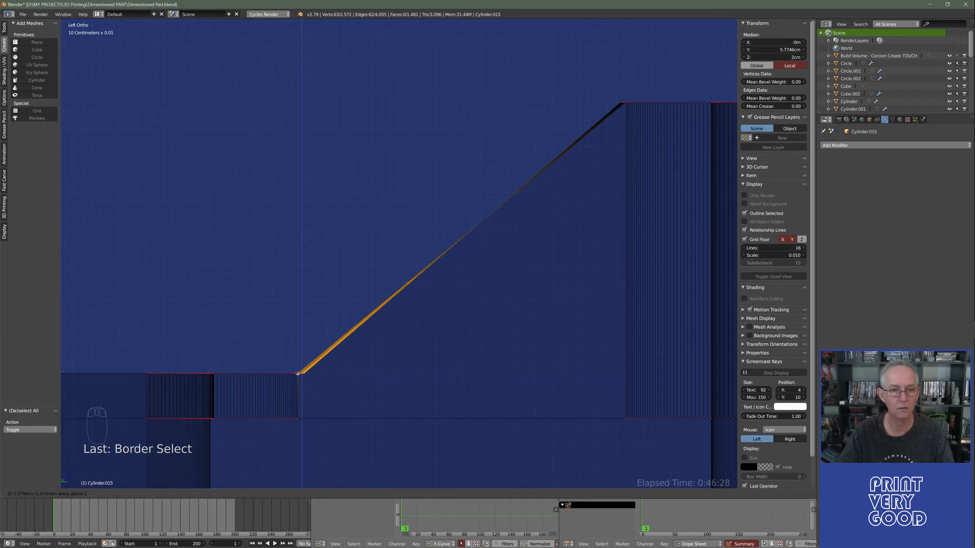
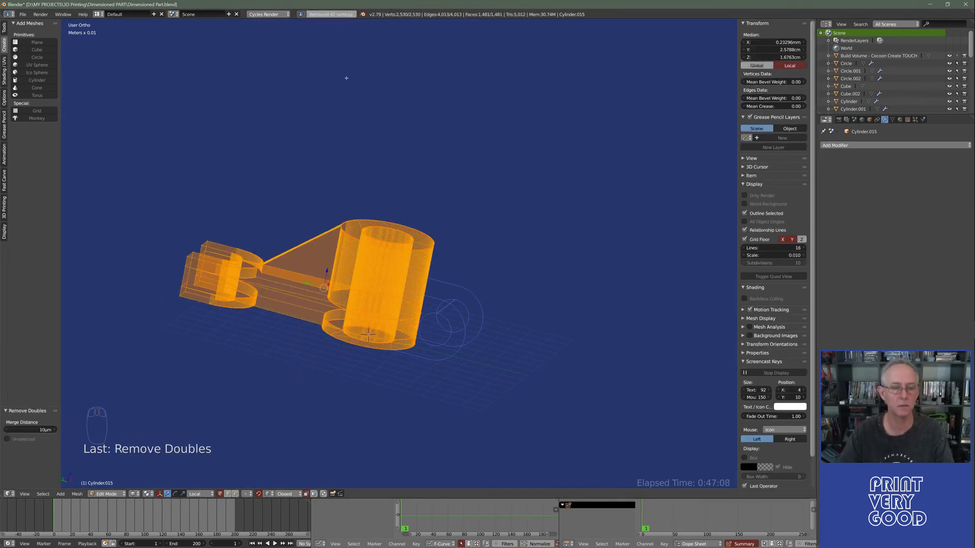
- Leave Edit Mode on the boss and select the holed lug piece
key("Tab")
left_click_drag(361, 312, 762, 122)
left_click_drag(444, 292, 762, 122)
right_click(762, 123)
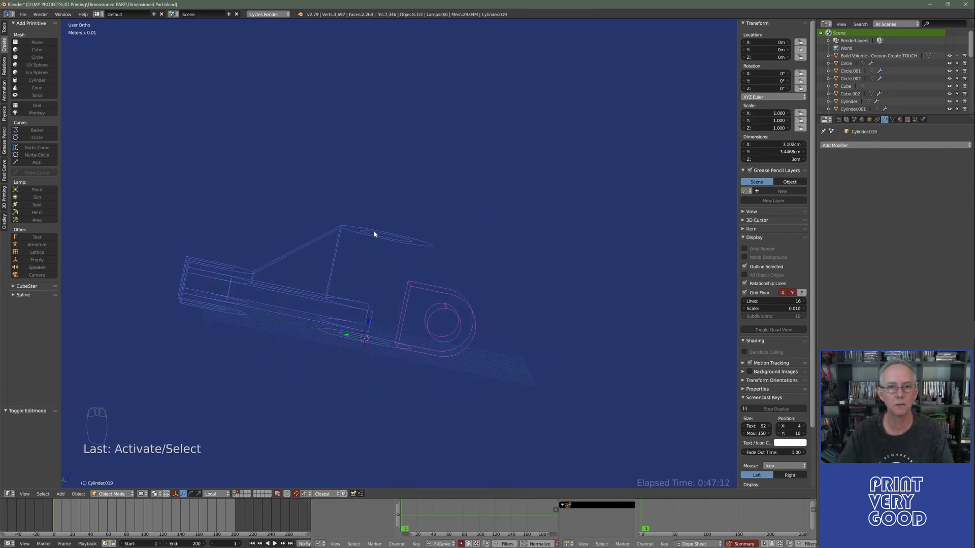
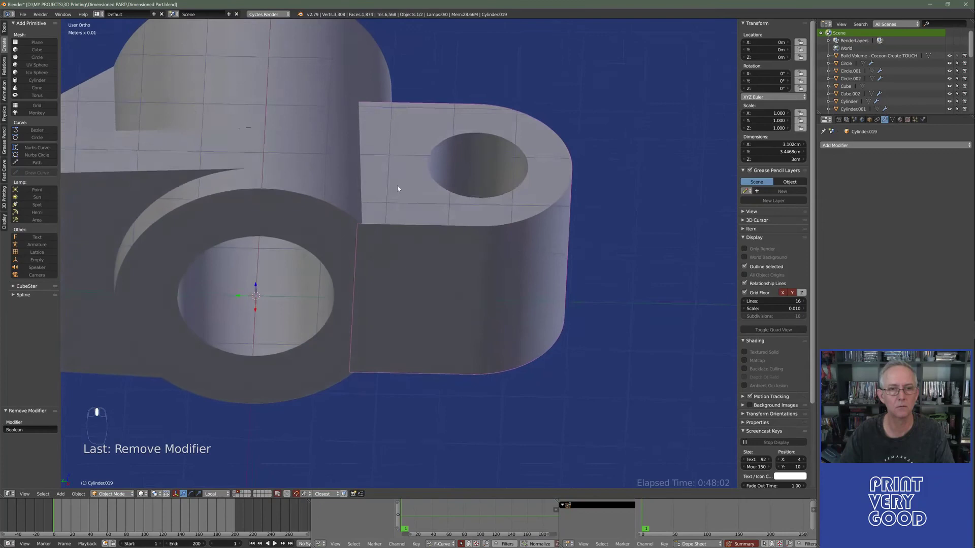
- Apply Rotation & Scale to the lug with Ctrl+A and return to solid shading
left_click_drag(319, 303, 337, 257)
key("z")
left_click_drag(334, 243, 338, 290)
key("ctrl+a")
left_click_drag(390, 132, 377, 170)
key("ctrl+a")
left_click_drag(418, 218, 822, 154)
key("z")
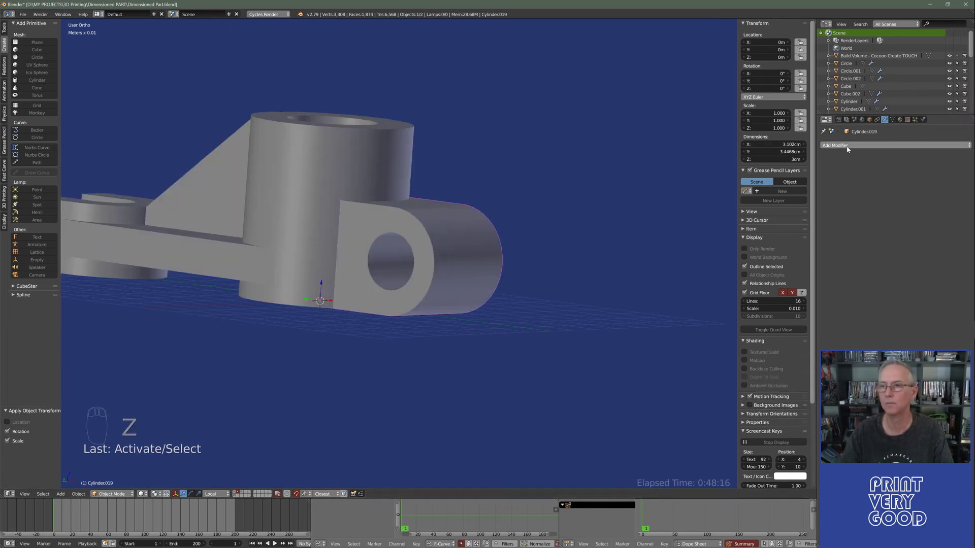
- Add a Boolean Union modifier on the lug with the main boss Cylinder.015 as its object
left_click_drag(851, 155, 854, 191)
left_click_drag(854, 191, 932, 196)
left_click_drag(932, 197, 865, 182)
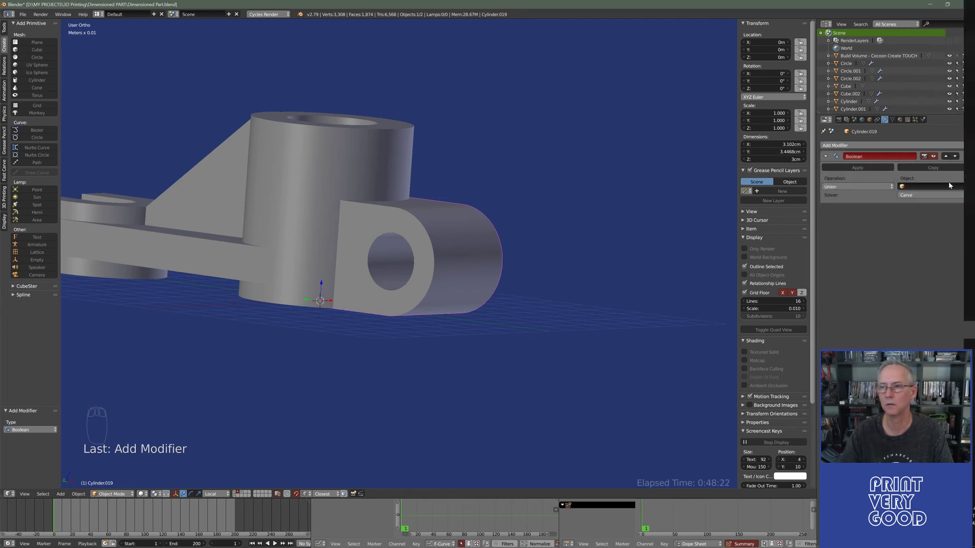
left_click_drag(968, 188, 408, 149)
key("z")
middle_click(297, 257)
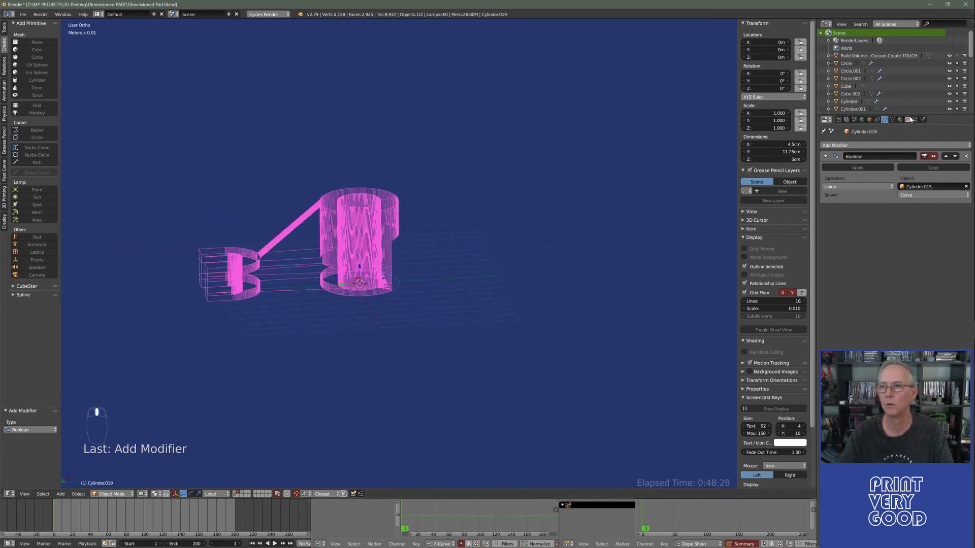
- Inspect the union result in wireframe and switch the Boolean solver to Carve
left_click_drag(858, 191, 409, 277)
right_click(448, 240)
key("z")
left_click_drag(394, 240, 380, 297)
key("z")
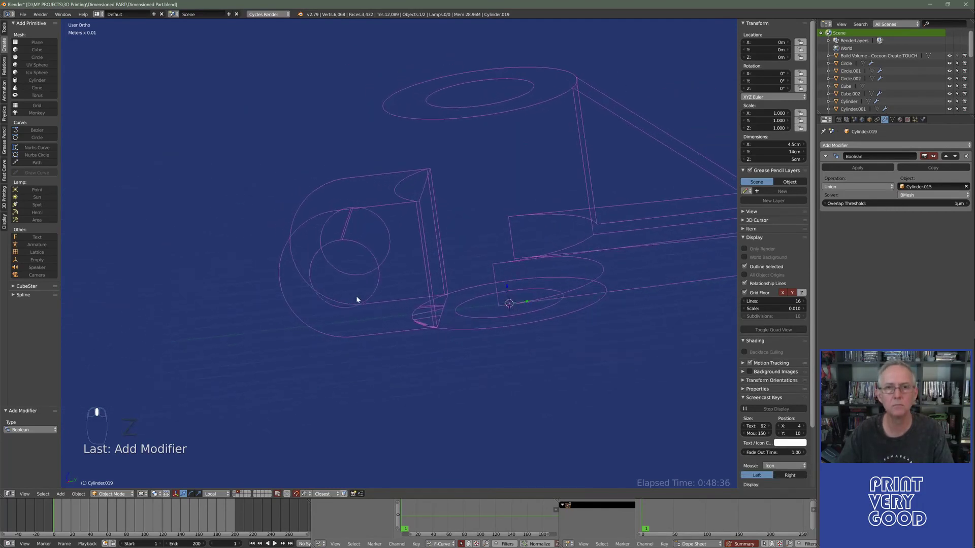
left_click_drag(427, 265, 461, 357)
left_click_drag(447, 327, 453, 202)
key("z")
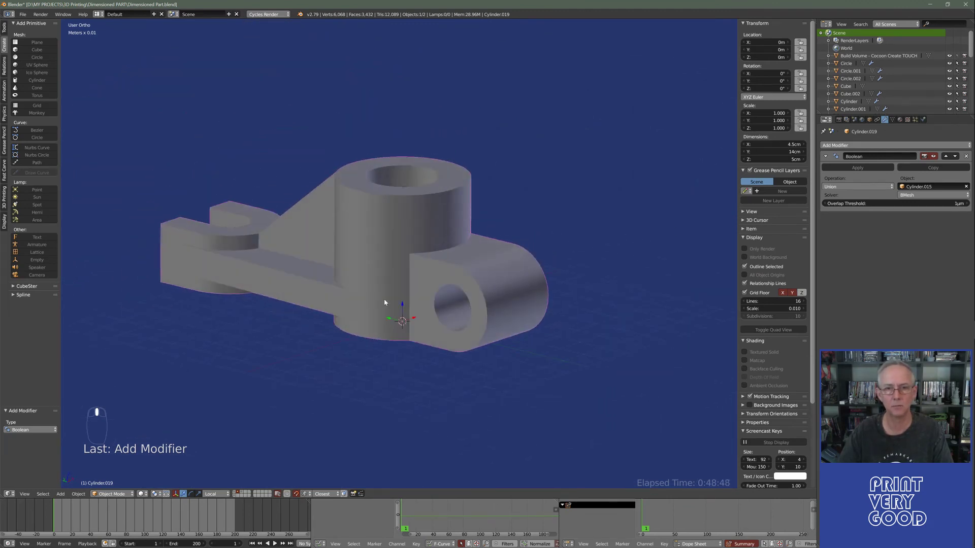
middle_click(923, 197)
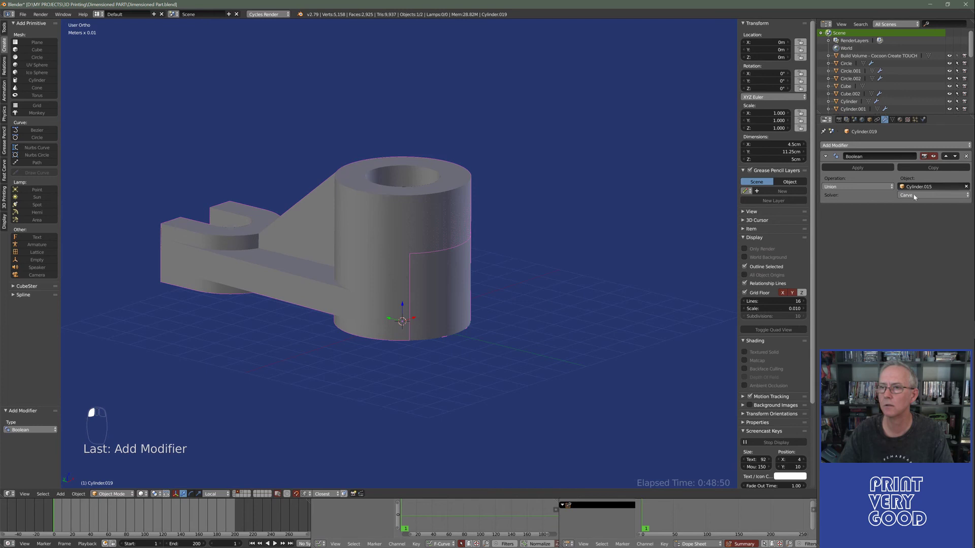
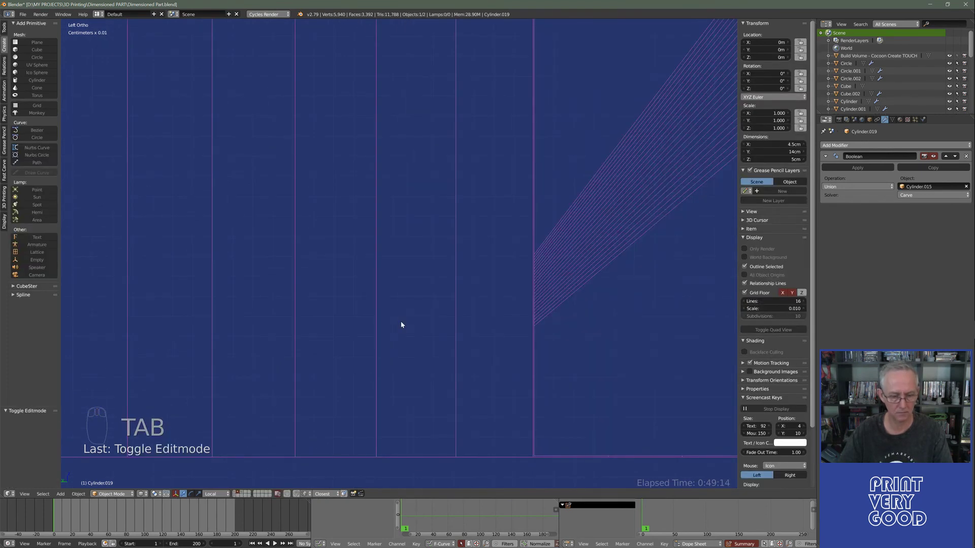
- Back in solid shading, merge the fused part's duplicate vertices with Remove Doubles (69 removed)
key("z")
left_click_drag(404, 324, 339, 313)
left_click_drag(355, 263, 323, 301)
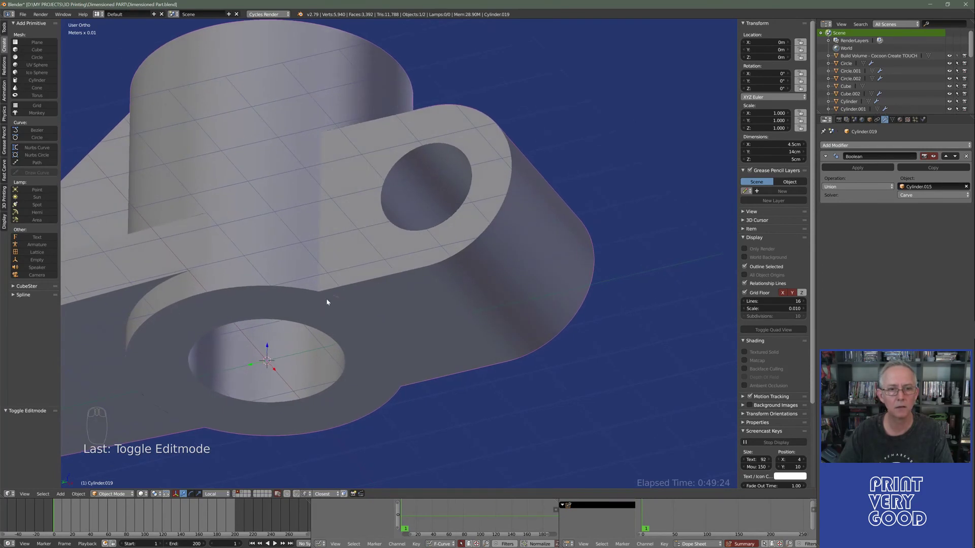
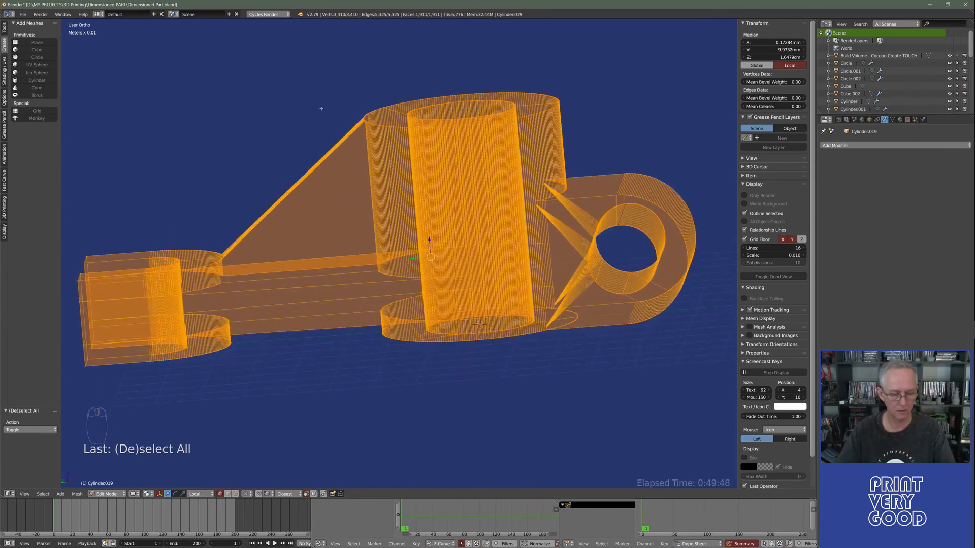
key("w")
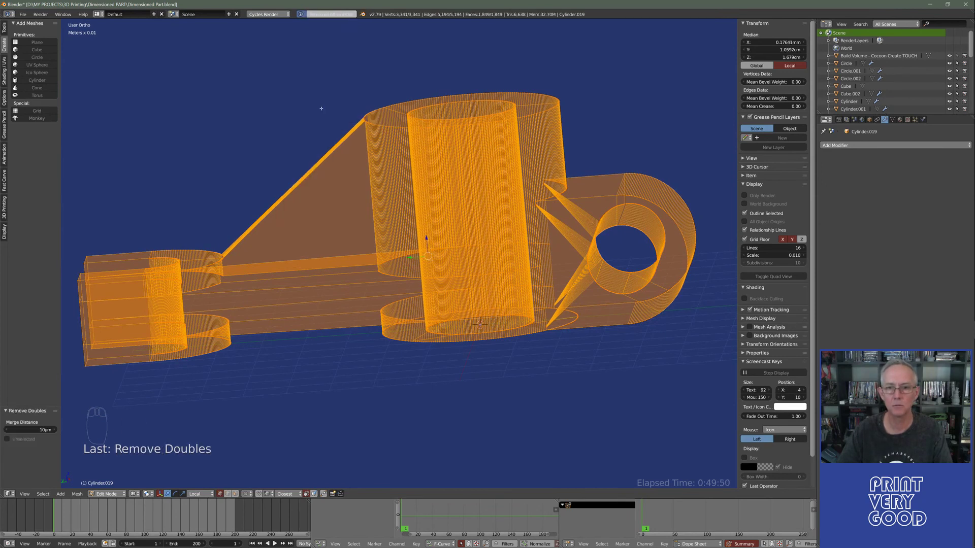
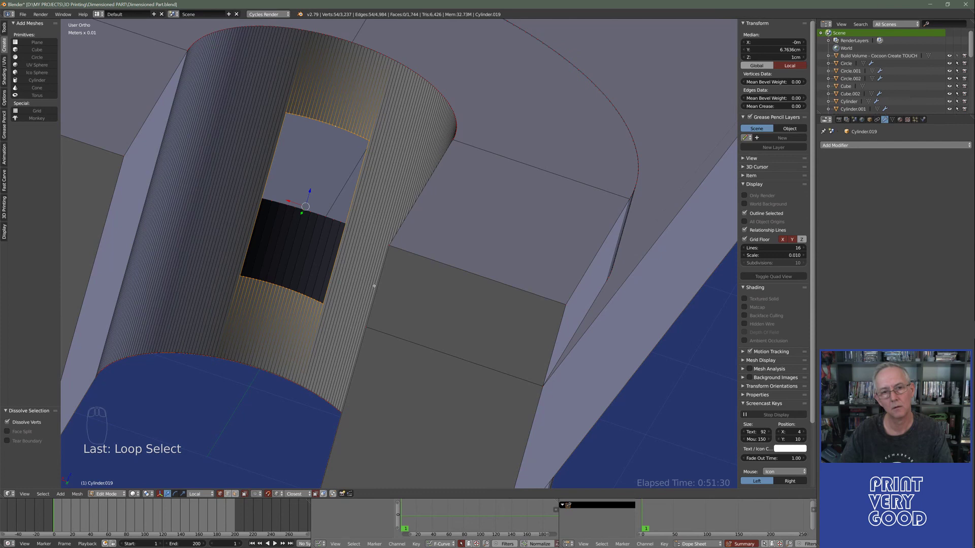
- Run Grid Fill from the operator search on the bore edge loops and tune its span count
key("space")
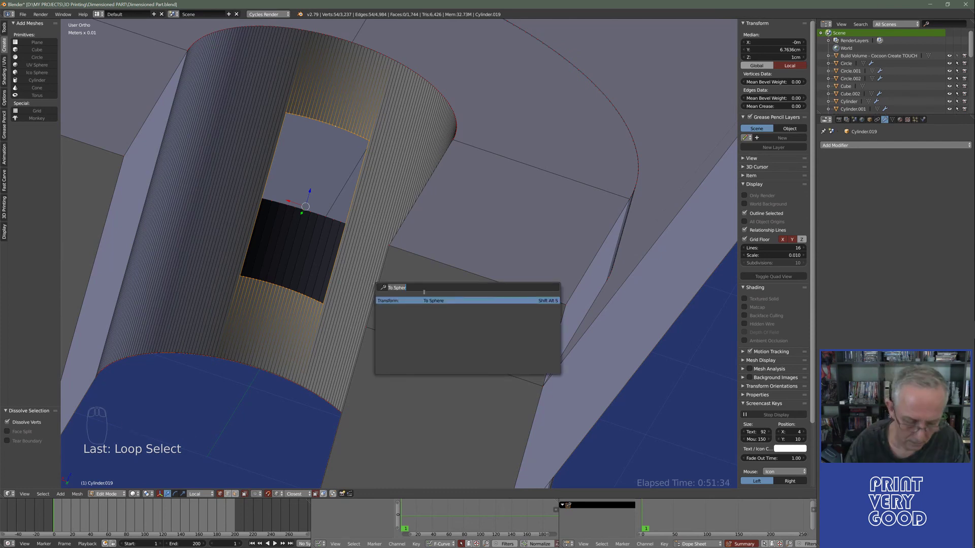
key("l")
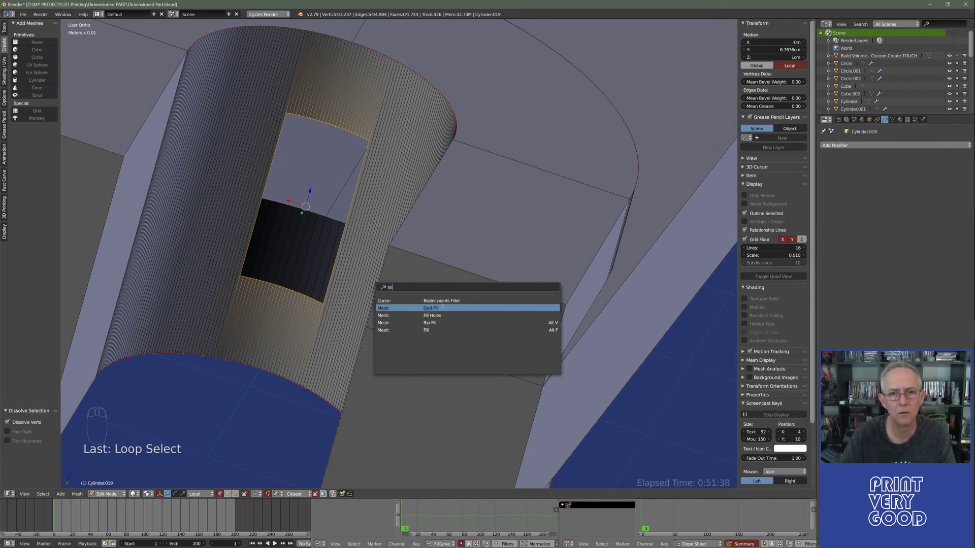
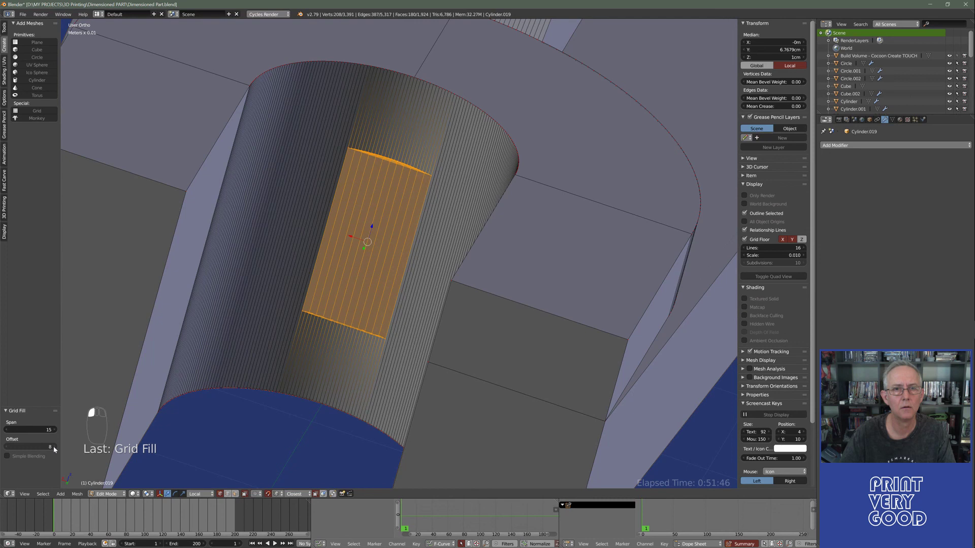
left_click(54, 454)
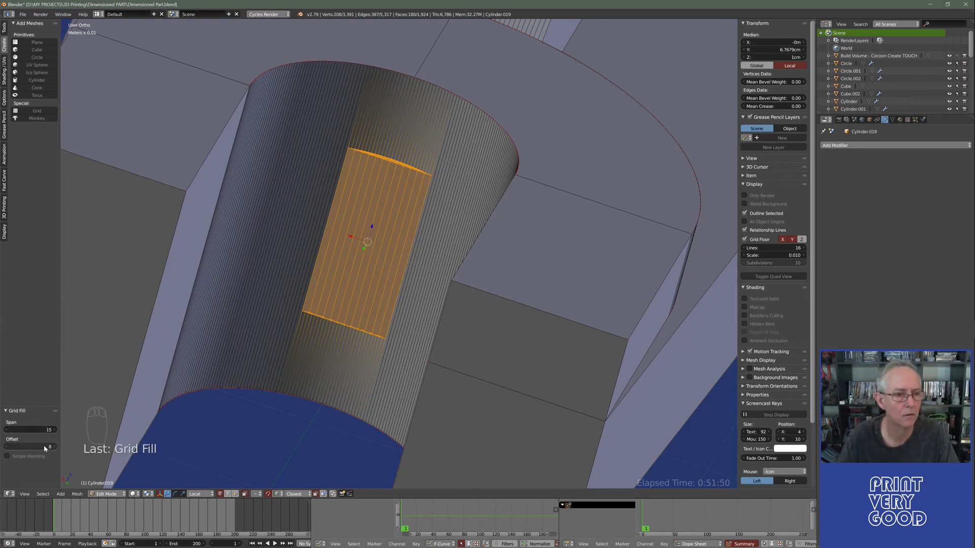
left_click_drag(9, 449, 57, 430)
left_click_drag(57, 431, 9, 432)
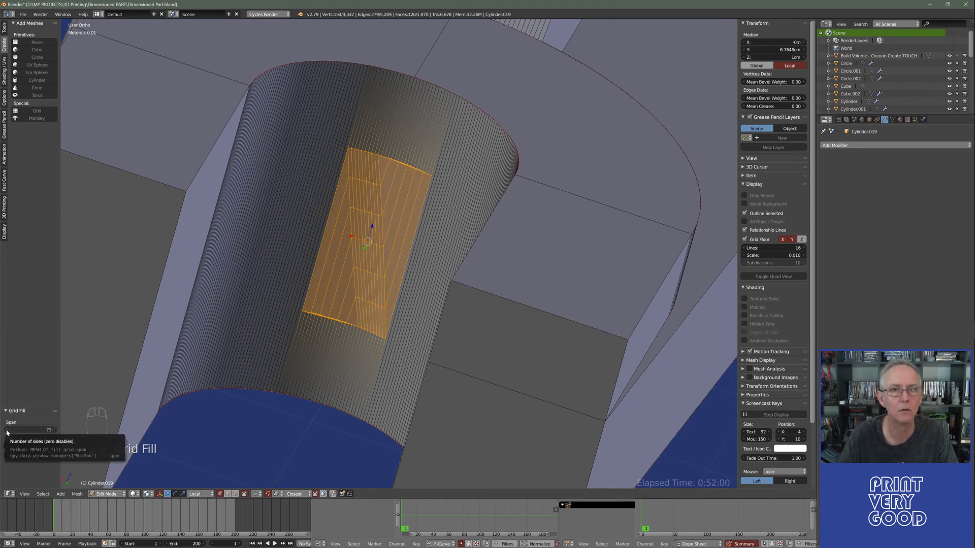
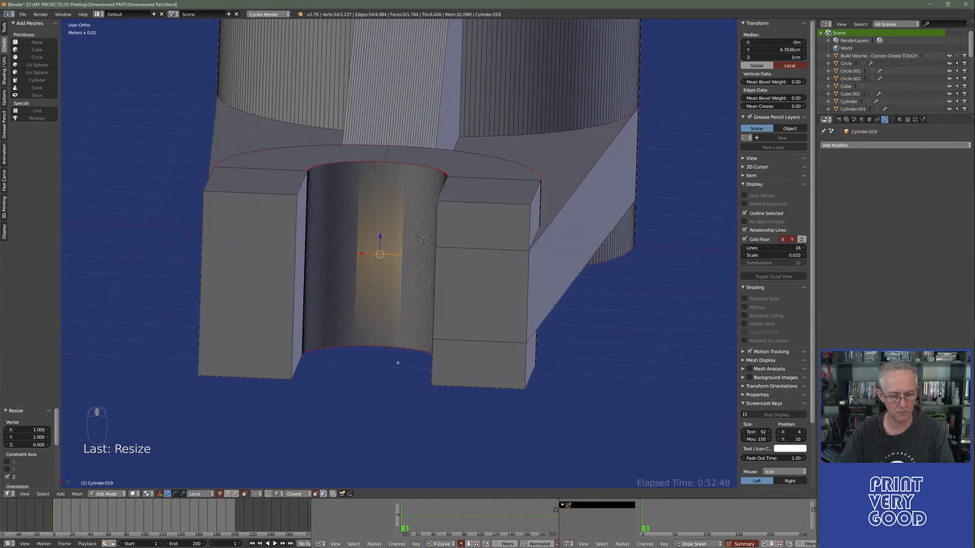
- Merge the 27 duplicate vertices across the whole selected lever mesh and show it as wireframe
key("a")
key("a")
key("w")
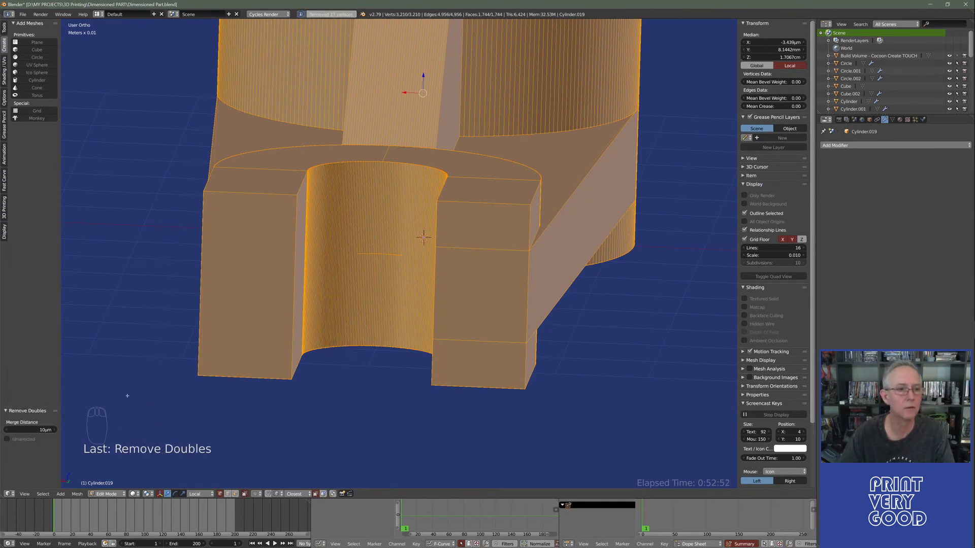
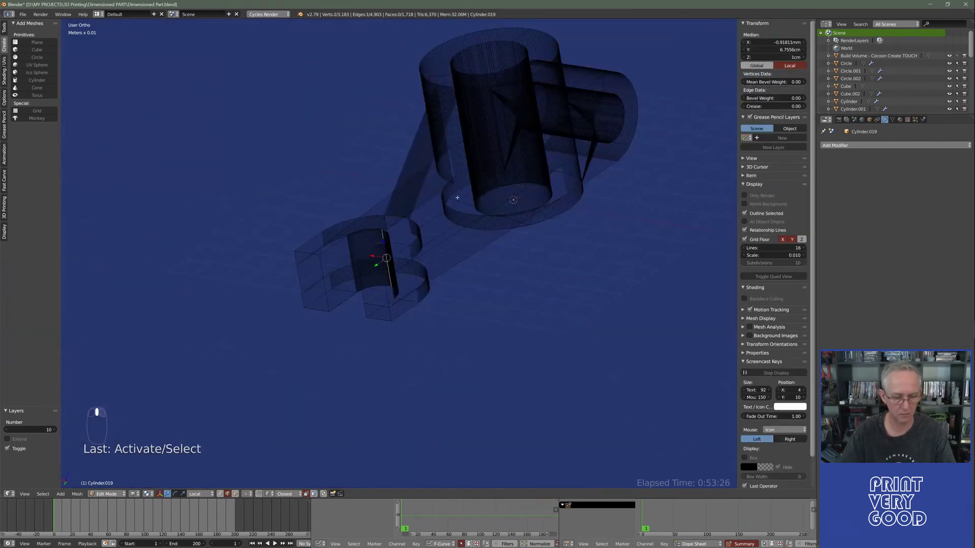
- Return to Object Mode, select the leftover Cylinder.015 and request its deletion
key("Tab")
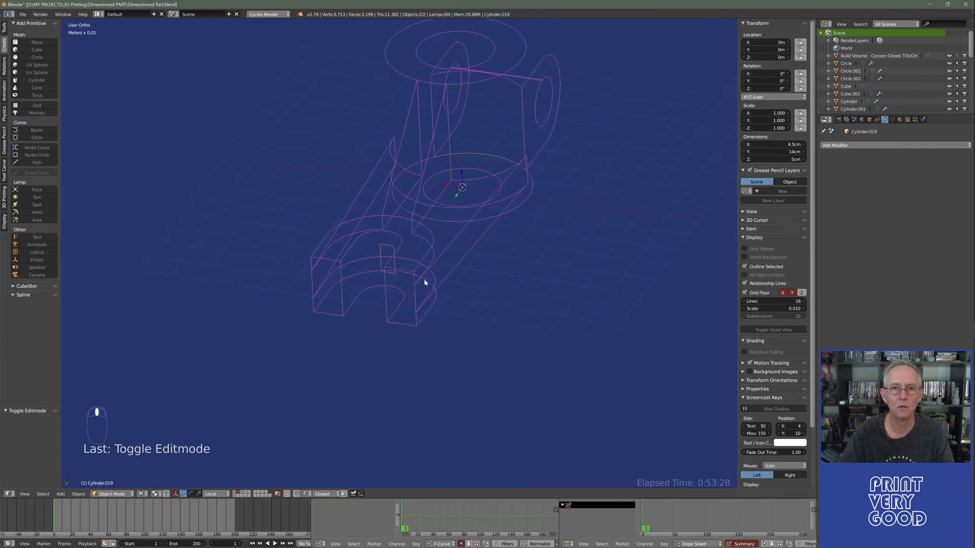
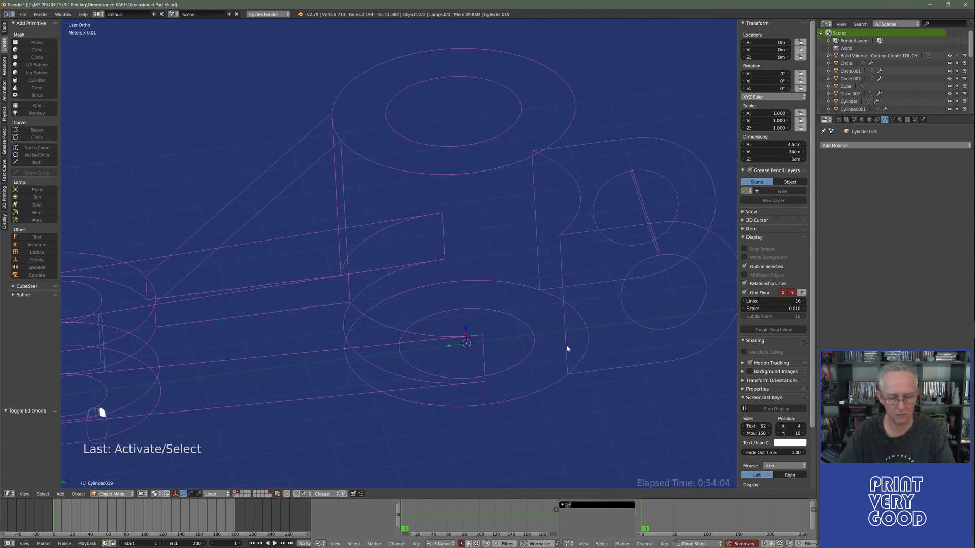
key("z")
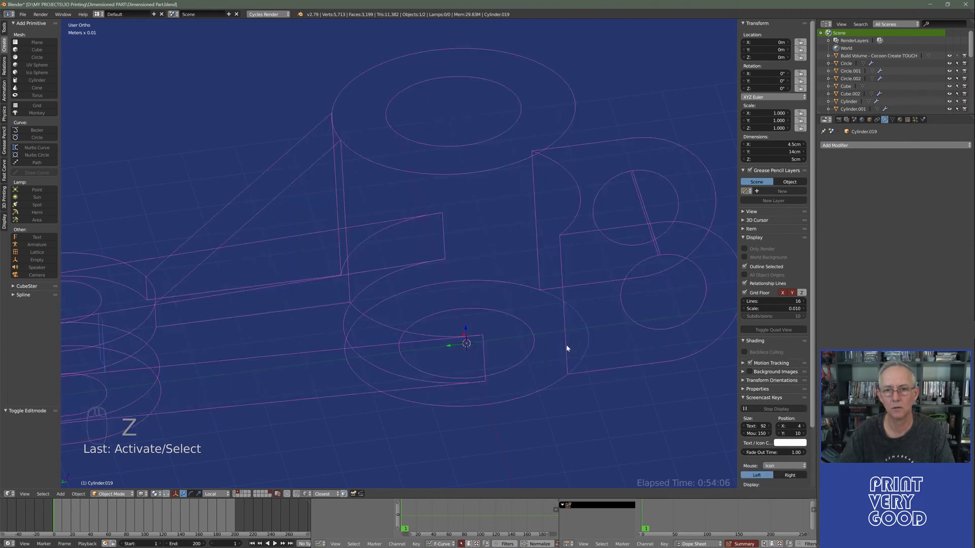
left_click_drag(589, 347, 340, 343)
left_click(333, 344)
middle_click(342, 344)
key("Delete")
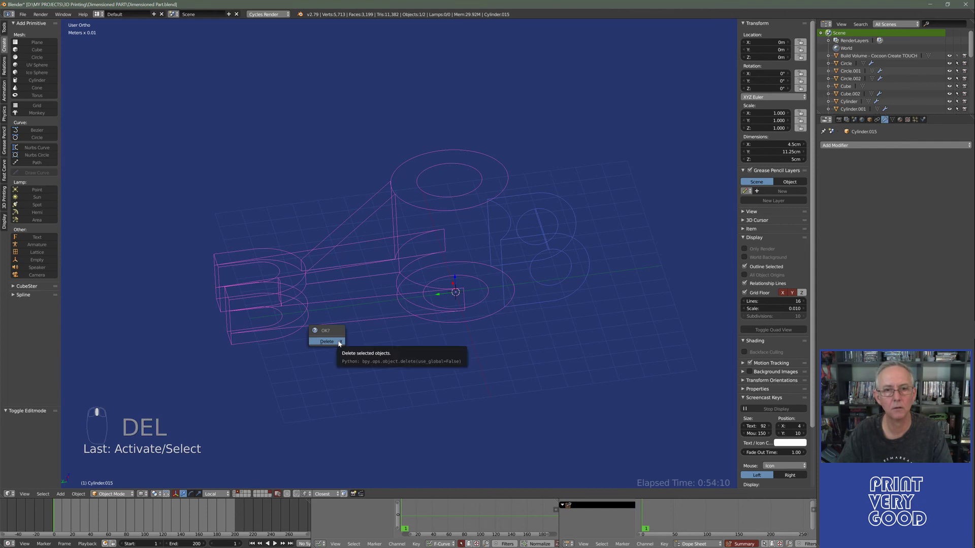
- Confirm deleting the leftover cylinder so only the solid lever remains
key("z")
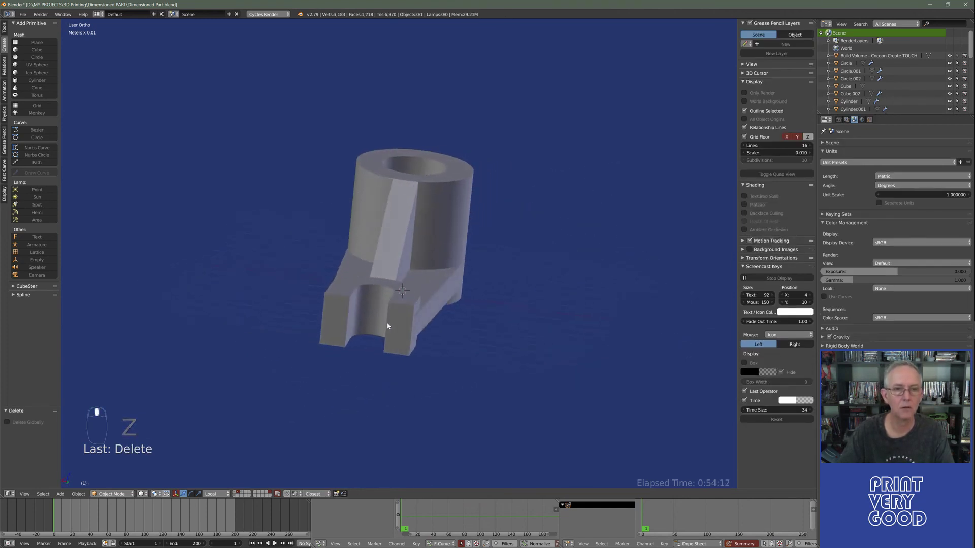
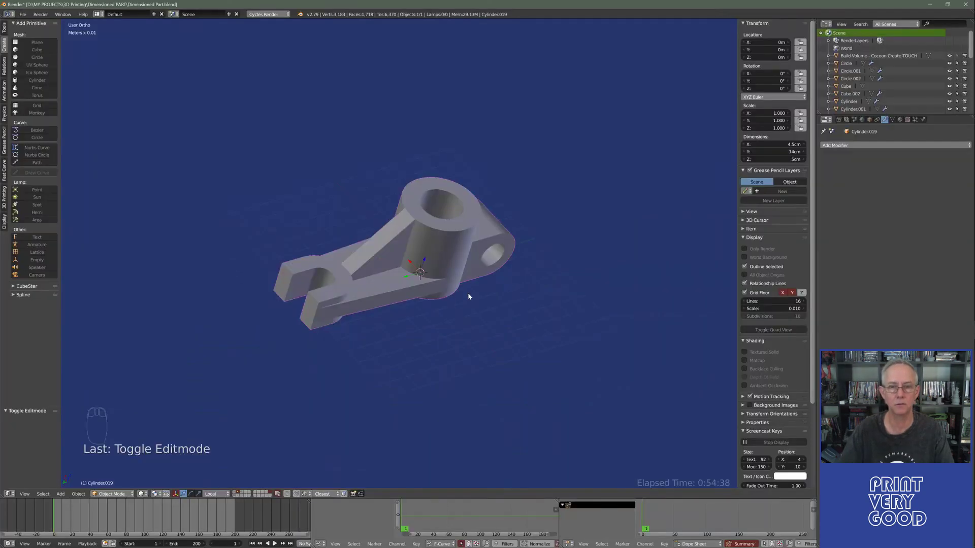
- From top view, add a cube at the boss, thin it to 0.25 across the lever and lengthen it
key("KP_7")
left_click_drag(465, 286, 478, 253)
key("ctrl+s")
key("ctrl+a")
left_click_drag(424, 321, 464, 304)
key("shift+a")
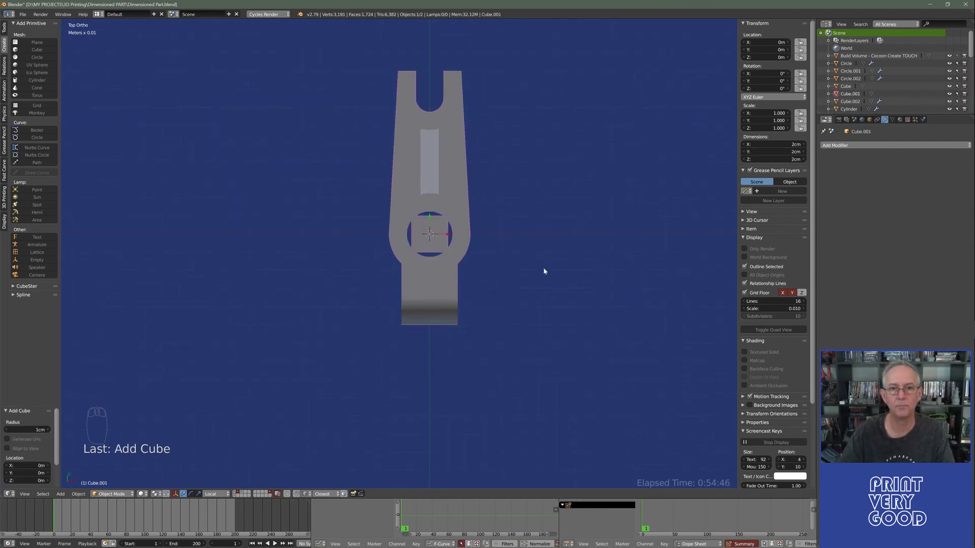
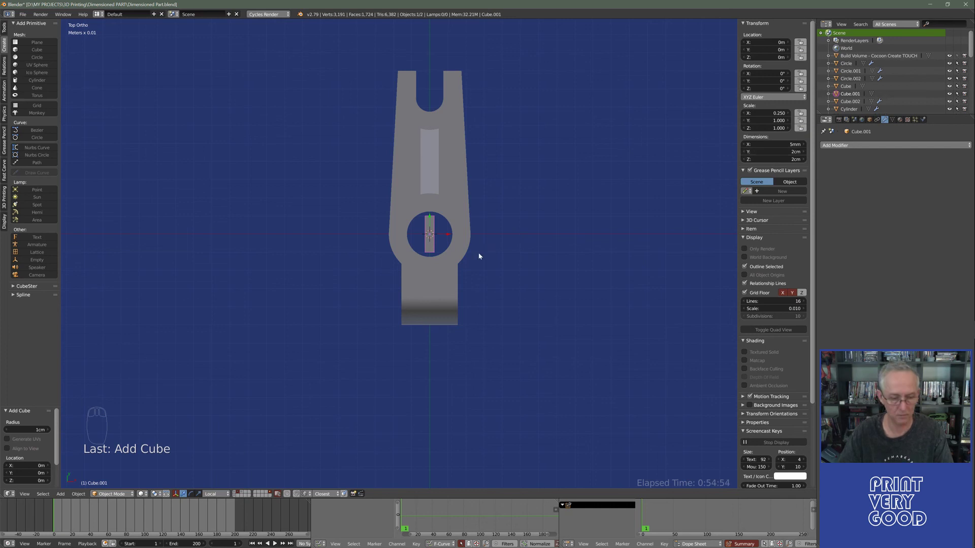
key("s")
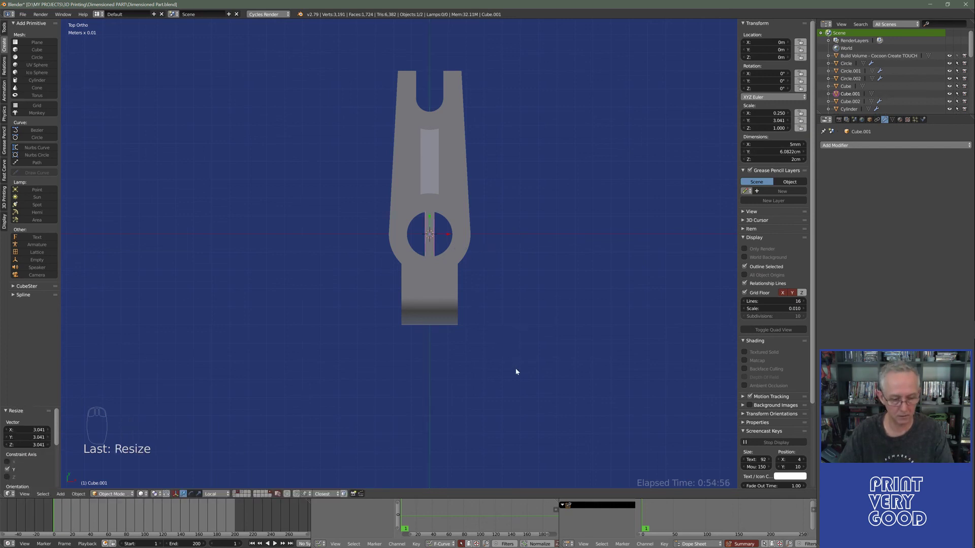
key("z")
- From side view, make the cube taller over the boss and bring up the Apply transforms options
left_click_drag(431, 216, 528, 225)
left_click_drag(468, 344, 623, 407)
key("s")
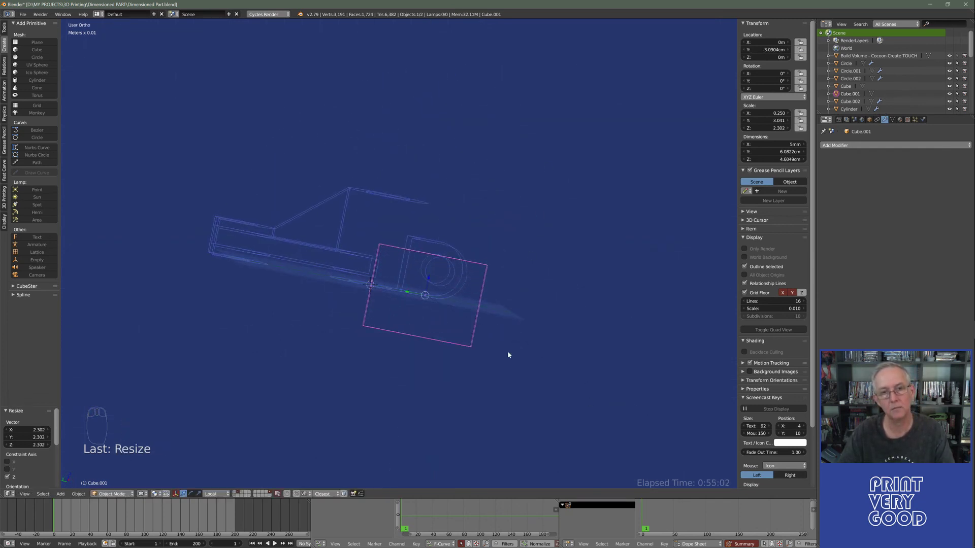
left_click_drag(431, 278, 497, 292)
key("s")
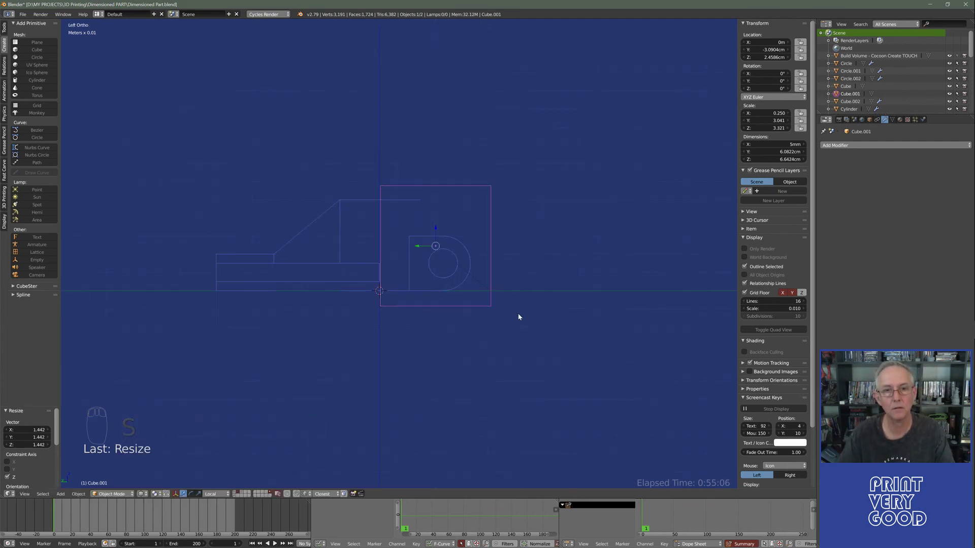
left_click_drag(459, 286, 494, 251)
key("z")
key("ctrl+a")
- Apply the cube's rotation and scale, select the lever and preview the Cube.001 difference cut in wireframe
left_click_drag(474, 250, 849, 146)
left_click(329, 164)
right_click(849, 146)
left_click_drag(848, 147, 551, 178)
key("z")
left_click_drag(519, 210, 463, 201)
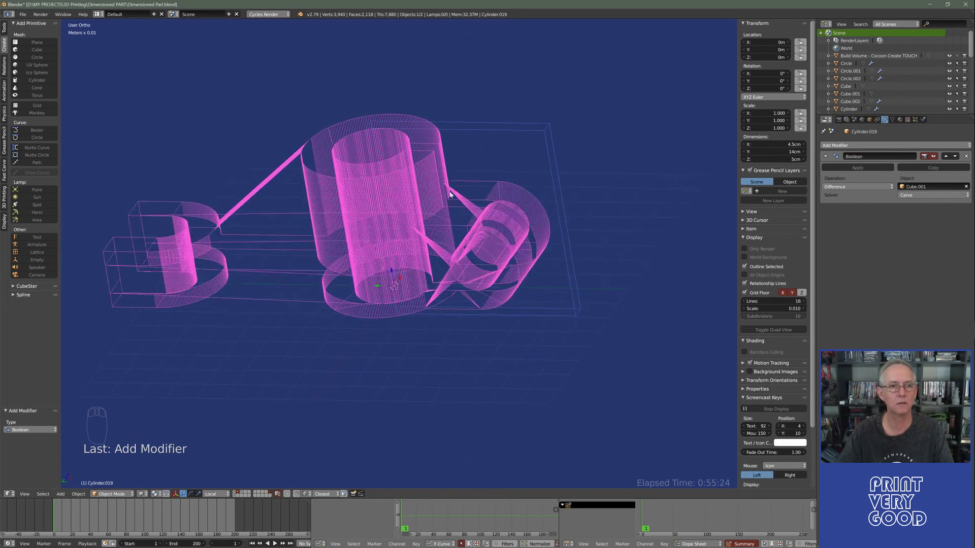
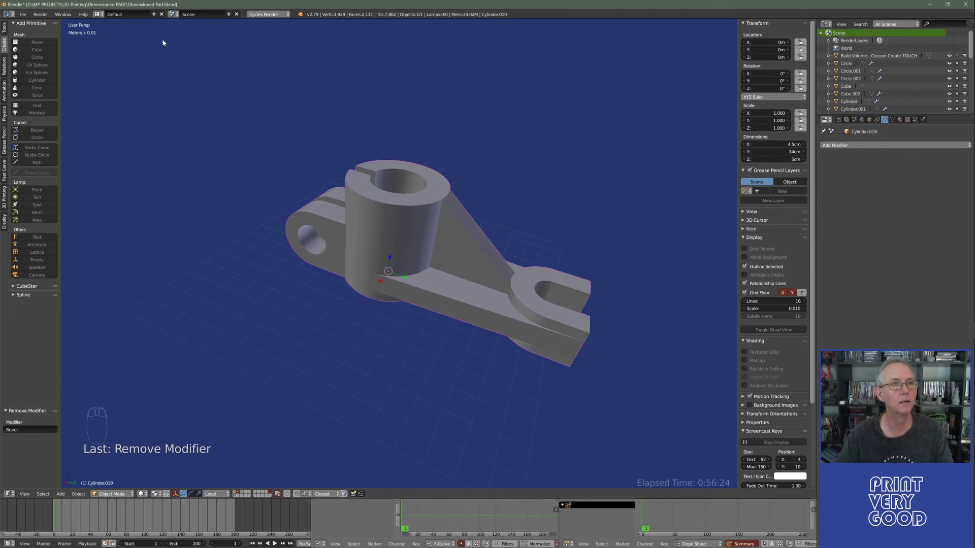
- Save the file and bring up the File > Export format submenu
key("ctrl+s")
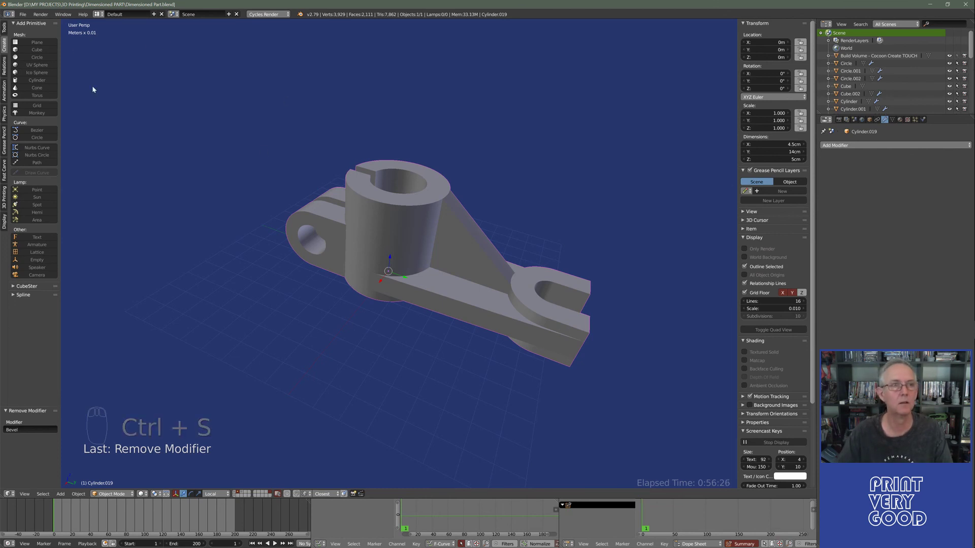
left_click_drag(24, 16, 60, 168)
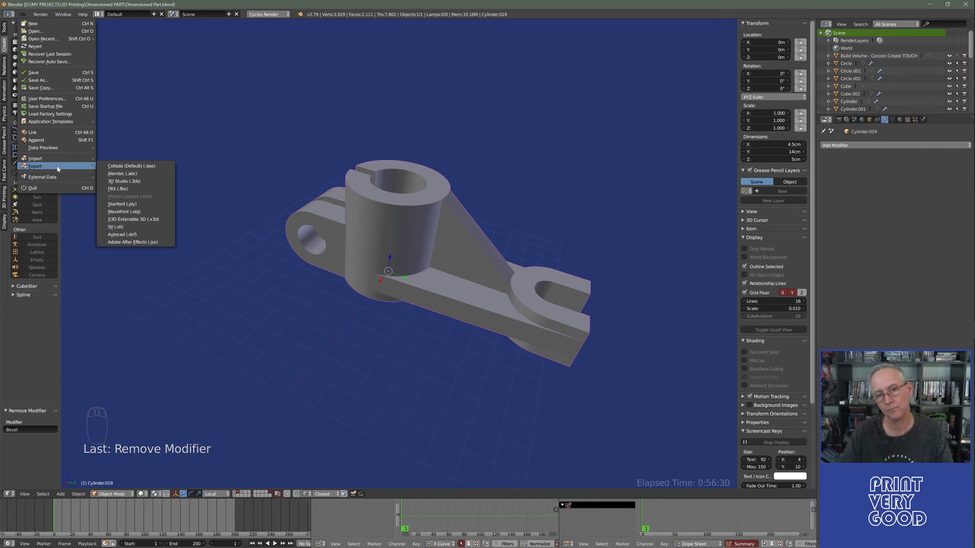